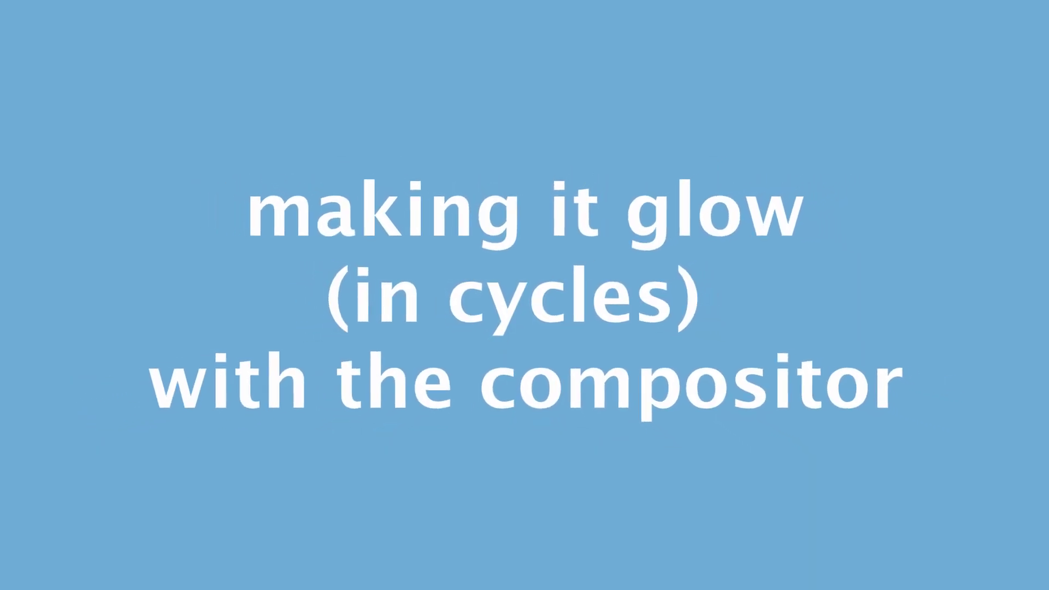
Step: Stop playback and preview the EDGY NEON scene with rendered viewport shading in Render Properties
scroll("down", 3)
scroll("up", 3)
scroll("down", 3)
scroll("up", 3)
key("space")
left_click(904, 312)
left_click(954, 354)
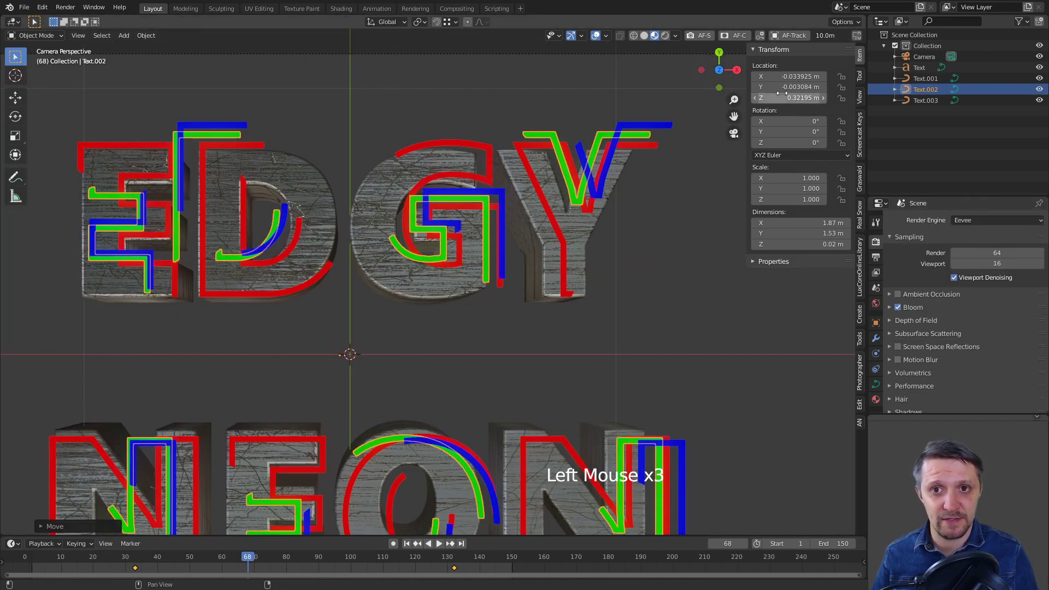
left_click(674, 84)
scroll("up", 3)
scroll("down", 3)
left_click(878, 243)
Step: Switch the render engine to Cycles and move to the Compositing workspace
left_click(990, 225)
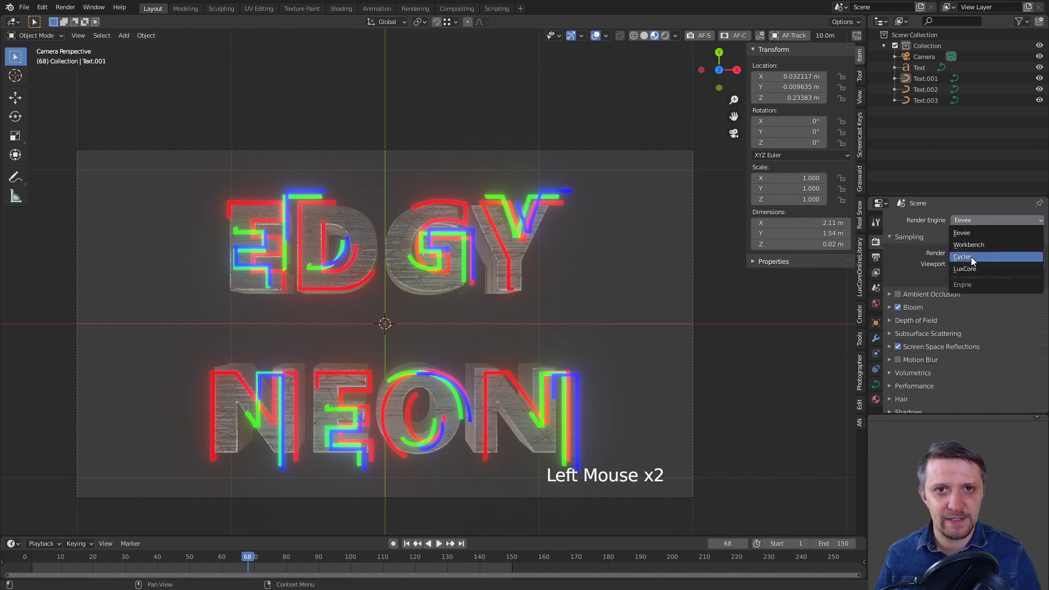
scroll("down", 3)
left_click(666, 39)
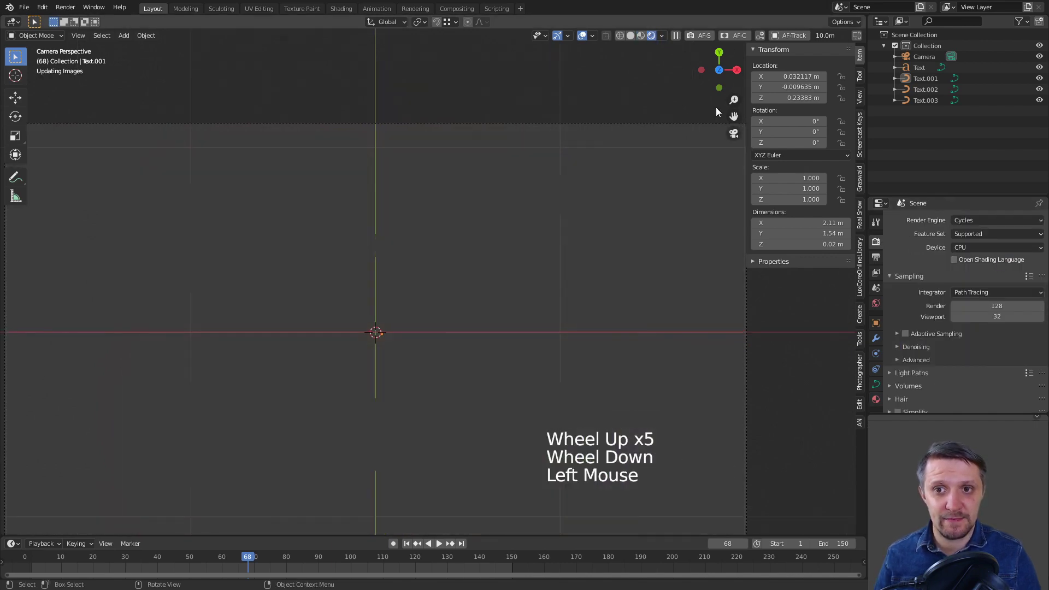
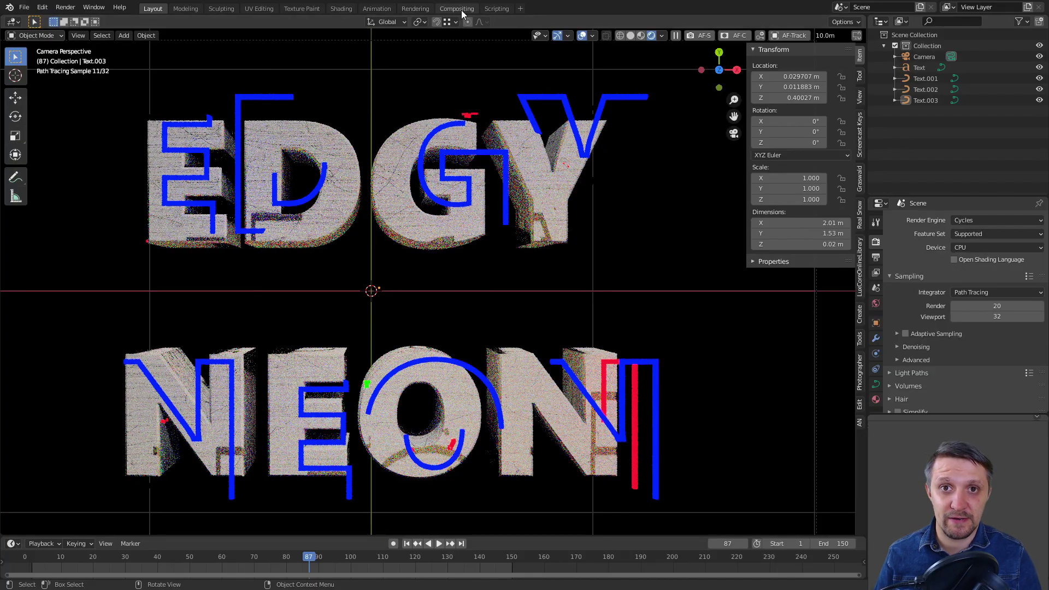
left_click(467, 12)
scroll("down", 3)
Step: Enable compositing nodes, expand Composite and link Render Layers to a new Viewer node
middle_click(469, 214)
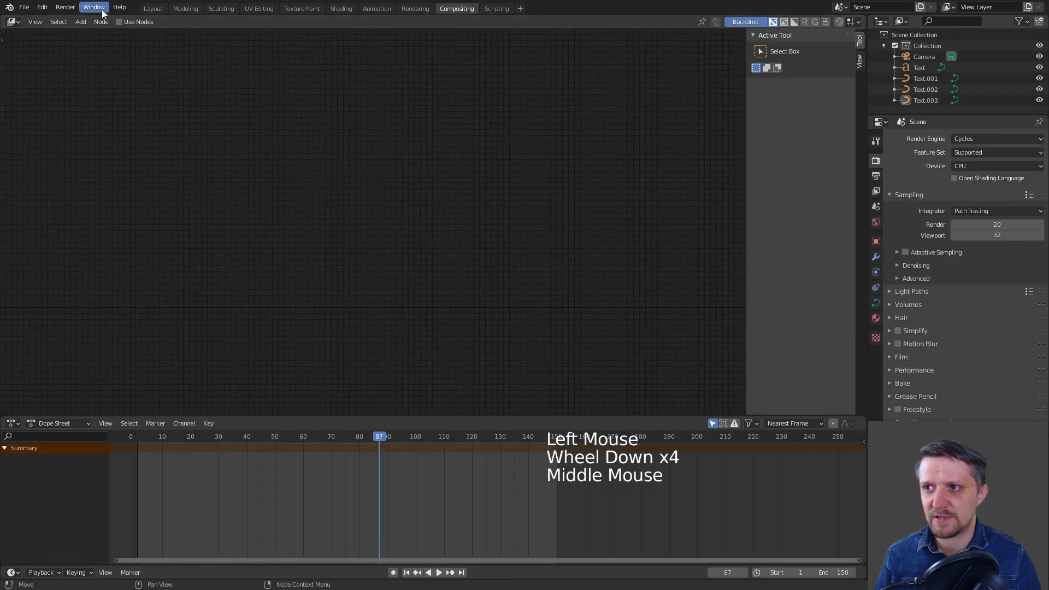
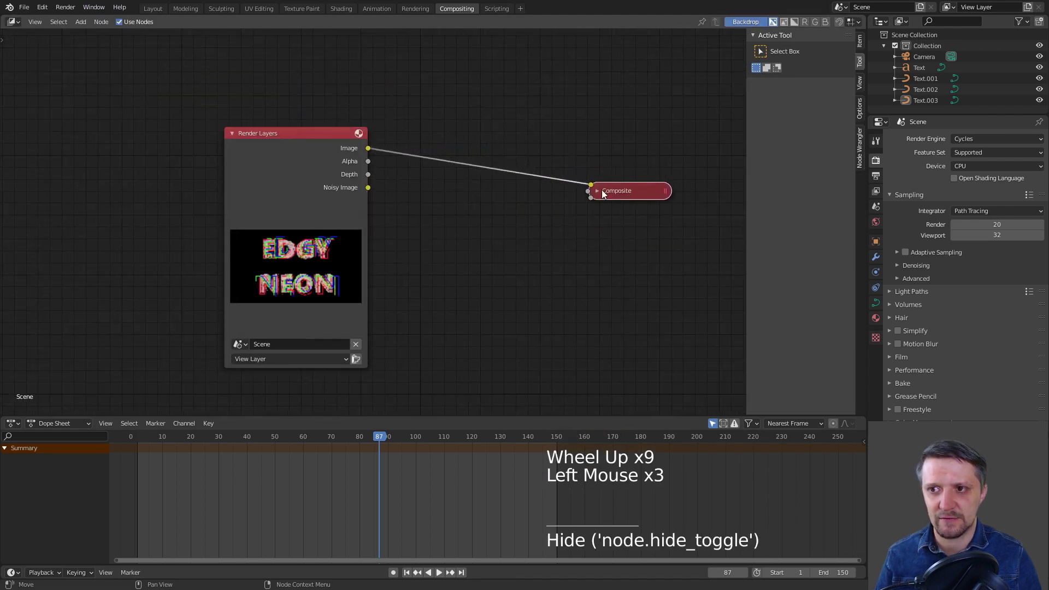
left_click(603, 198)
left_click(315, 144)
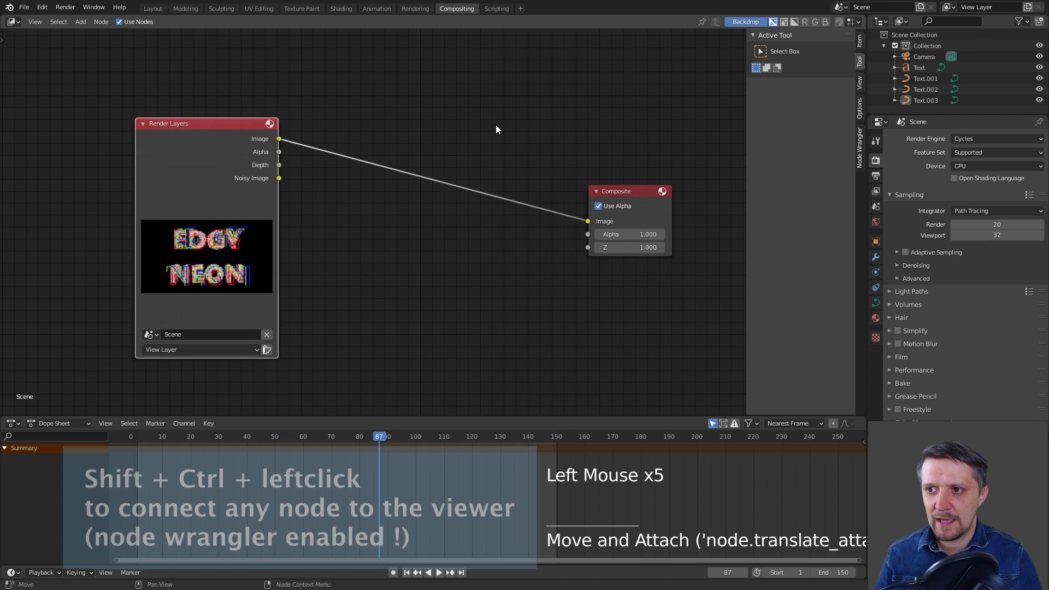
left_click(279, 136)
right_click(206, 150)
left_click(206, 150)
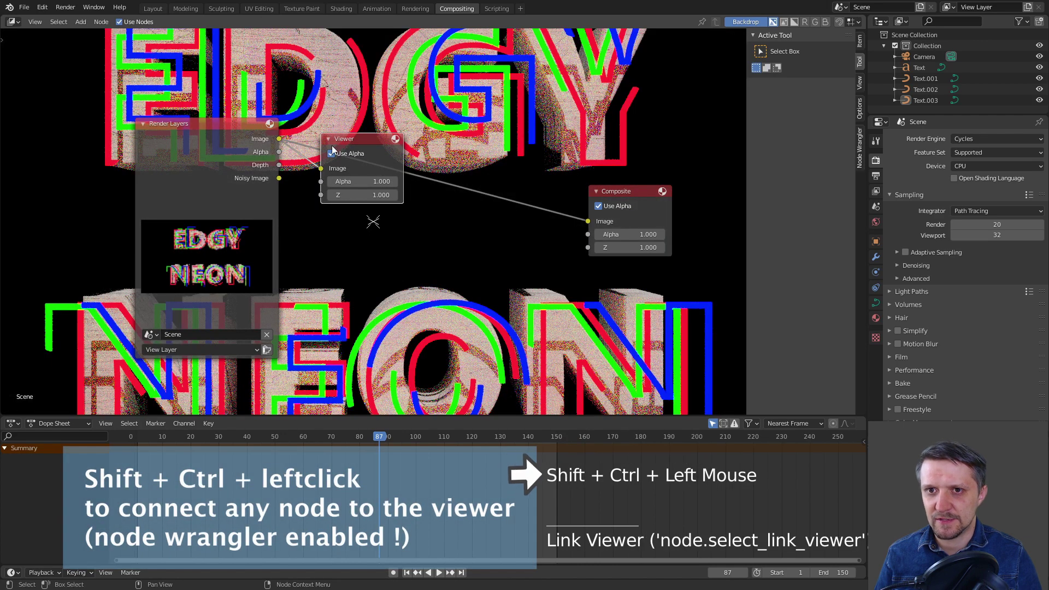
left_click(387, 140)
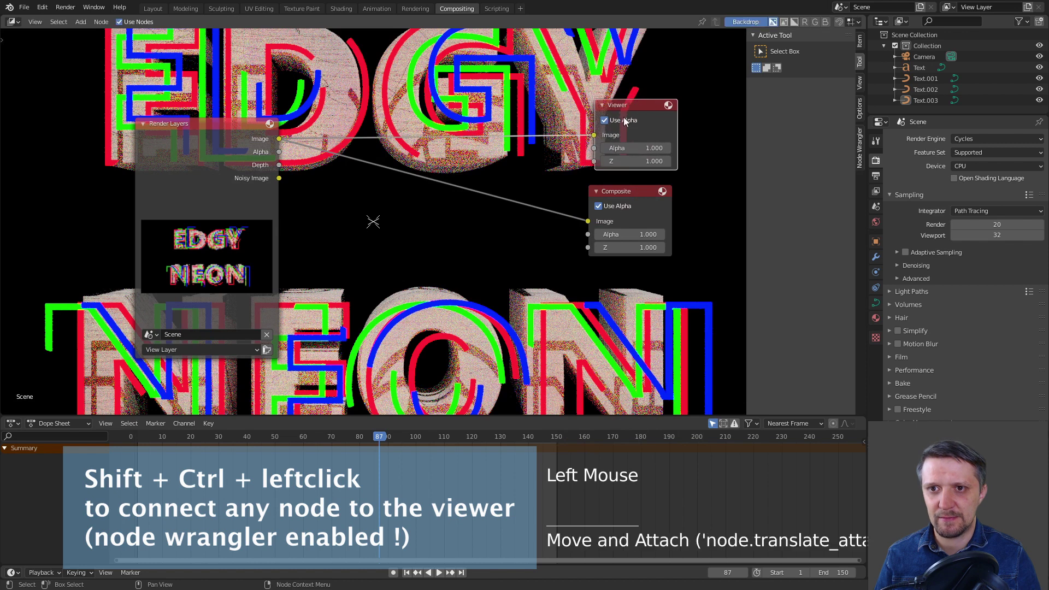
Step: Reposition the Viewer node so it sits above the Composite node
left_click(638, 108)
key("Delete")
left_click(219, 135)
left_click(219, 135)
left_click(382, 145)
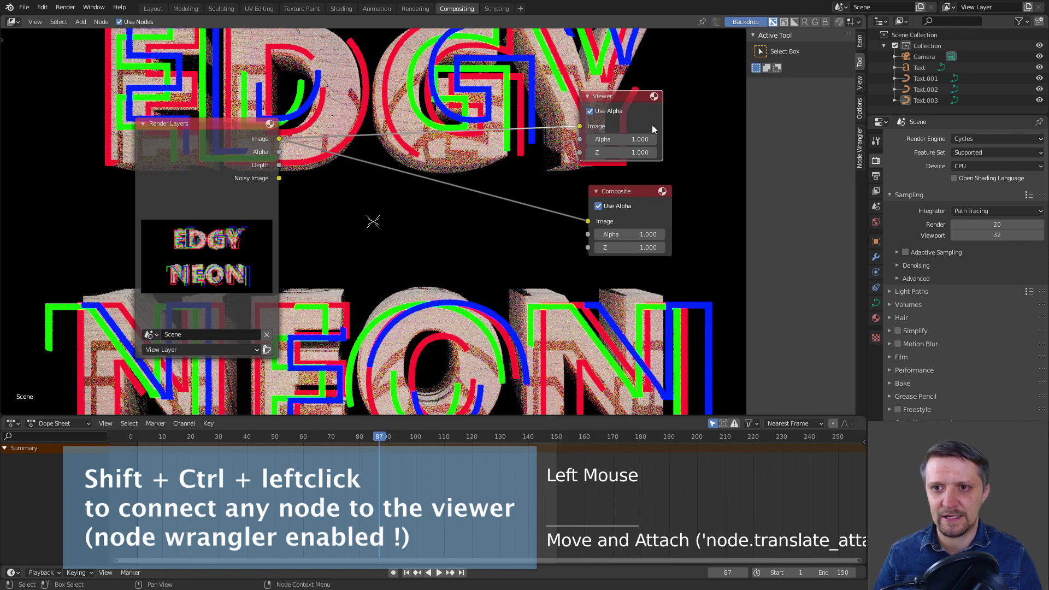
left_click(626, 97)
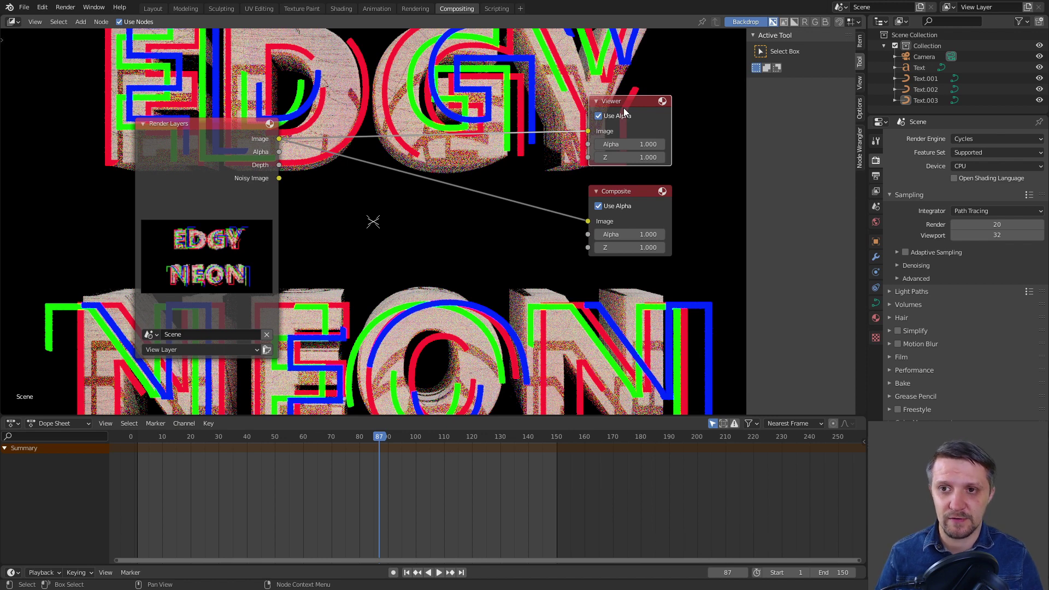
scroll("down", 3)
Step: Add a Glare node between Render Layers and the Viewer/Composite outputs
left_click(277, 171)
key("shift+a")
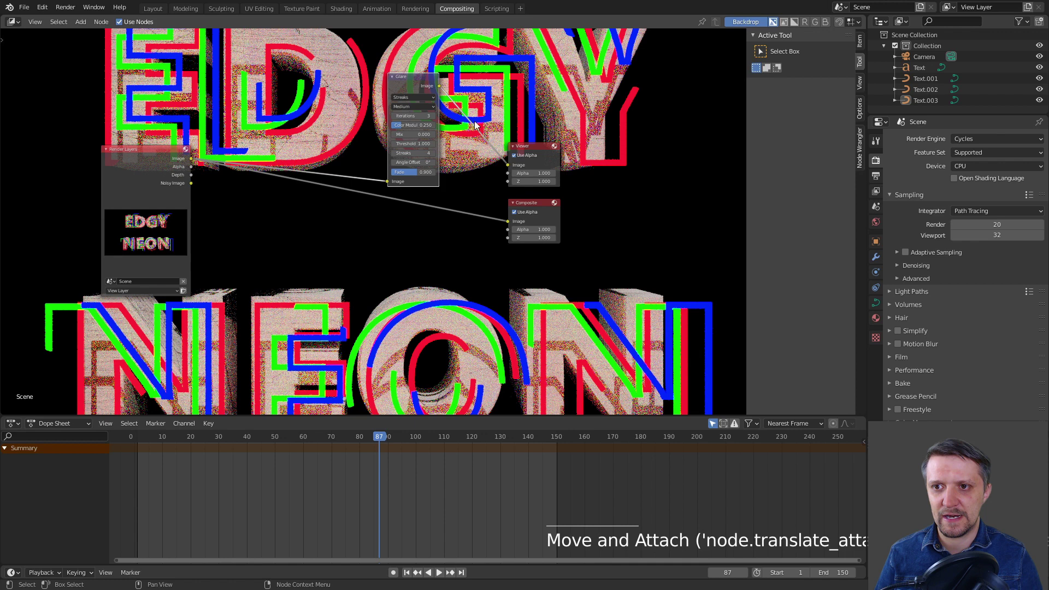
middle_click(557, 126)
scroll("up", 3)
scroll("up", 3)
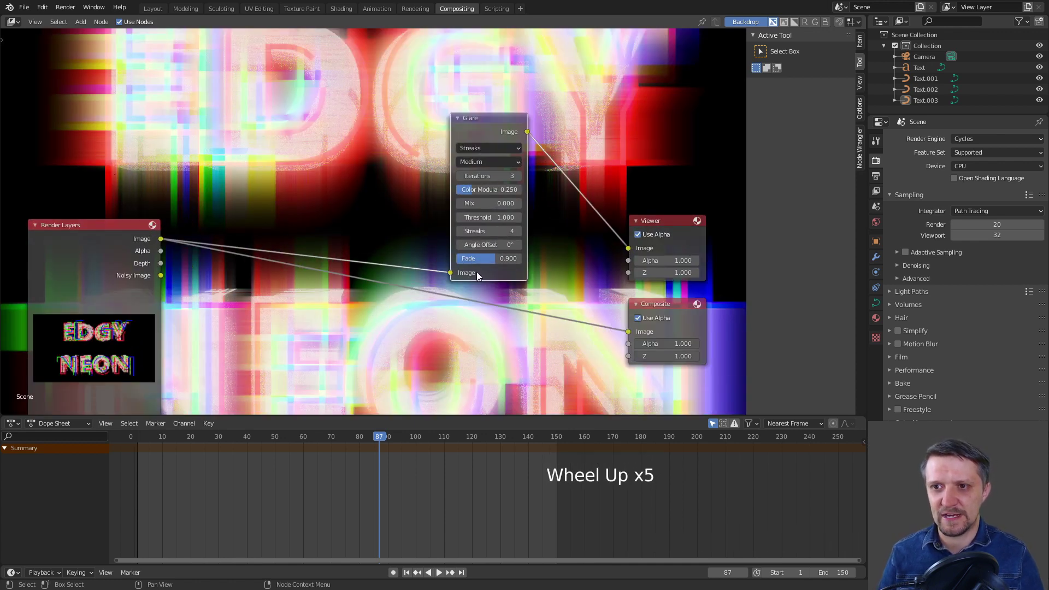
Step: Set the Glare to Fog Glow at High quality and raise its threshold to 28.3
left_click(473, 154)
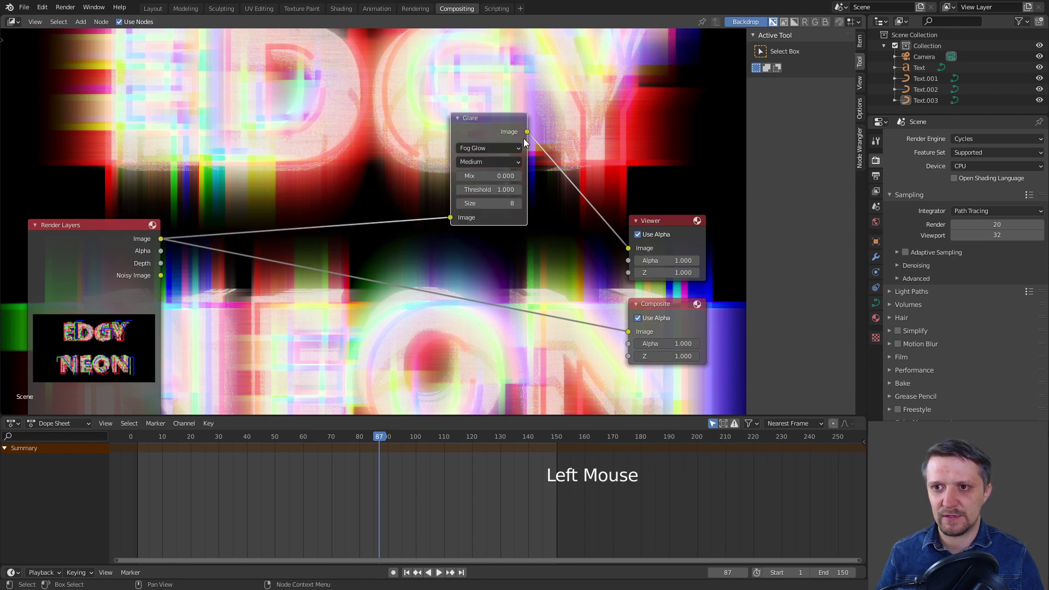
left_click(480, 124)
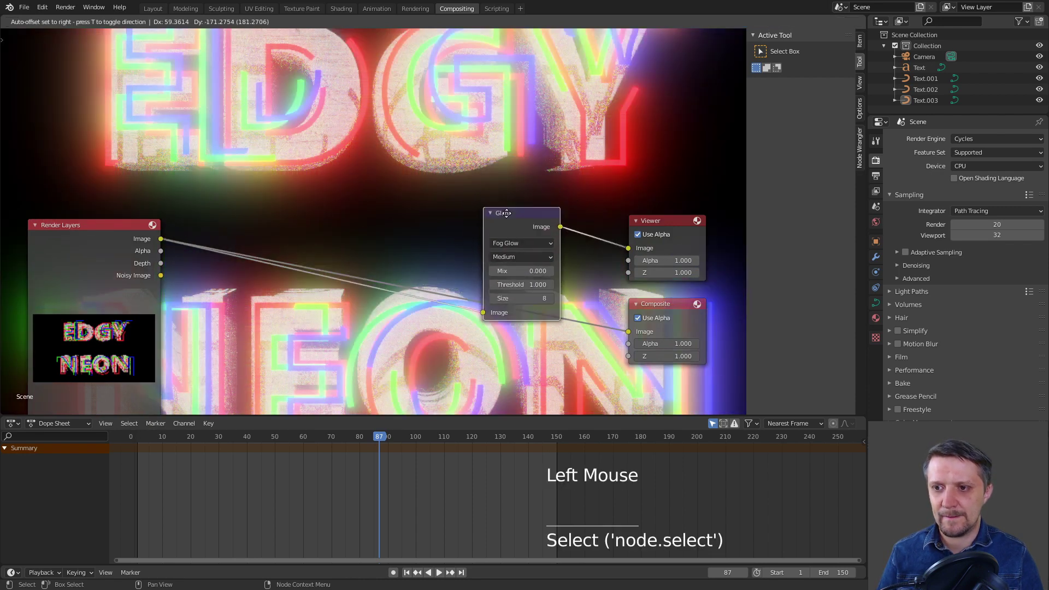
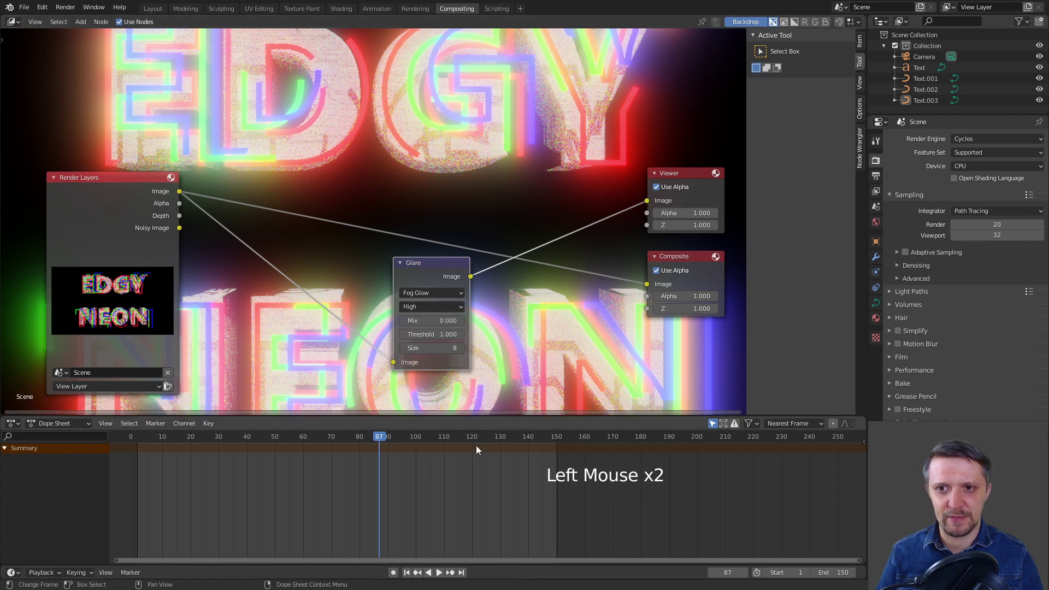
left_click(488, 304)
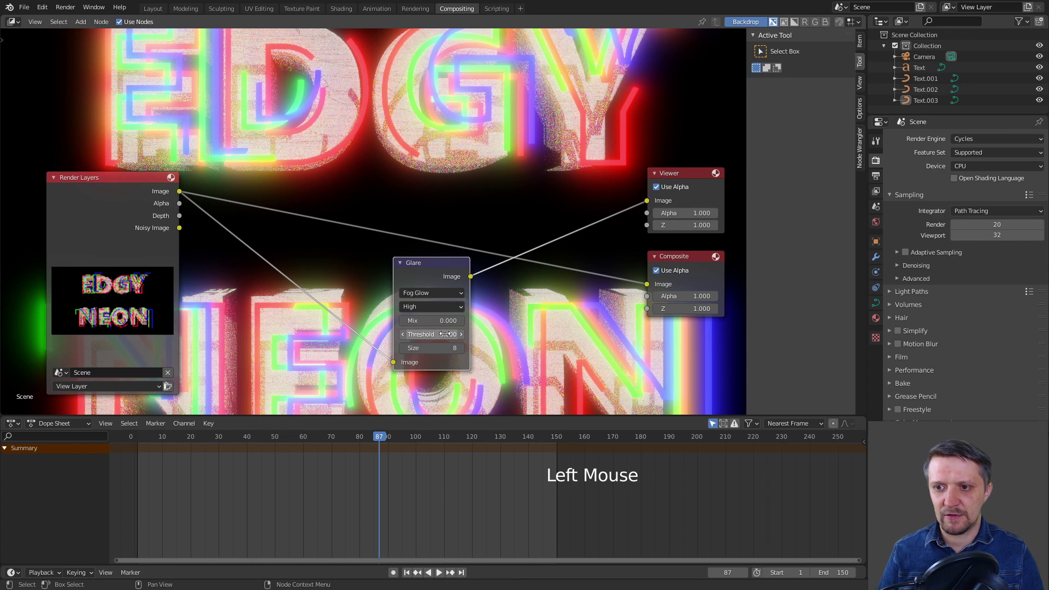
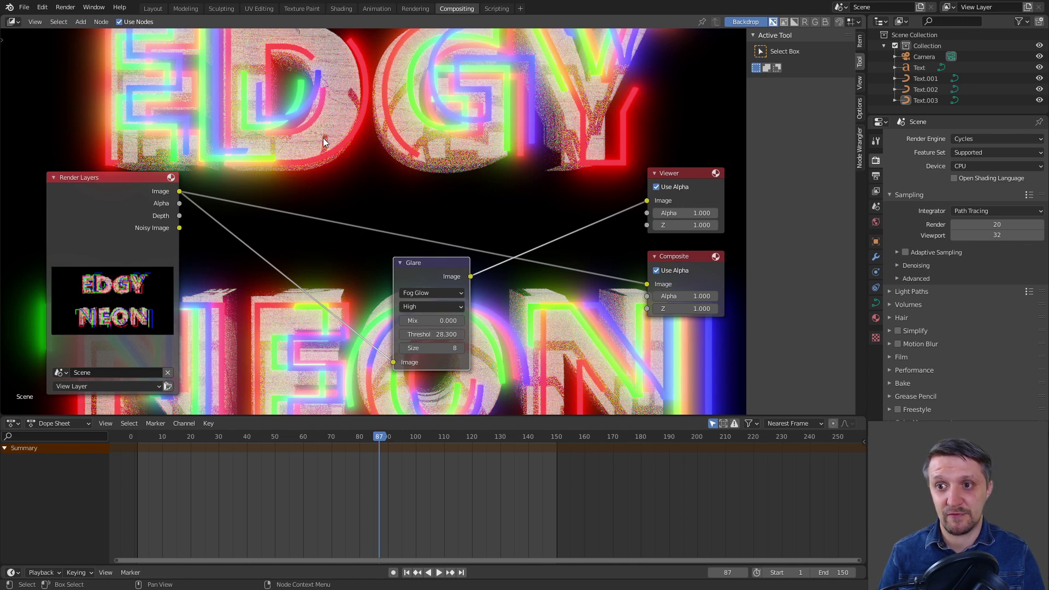
scroll("down", 3)
scroll("up", 3)
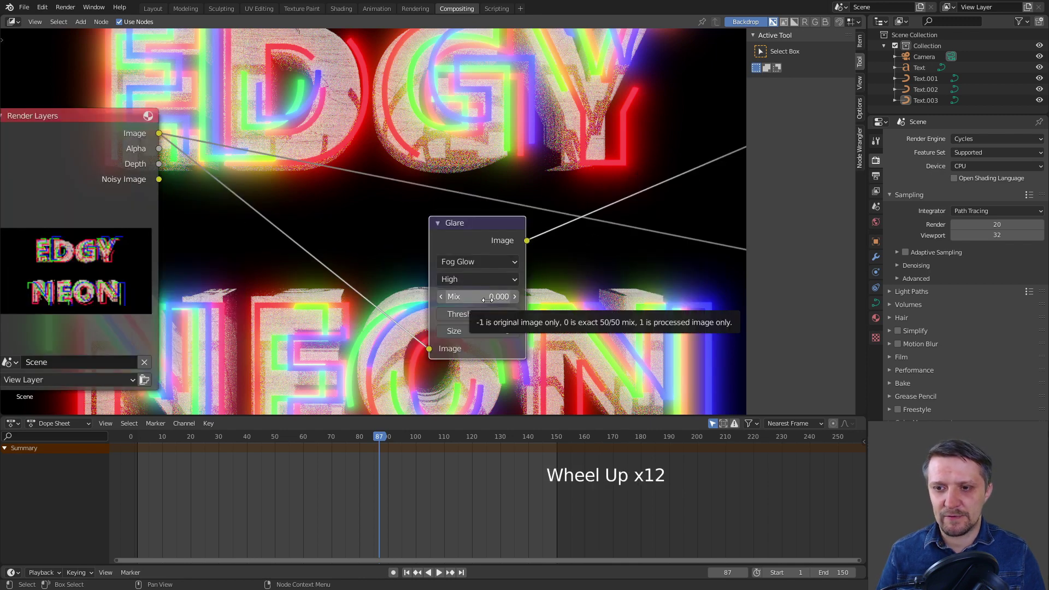
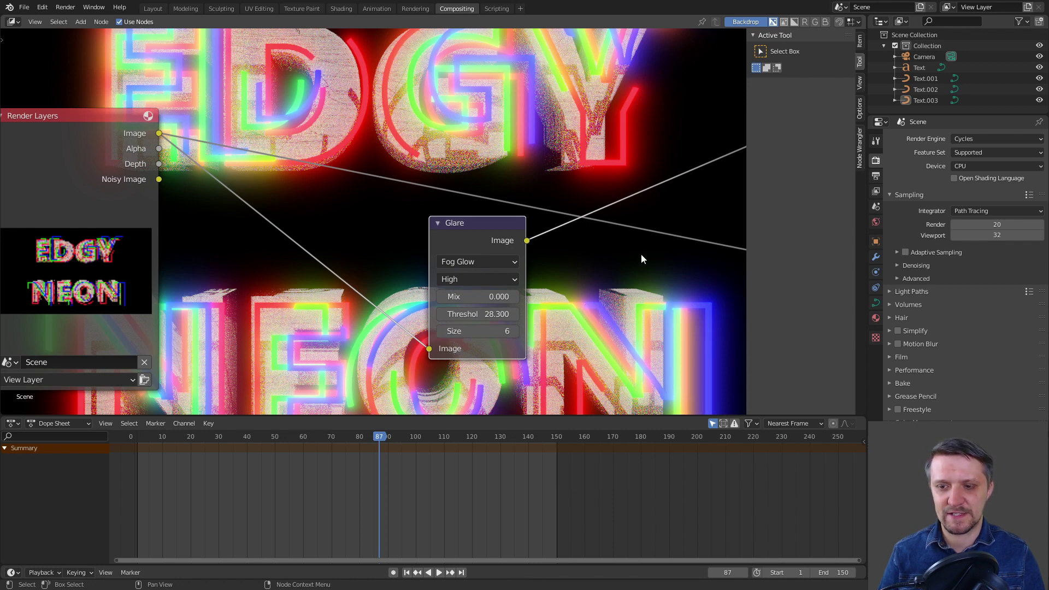
Step: Enable Compositing in Post Processing and switch to the Shading workspace for the plane material
left_click(518, 338)
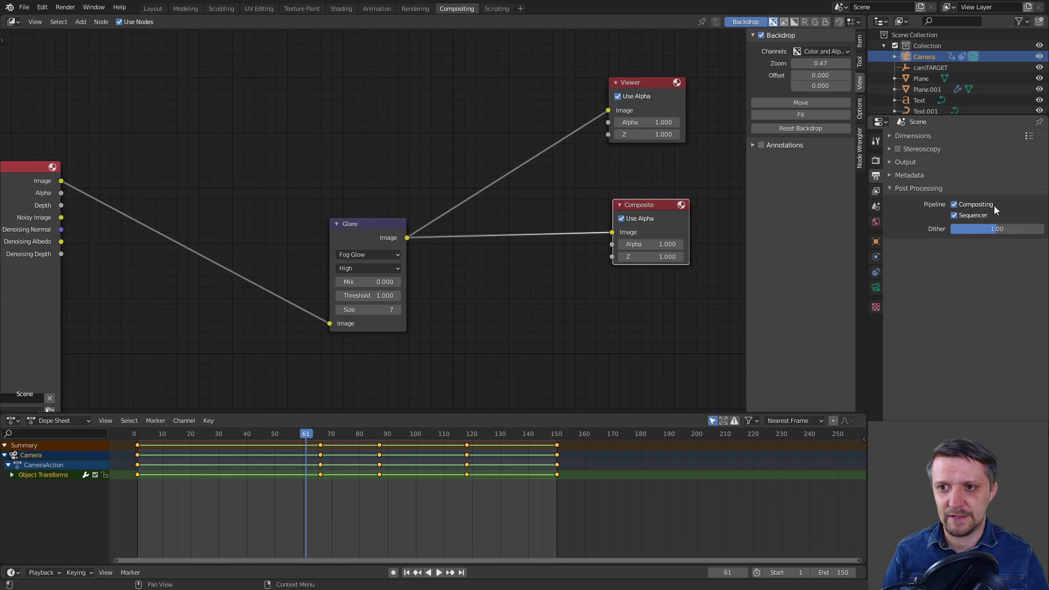
middle_click(568, 398)
scroll("down", 3)
scroll("up", 3)
key("shift+a")
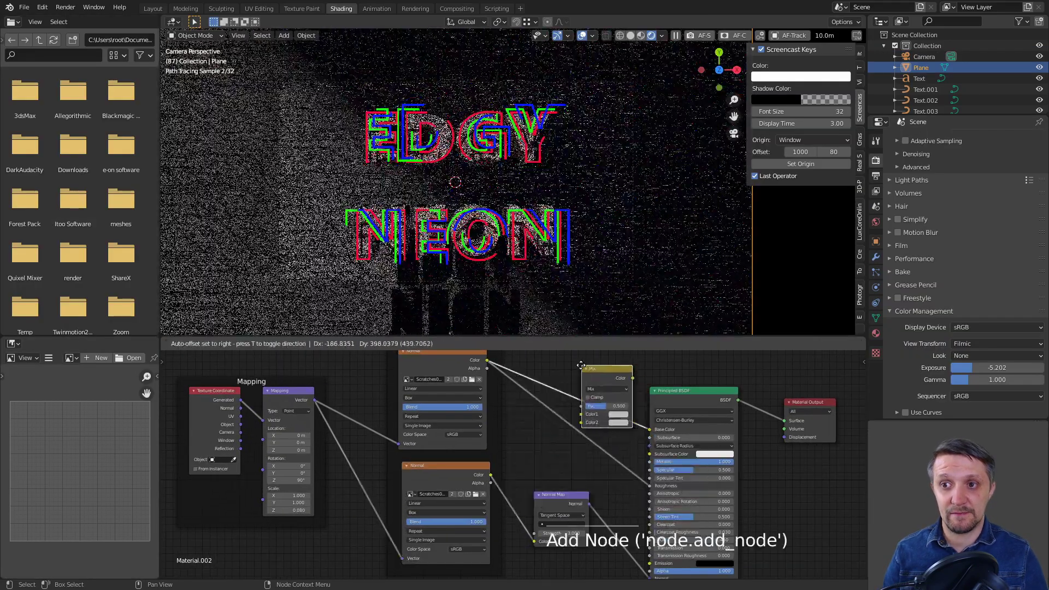
left_click(603, 393)
left_click(601, 374)
scroll("up", 3)
middle_click(628, 439)
Step: Tint the background plane material a deep magenta using the colour picker
left_click(672, 393)
middle_click(673, 409)
left_click(604, 389)
left_click(563, 434)
left_click(620, 424)
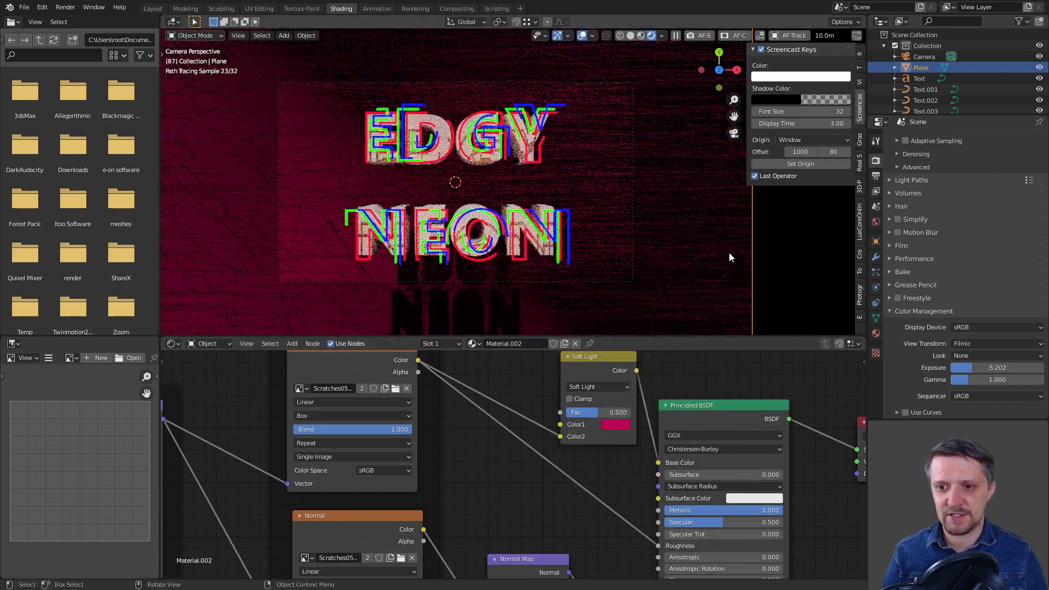
scroll("down", 3)
left_click(616, 430)
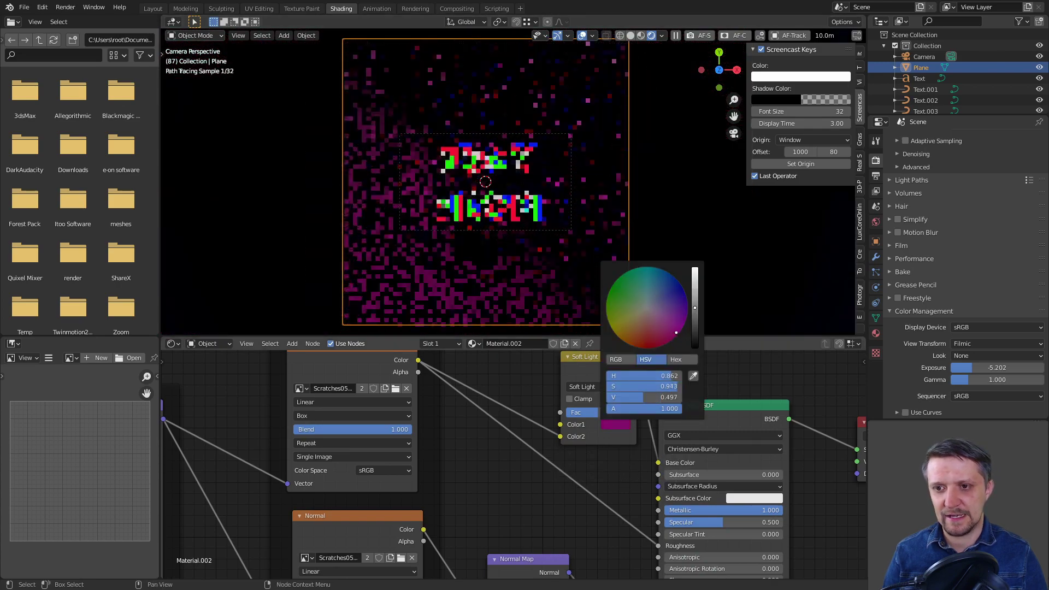
left_click(618, 428)
left_click(616, 418)
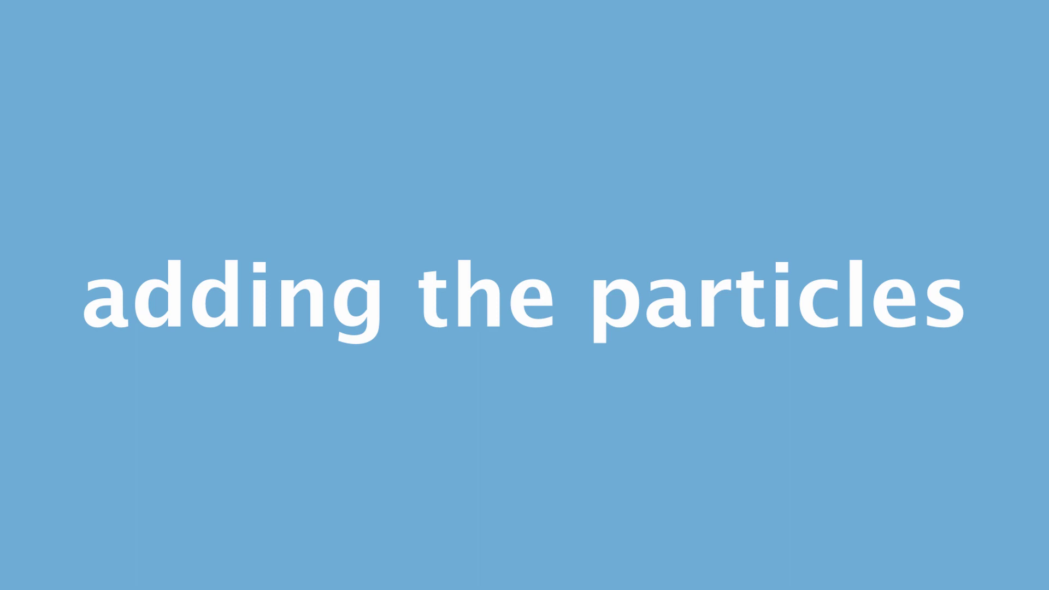
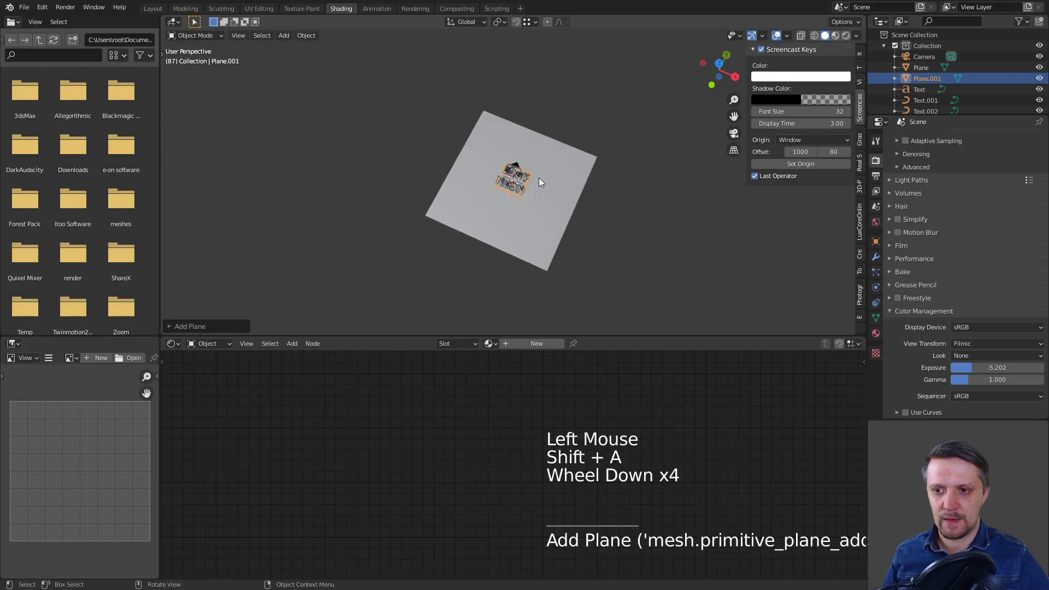
Step: Rotate the new plane upright 90°, move it left along X and confirm its position through the camera view
scroll("up", 3)
key("r")
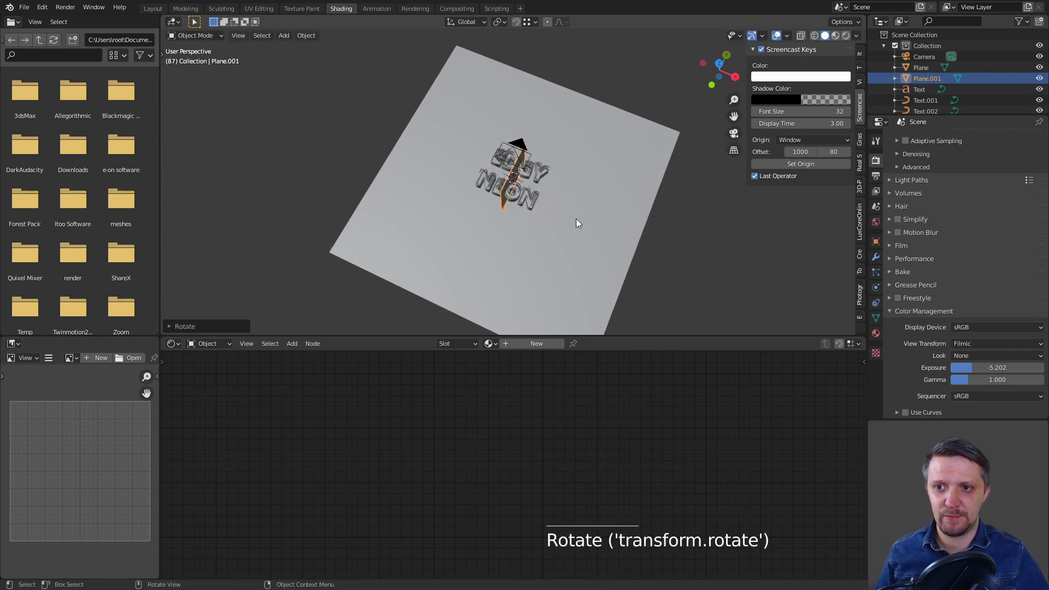
key("g")
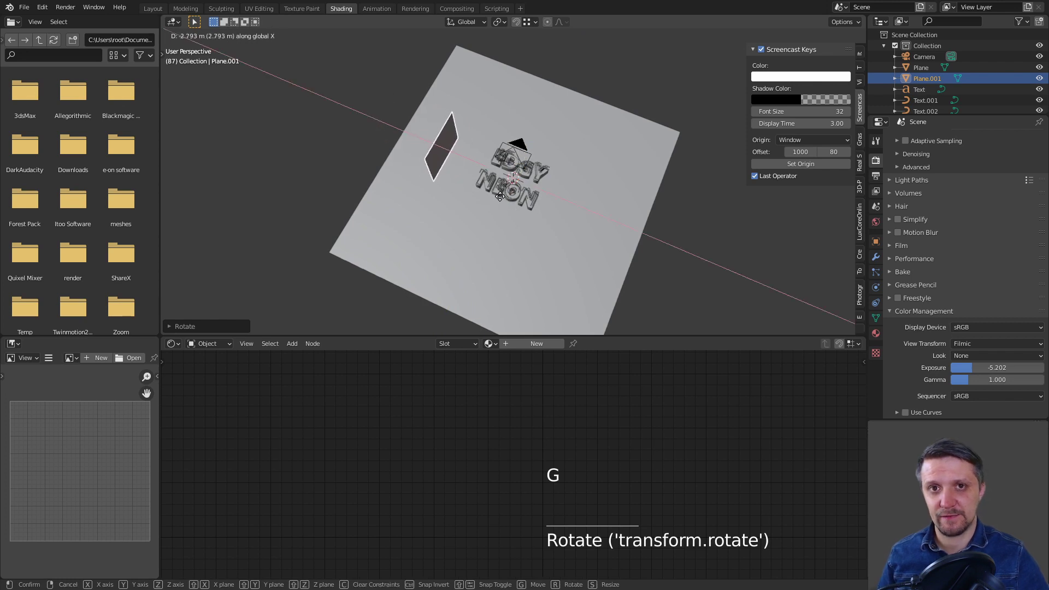
key("KP_0")
scroll("up", 3)
scroll("down", 3)
scroll("down", 3)
key("g")
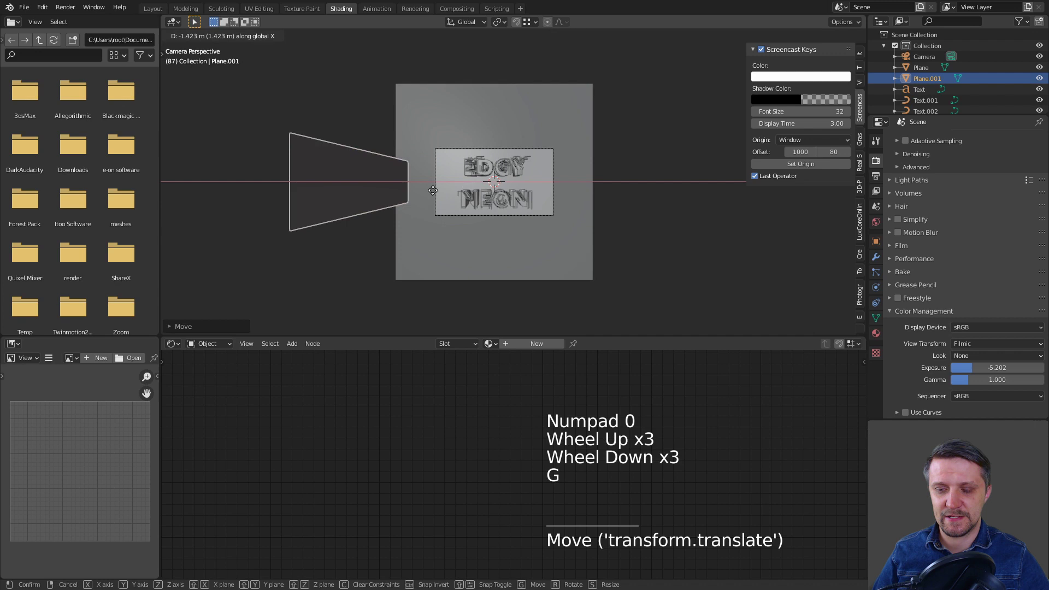
scroll("down", 3)
left_click(648, 219)
Step: Add a particle system to Plane.001 and preview the default emission
key("Tab")
scroll("up", 3)
key("Tab")
scroll("down", 3)
scroll("down", 3)
left_click(671, 215)
left_click(278, 181)
left_click(881, 276)
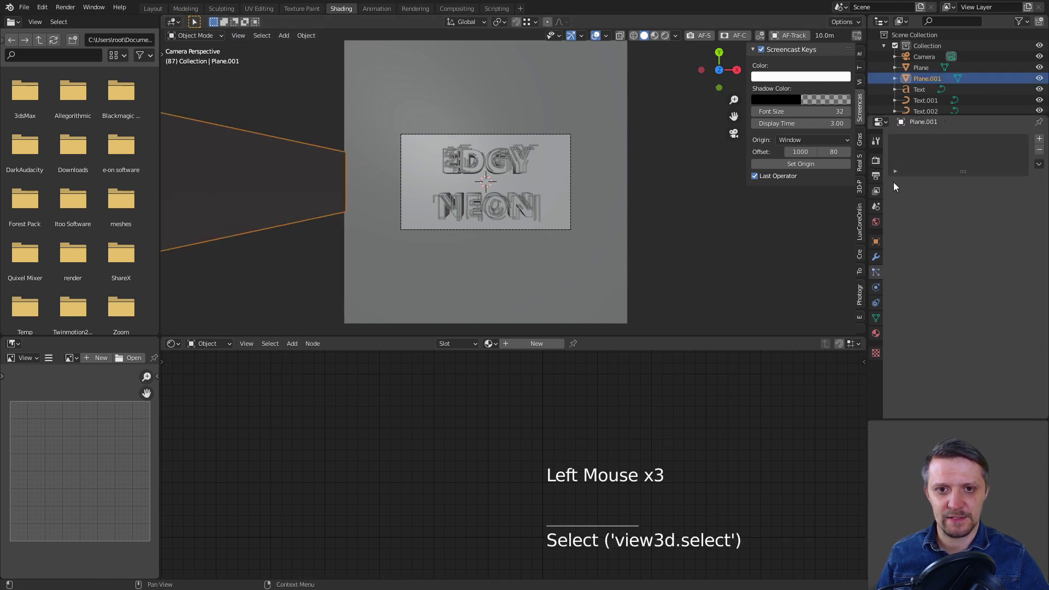
left_click(1044, 143)
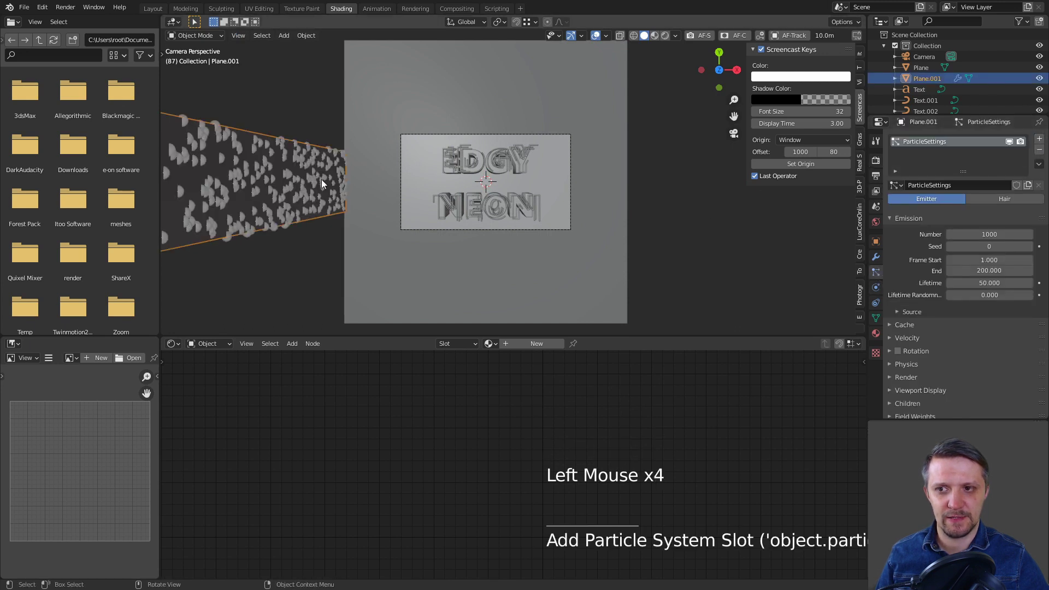
key("space")
key("space")
Step: Set the particle Lifetime to 500 and Frame Start to -100, checking the emitter from several angles
scroll("down", 3)
left_click(897, 350)
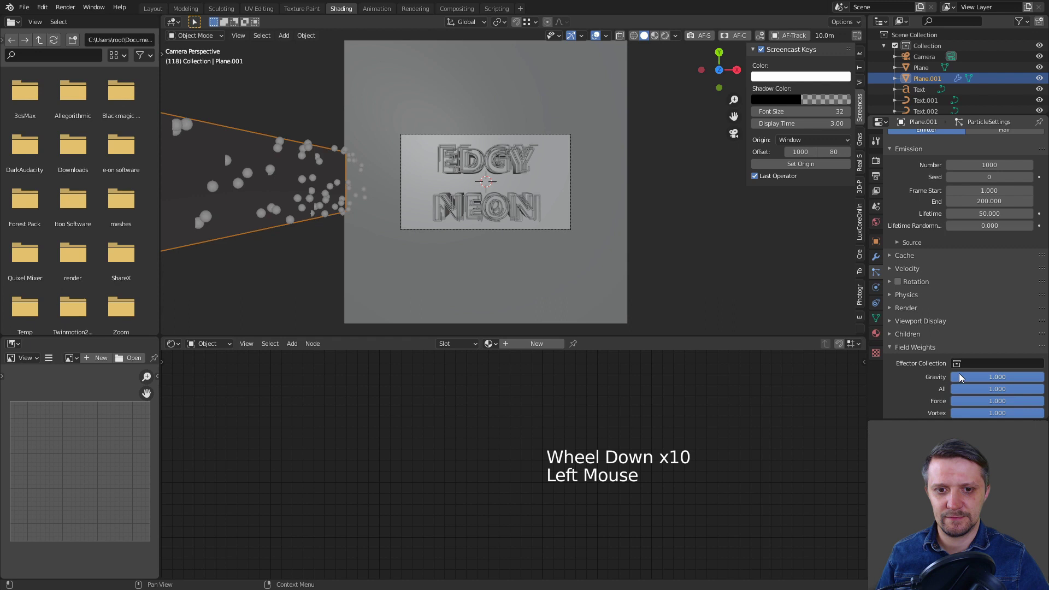
left_click(1004, 378)
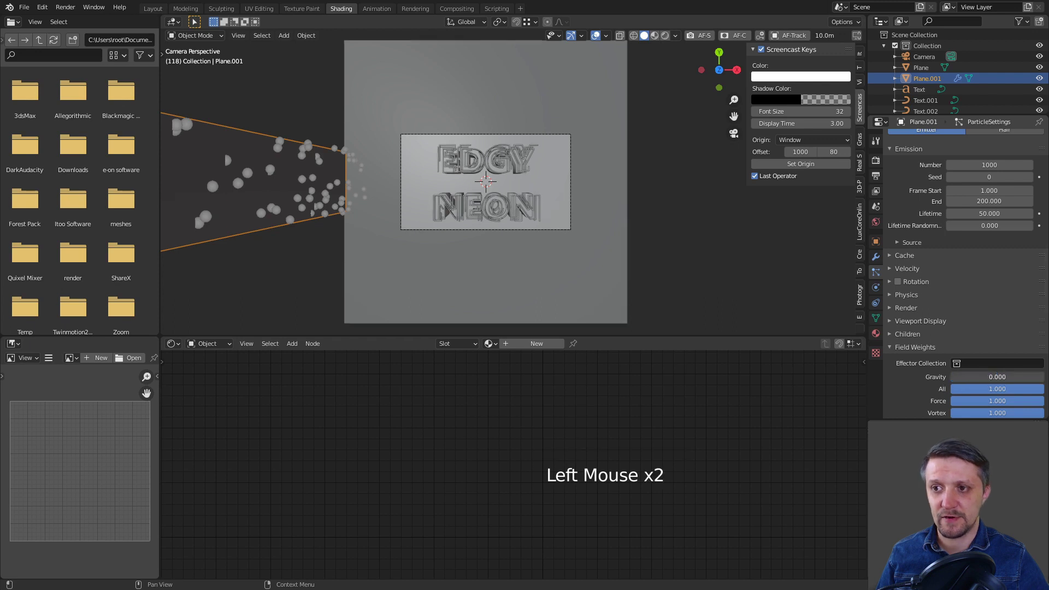
key("space")
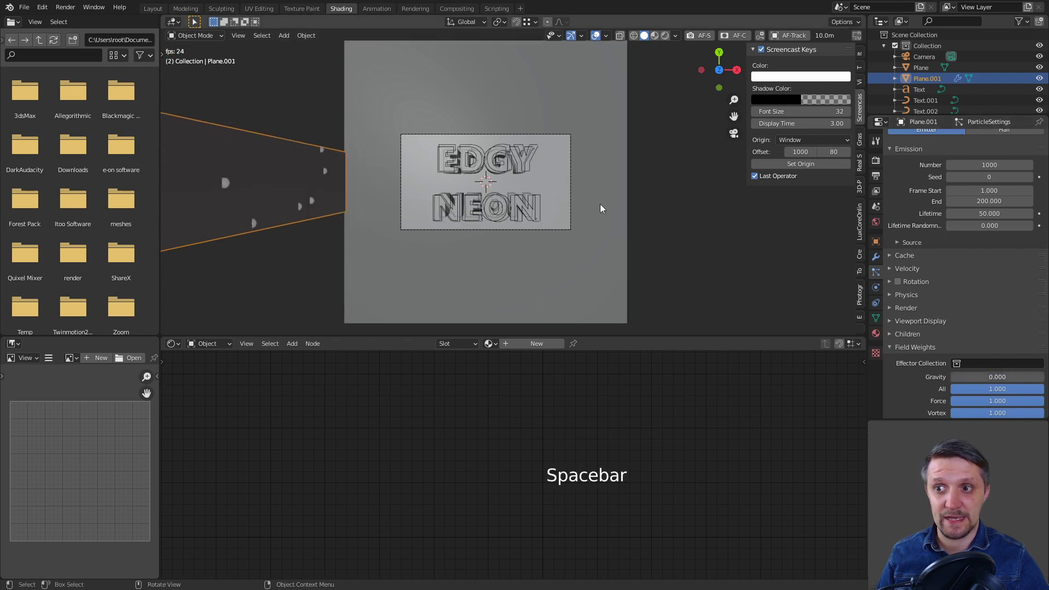
scroll("down", 3)
key("space")
scroll("down", 3)
middle_click(543, 219)
scroll("up", 3)
scroll("down", 3)
middle_click(523, 210)
key("space")
key("space")
scroll("up", 3)
Step: Set the particles' Normal velocity to 5 m/s and play back the faster stream
left_click(253, 134)
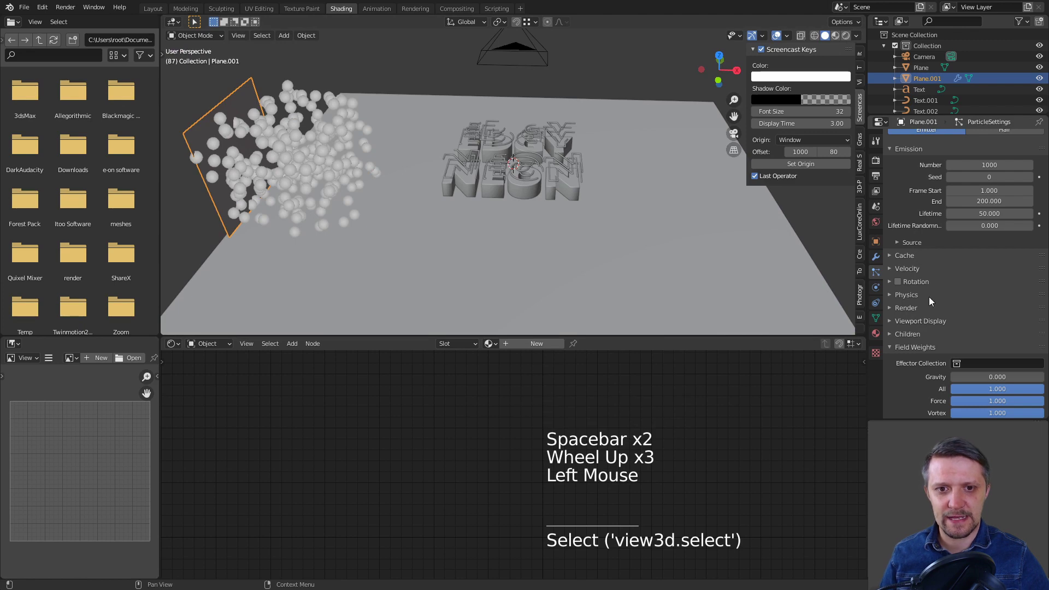
left_click(906, 271)
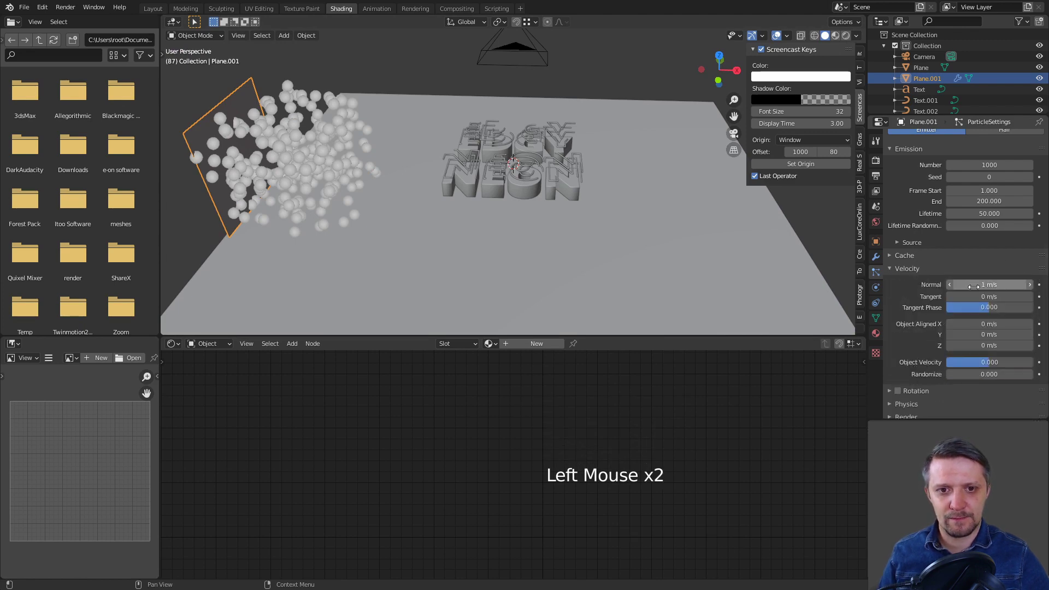
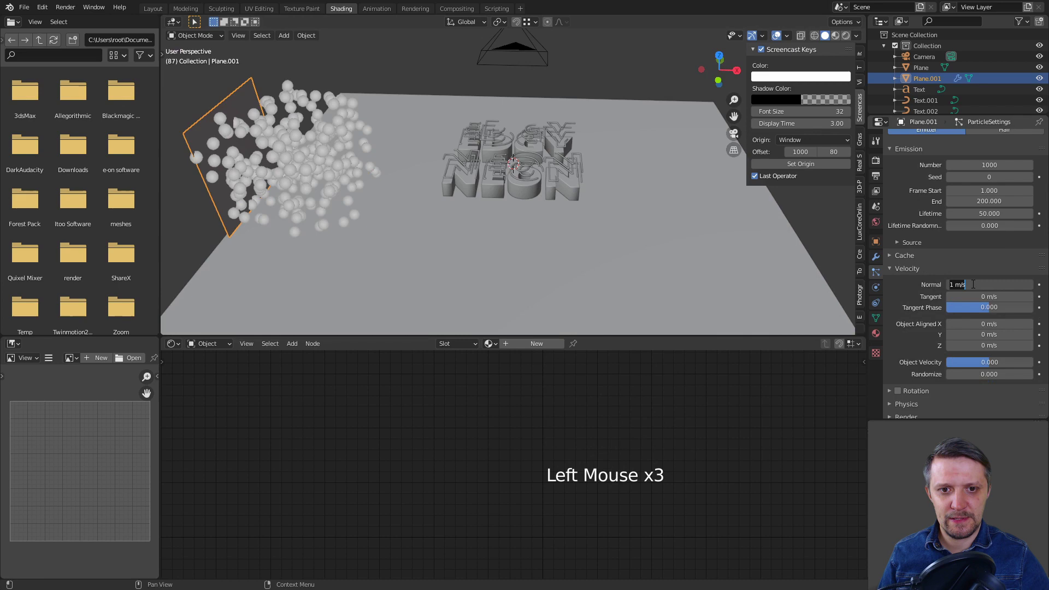
key("space")
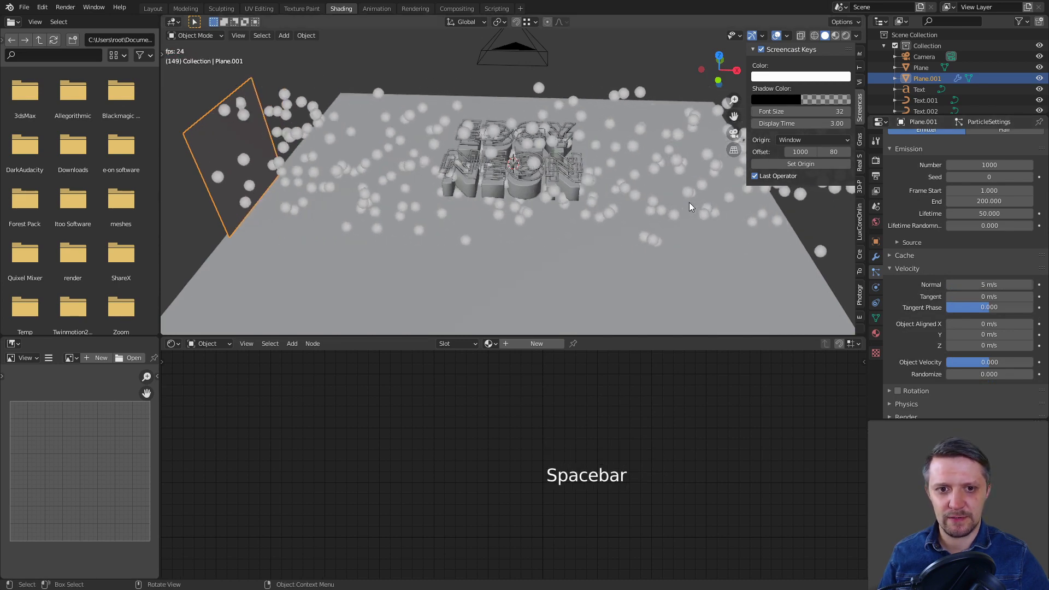
key("space")
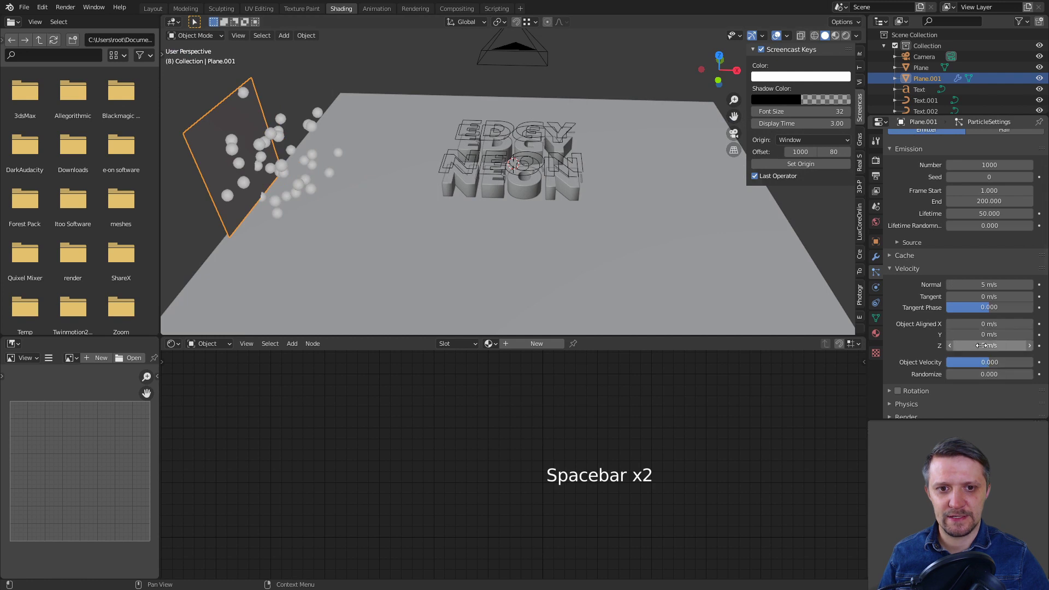
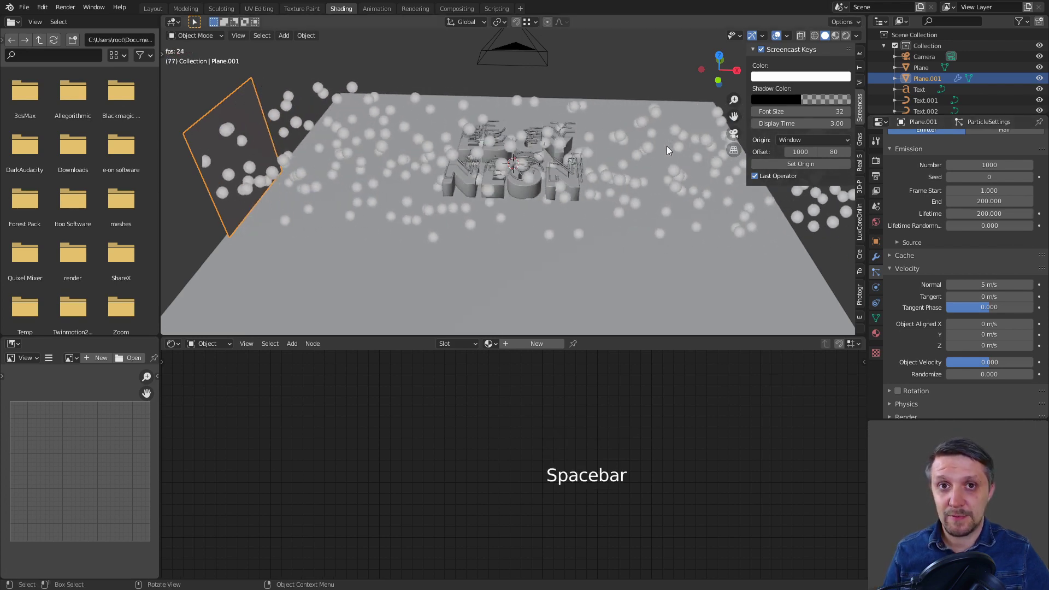
key("space")
middle_click(586, 186)
scroll("up", 3)
scroll("down", 3)
Step: Scale the emitter mesh in Edit Mode and preview the particles filling the scene through the camera
key("Tab")
key("s")
key("Tab")
key("space")
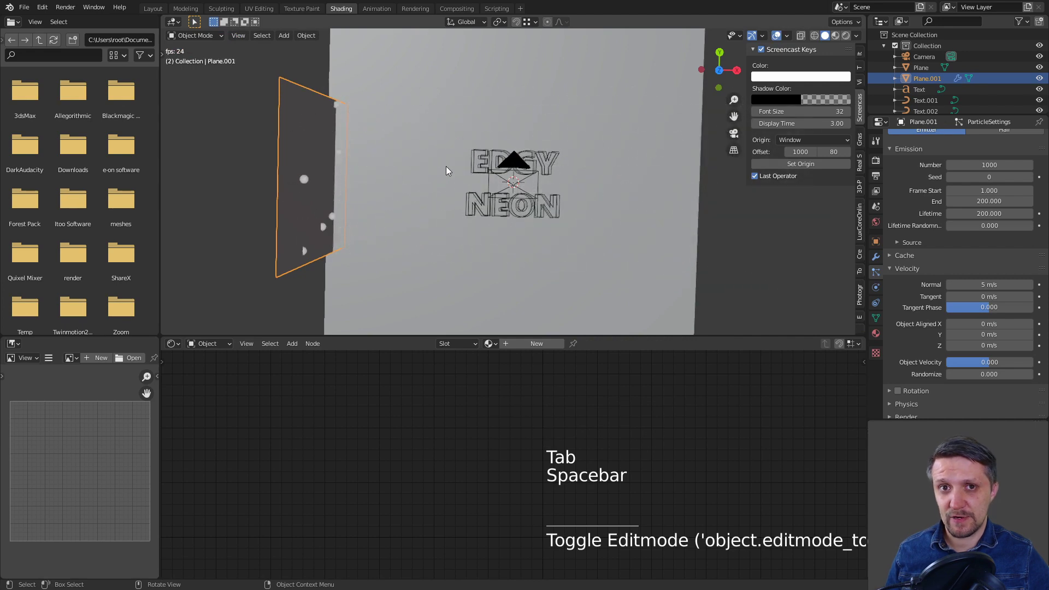
key("space")
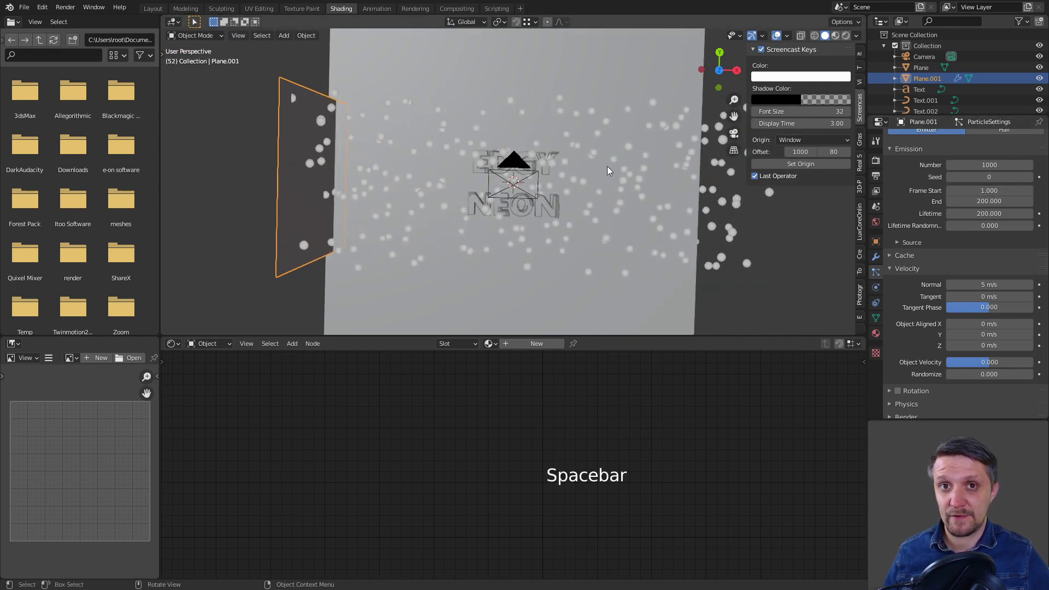
key("KP_0")
key("space")
key("space")
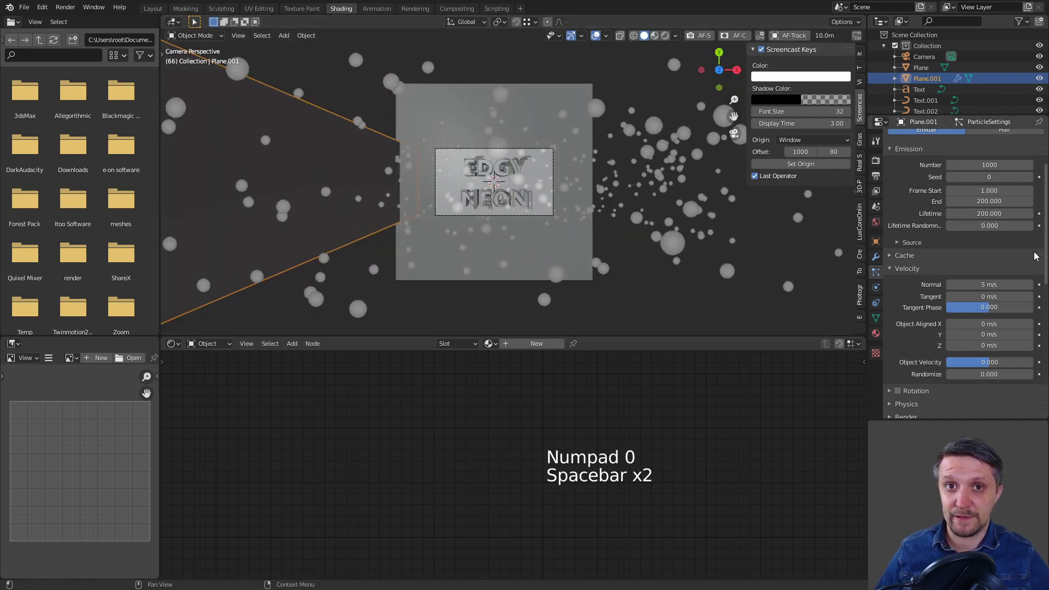
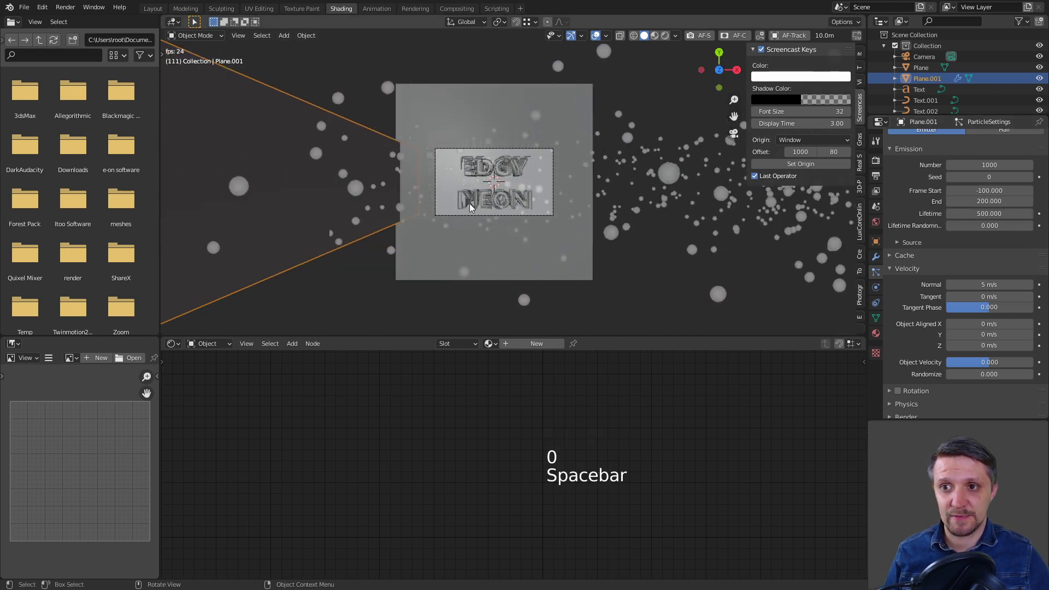
key("space")
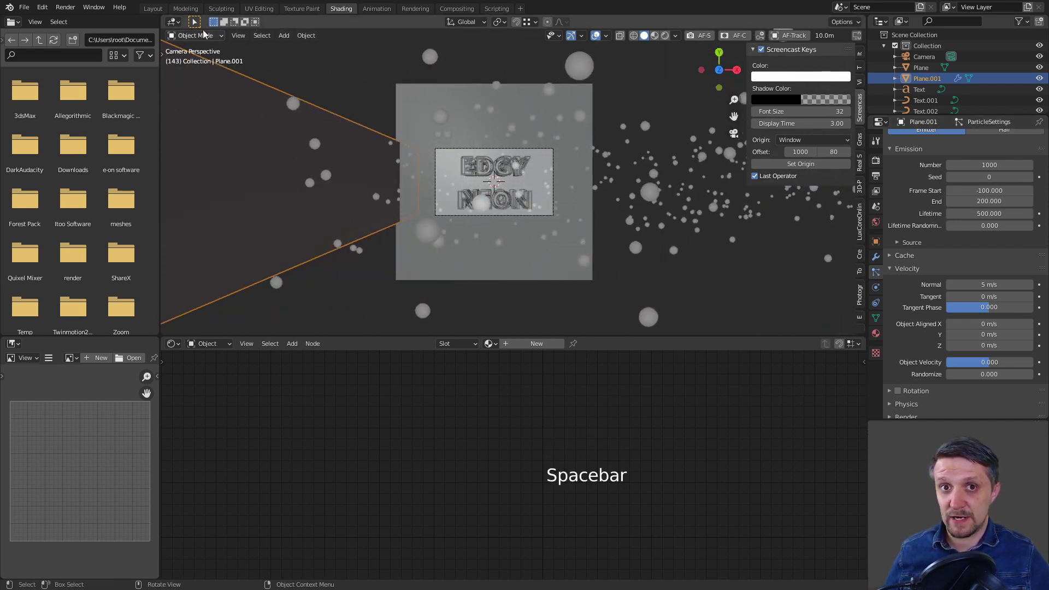
Step: Return to the Layout workspace and inspect the first glitch strip plane's material
left_click(195, 10)
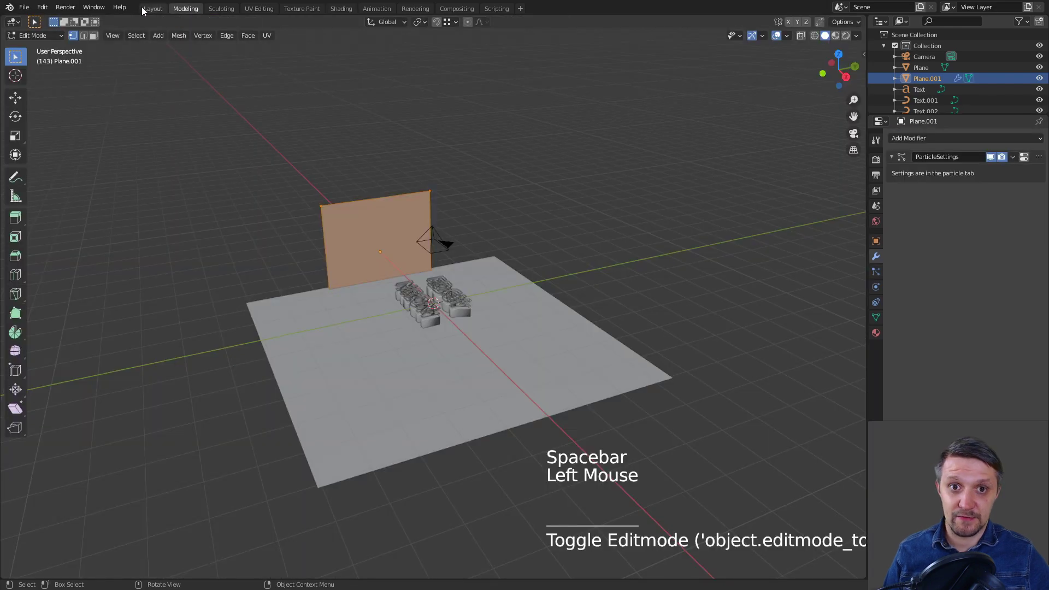
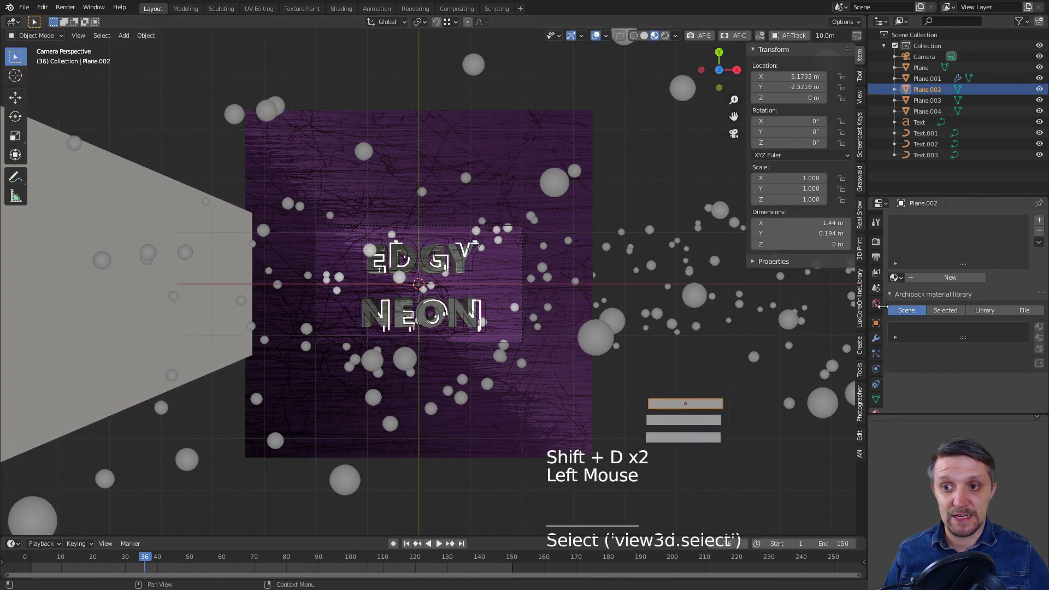
left_click(908, 325)
left_click(899, 278)
left_click(746, 435)
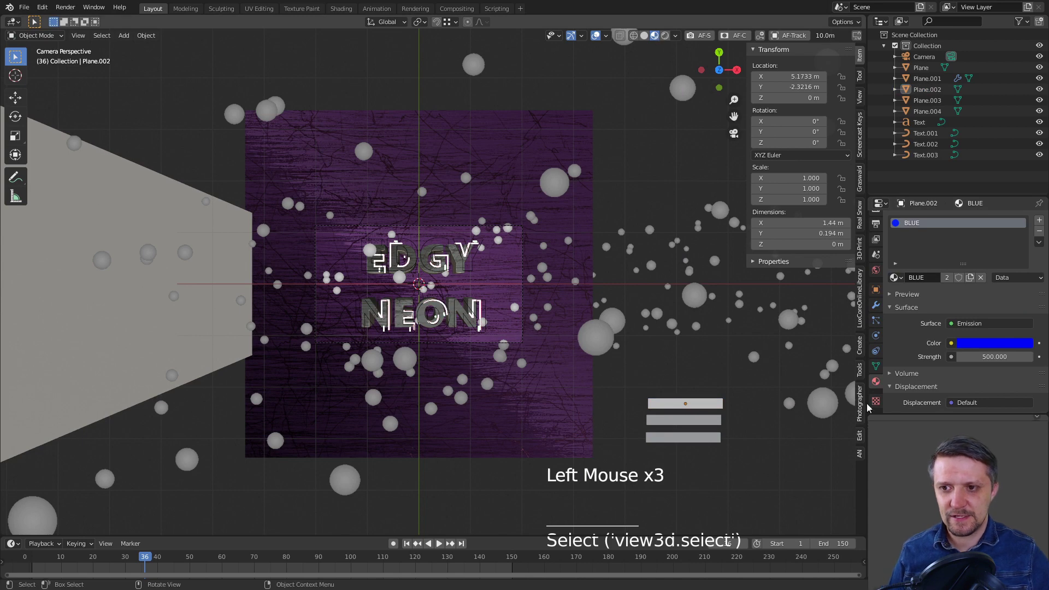
left_click(693, 421)
left_click(706, 407)
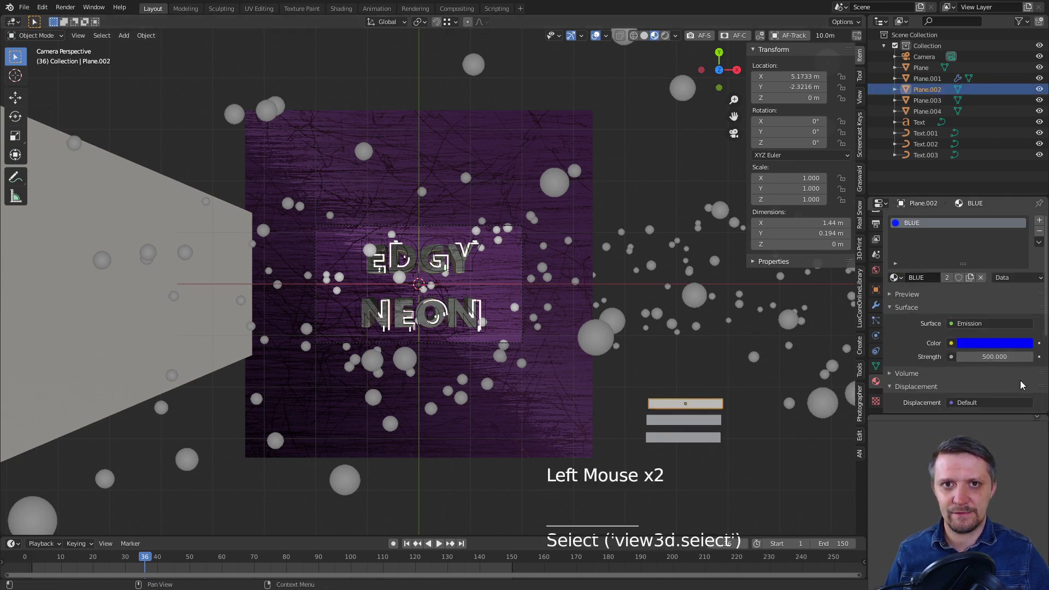
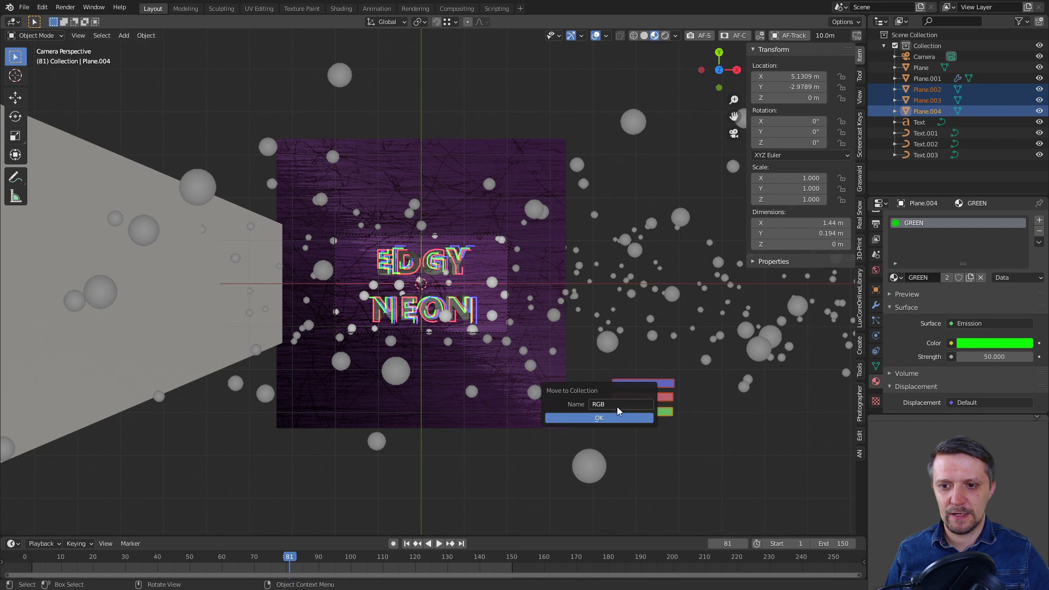
Step: Select Plane.002–.004 and move them into a new collection named RGB
left_click(722, 423)
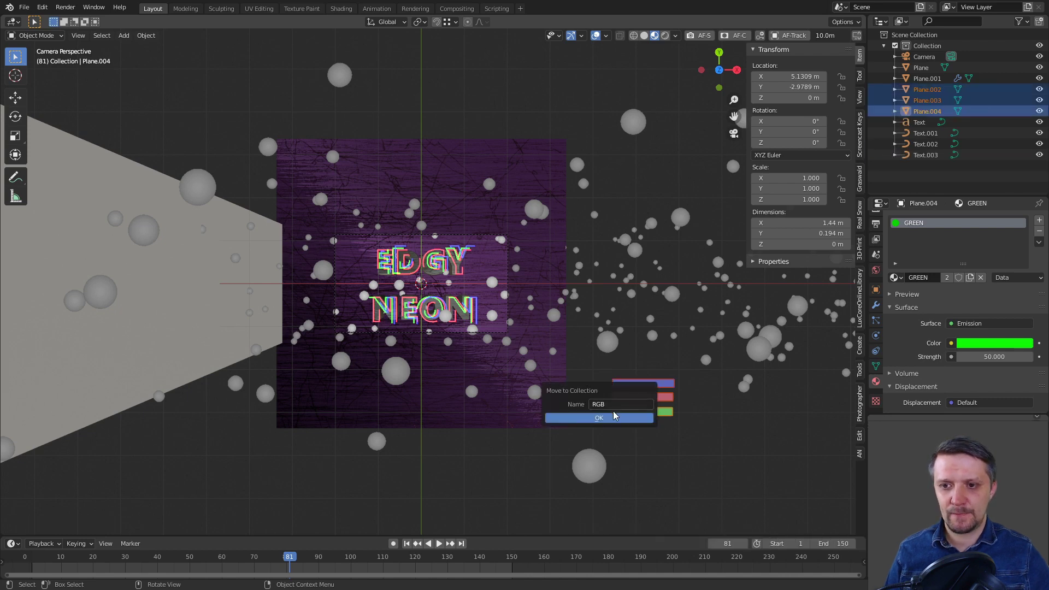
left_click(724, 429)
scroll("up", 3)
scroll("down", 3)
scroll("down", 3)
left_click(643, 391)
left_click(178, 243)
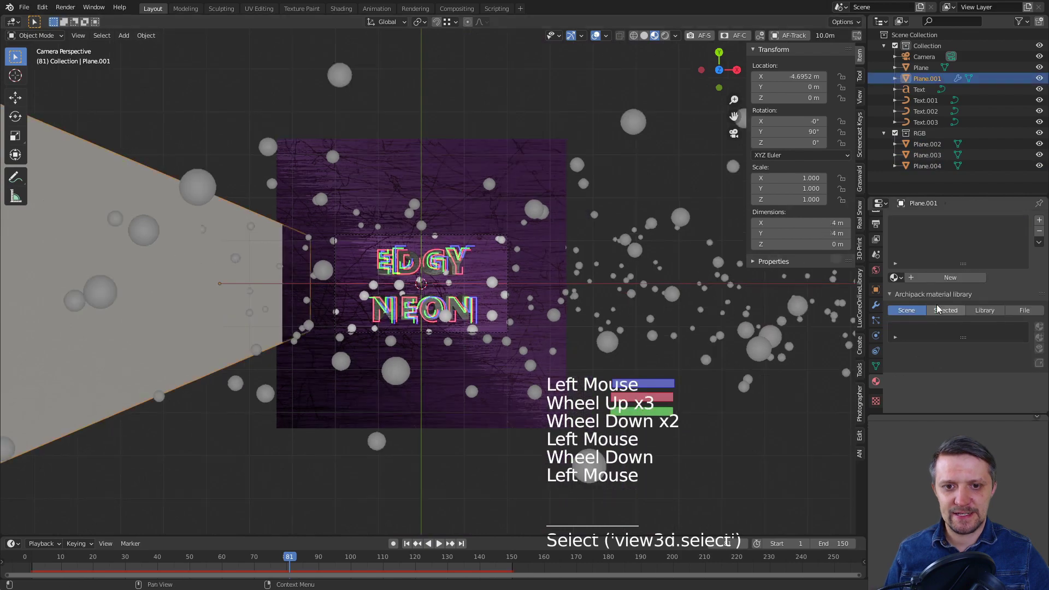
Step: In the emitter's Particle Properties, set Render As to Object
left_click(878, 322)
scroll("down", 3)
scroll("down", 3)
scroll("down", 3)
left_click(892, 306)
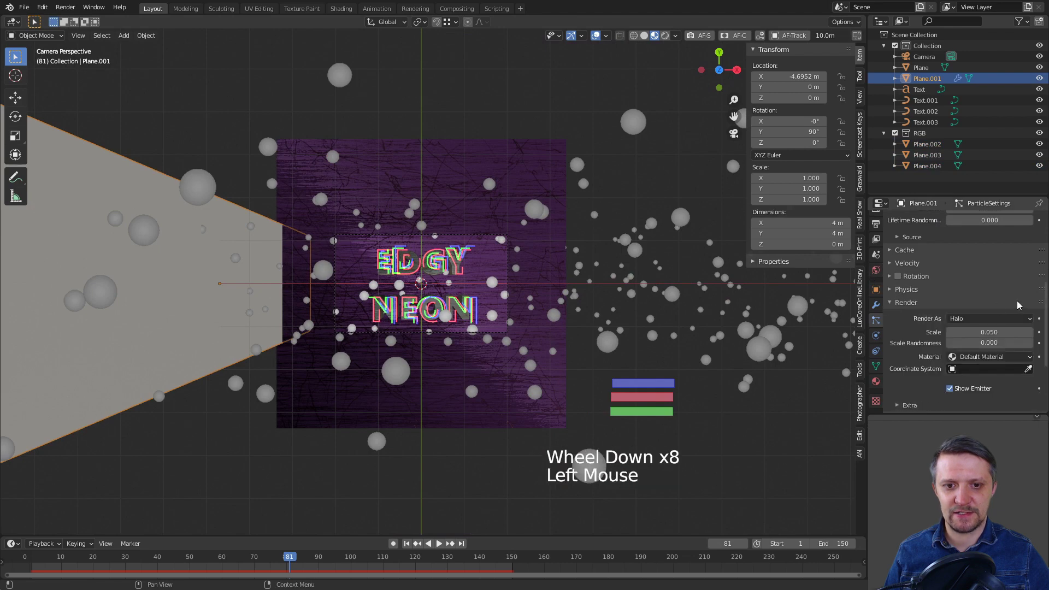
left_click(967, 323)
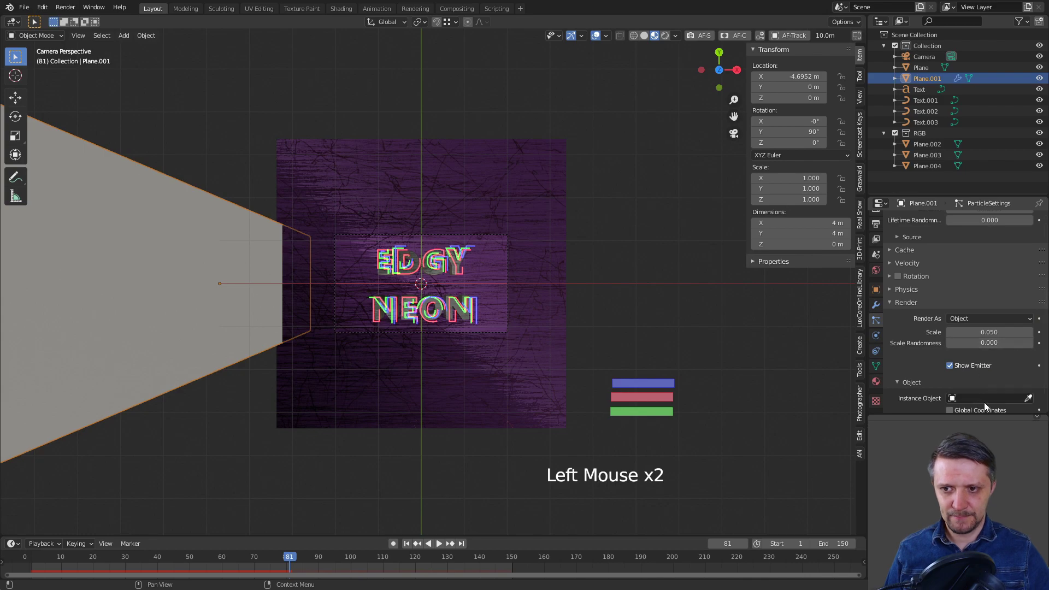
left_click(1031, 403)
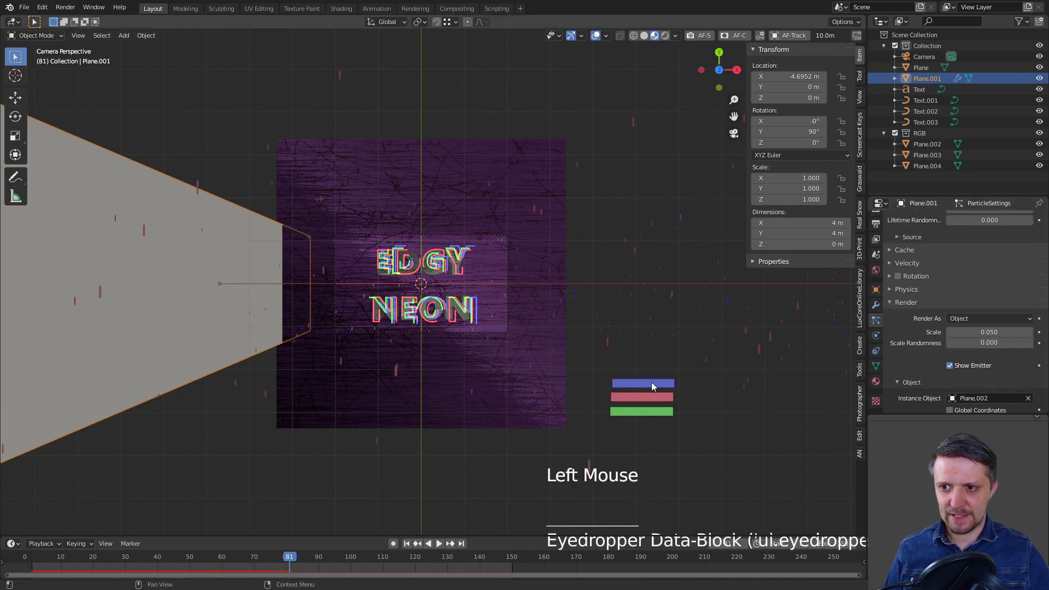
Step: Enable particle Rotation oriented along the Velocity/Hair axis
scroll("up", 3)
scroll("down", 3)
key("space")
key("space")
key("space")
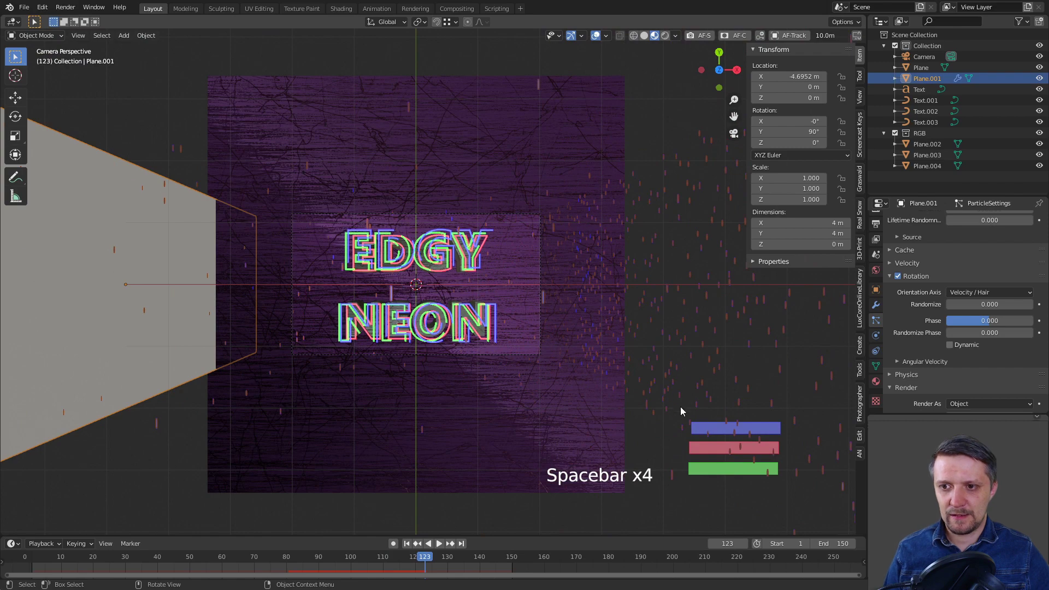
left_click(746, 498)
left_click(762, 491)
Step: Apply rotation to the three RGB strip planes with Ctrl+A and play back to check the bars
key("r")
key("ctrl+a")
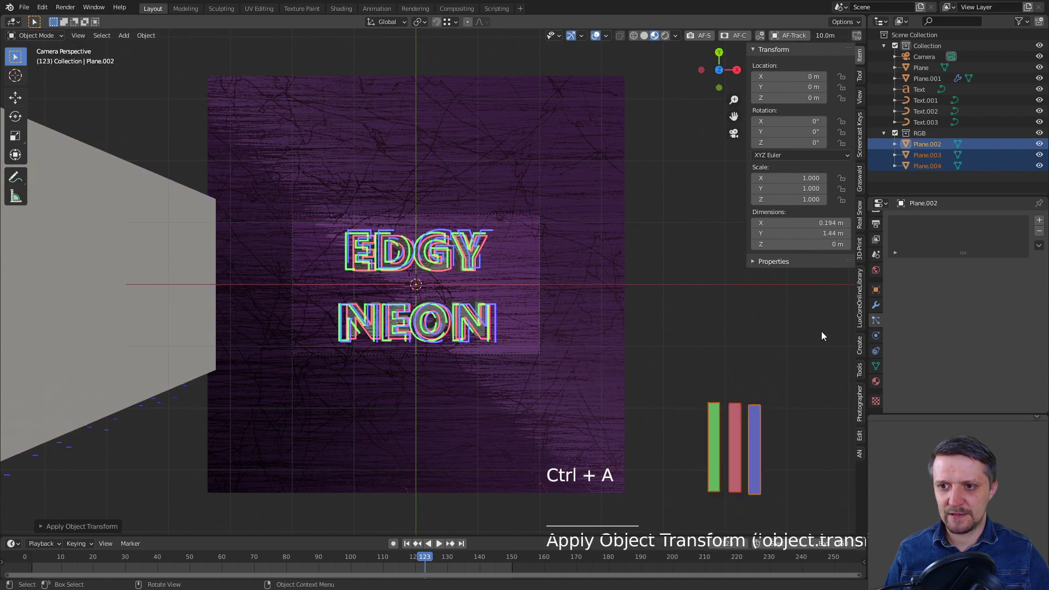
key("space")
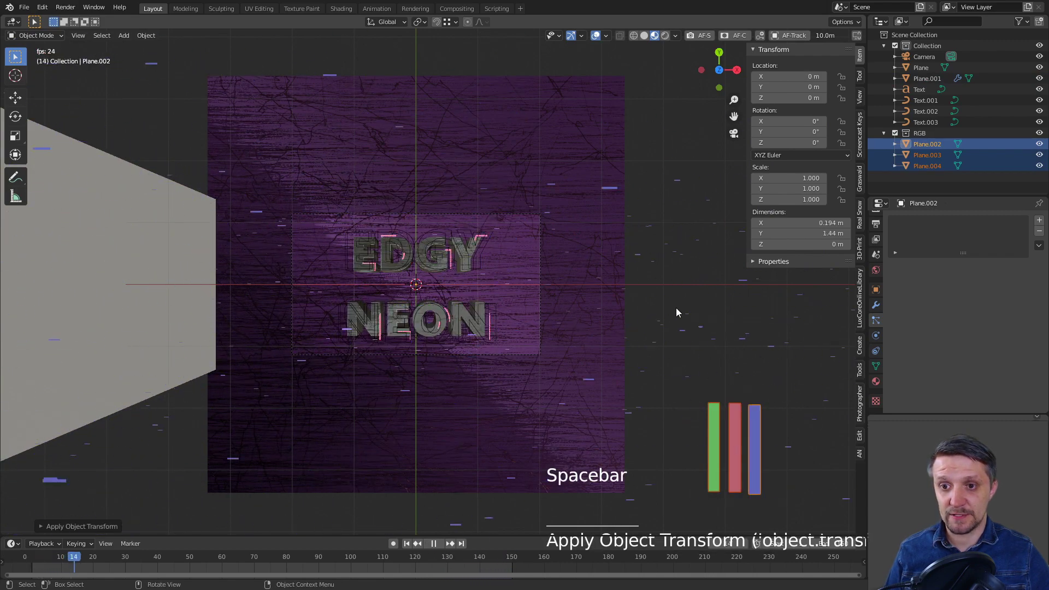
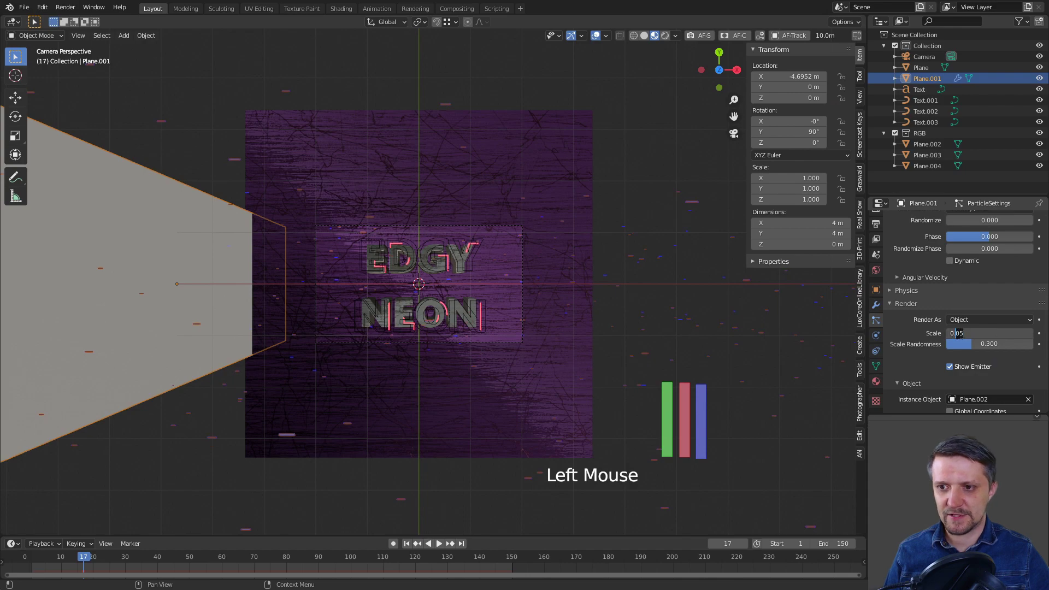
Step: Select the emitter Plane.001, preview its particles and review its particle settings
left_click(649, 164)
scroll("up", 3)
key("space")
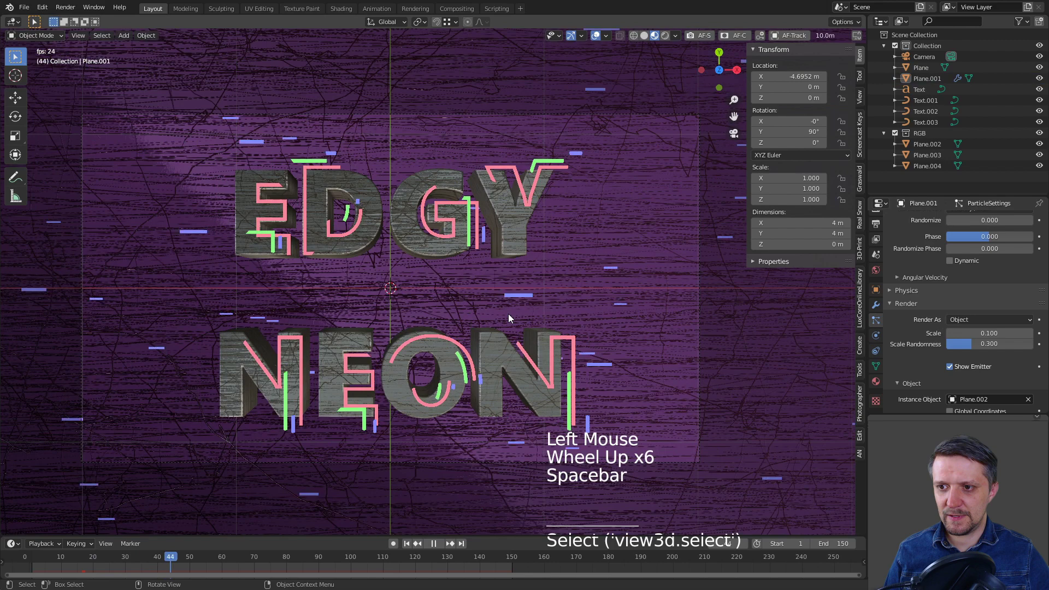
key("space")
scroll("down", 3)
scroll("up", 3)
scroll("down", 3)
scroll("down", 3)
Step: Render the particles as the RGB collection so the emitter spawns 6000 glitch bars
left_click(151, 264)
left_click(984, 317)
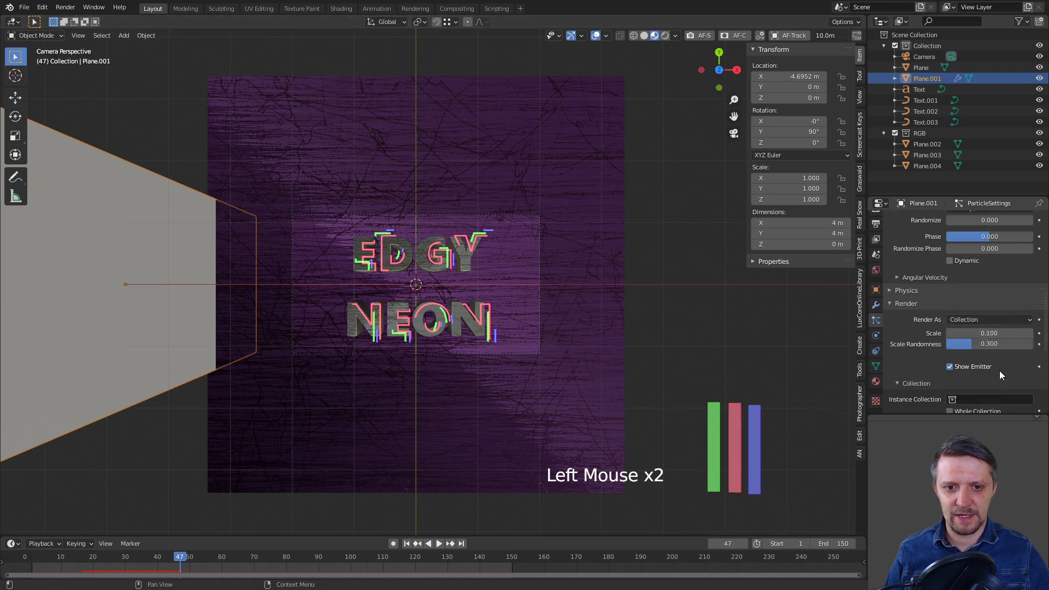
left_click(993, 399)
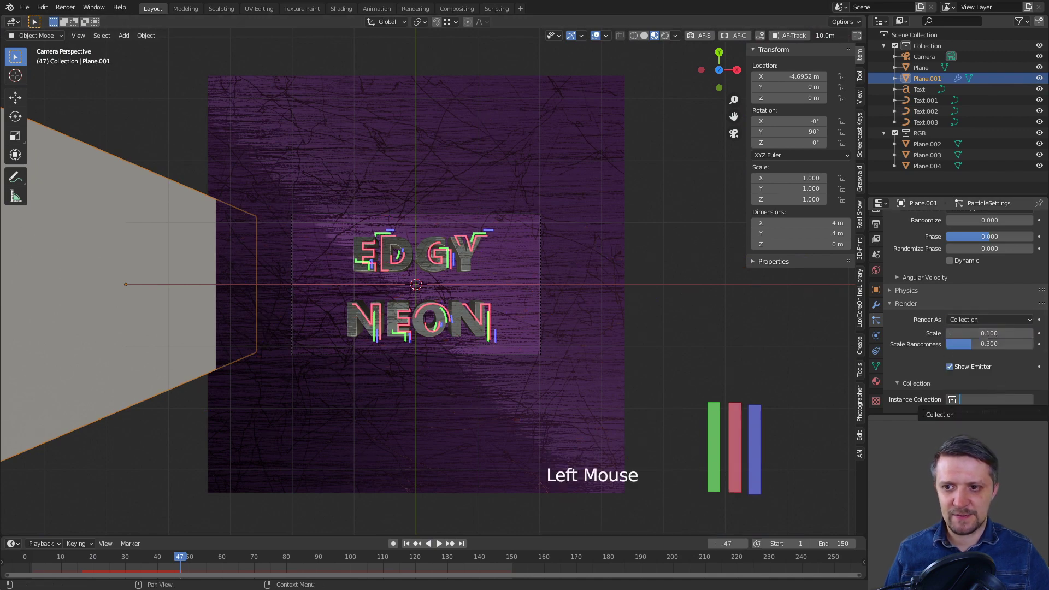
scroll("up", 3)
Step: Play back the timeline to watch the coloured streaks sweep around the EDGY NEON text
key("space")
key("space")
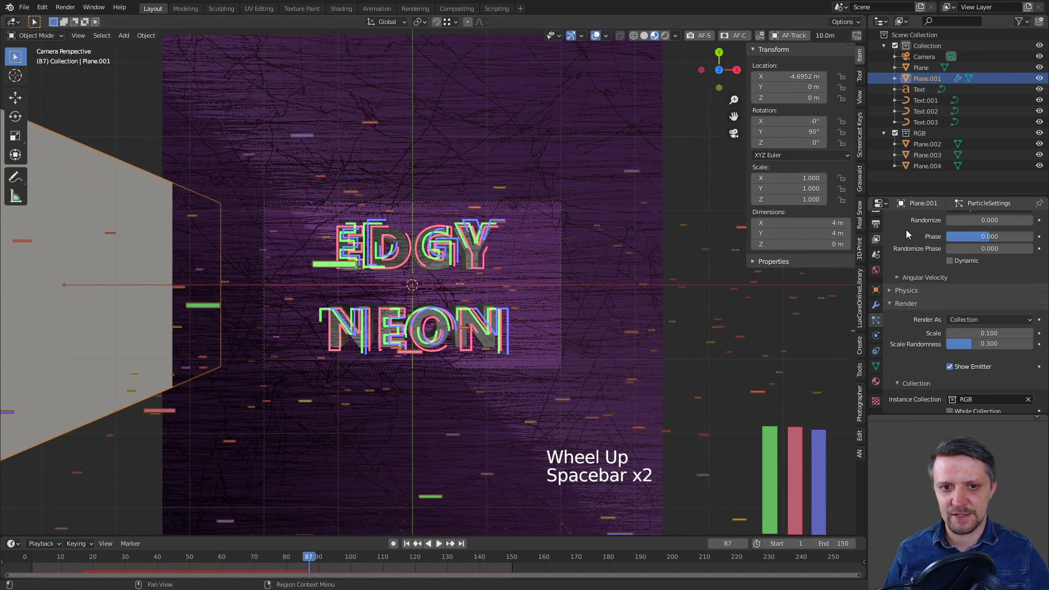
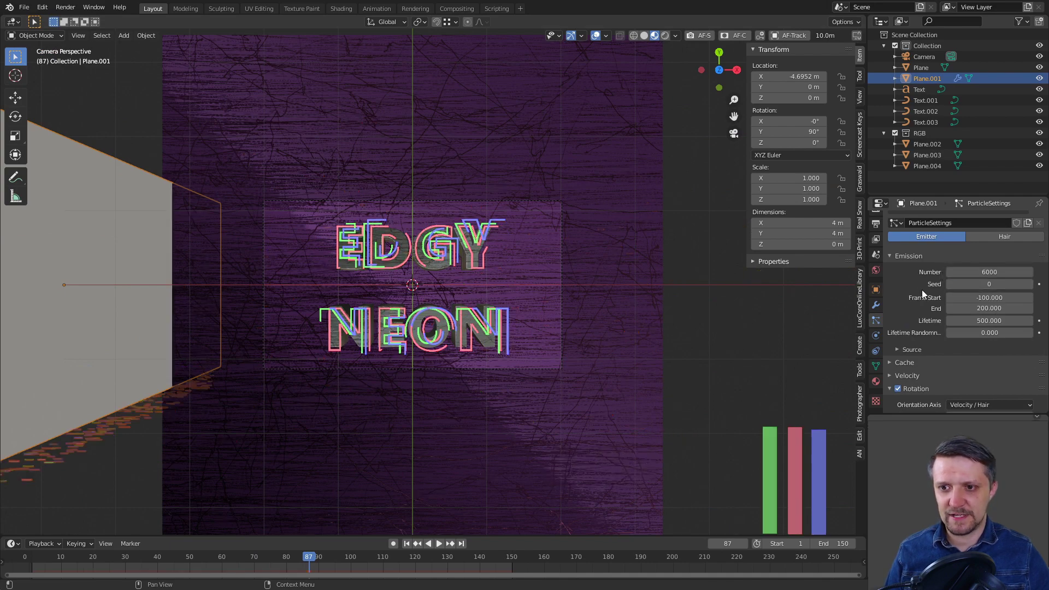
key("space")
key("space")
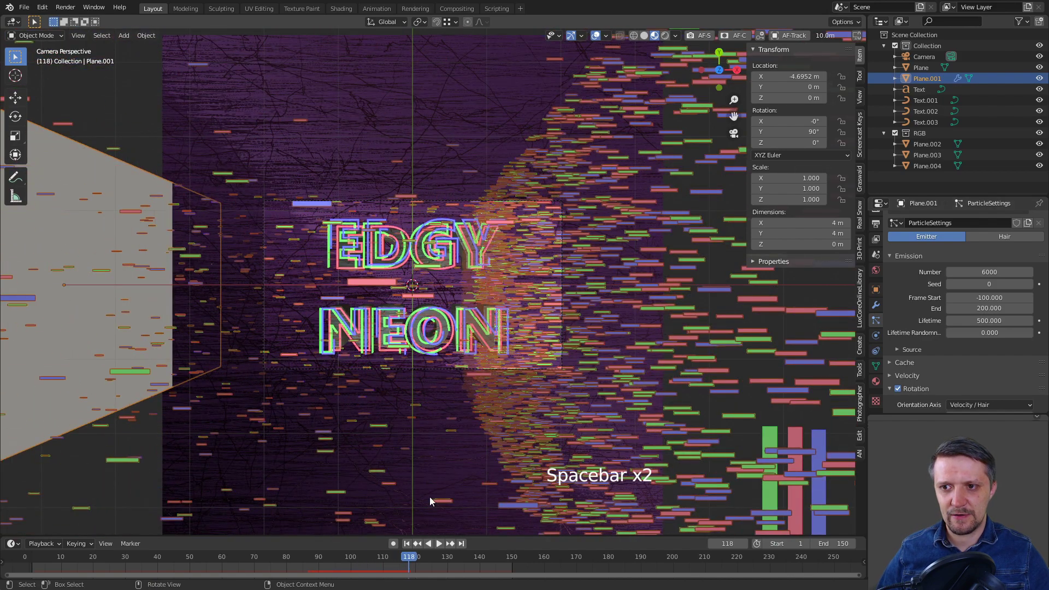
key("space")
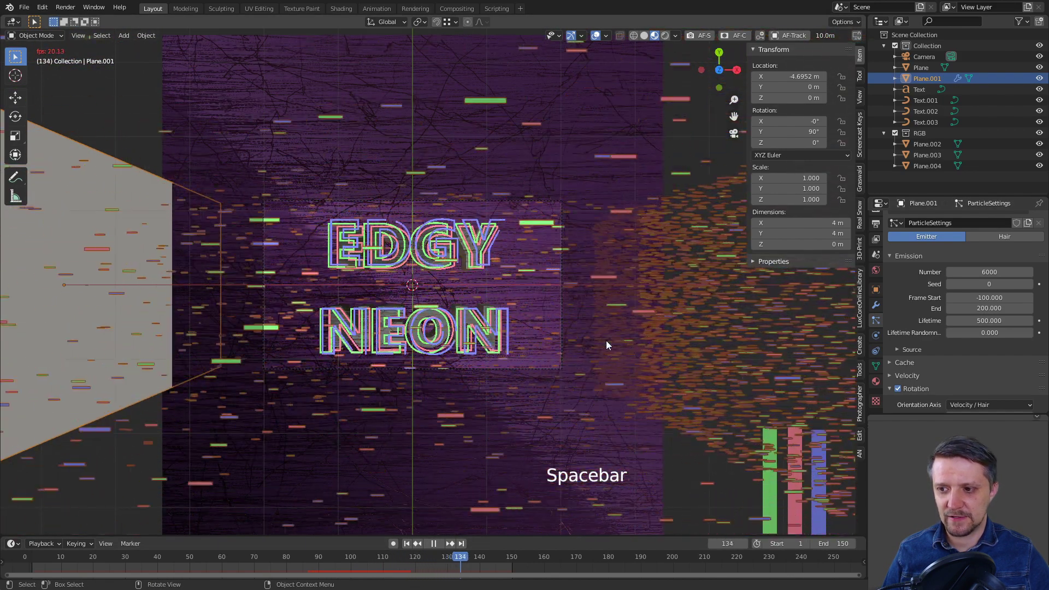
key("space")
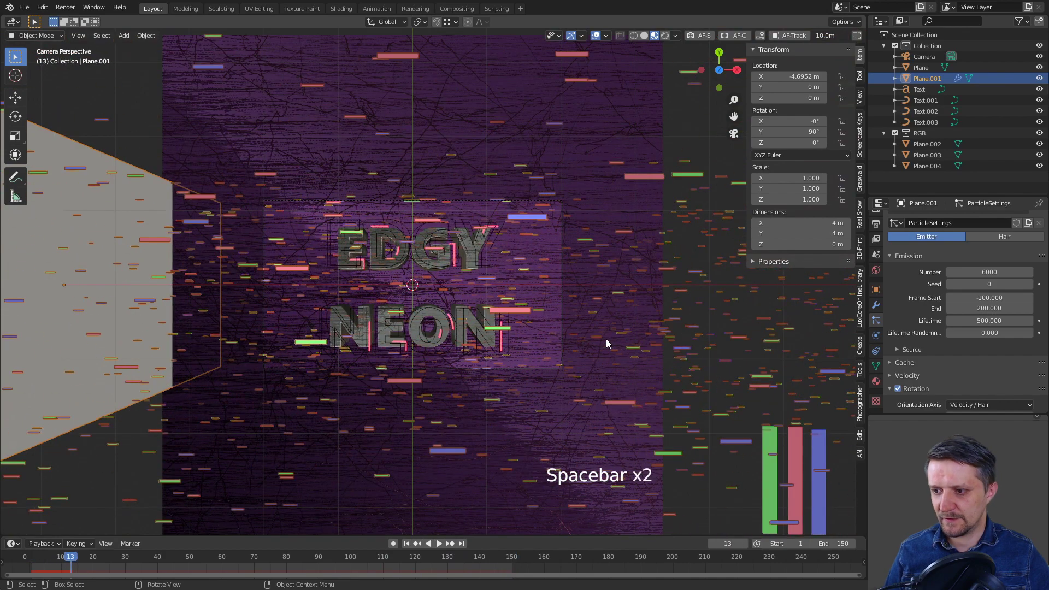
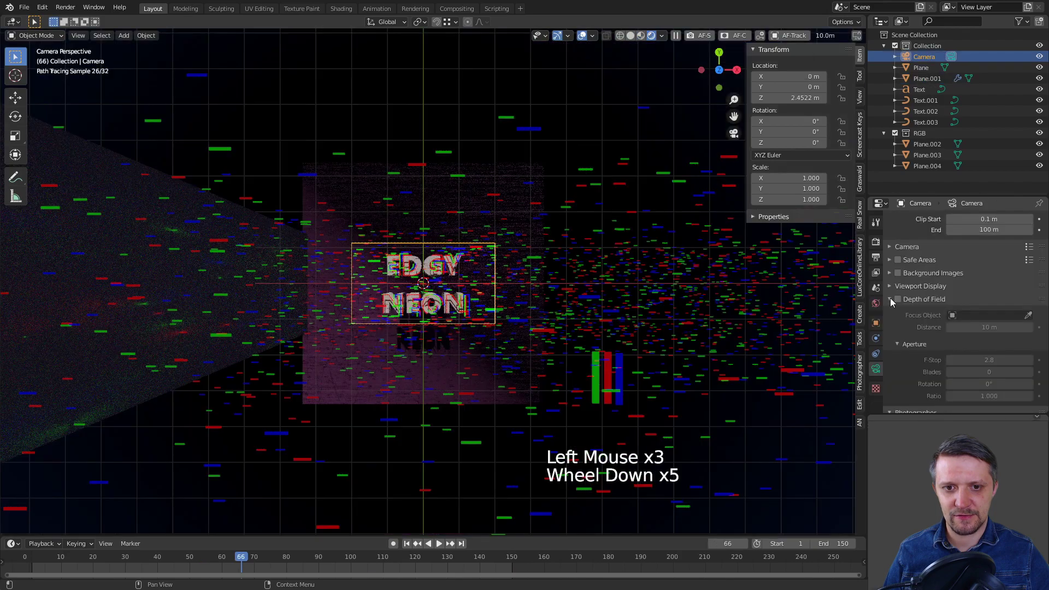
Step: Enable camera Depth of Field focused on Text.001 with F-Stop 2.8 and render frame 66
left_click(916, 309)
left_click(1031, 318)
scroll("up", 3)
scroll("down", 3)
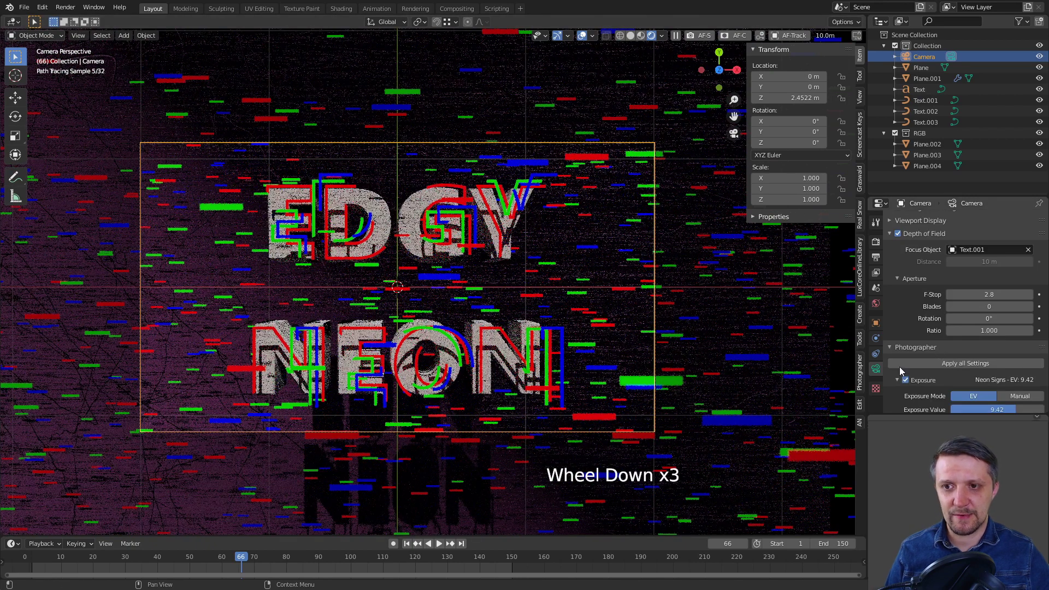
left_click(902, 369)
left_click(1014, 329)
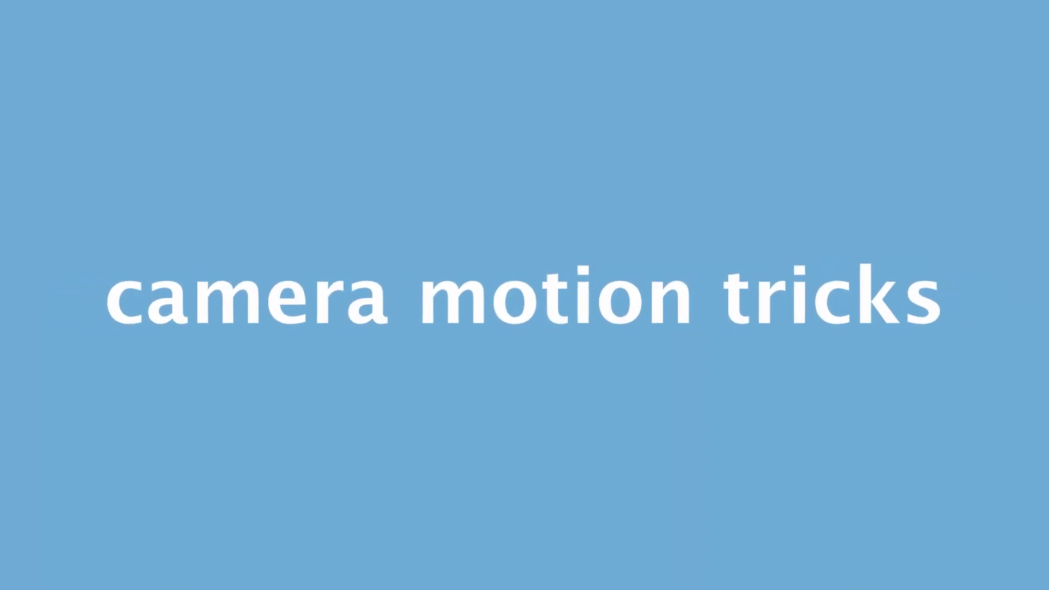
Step: Orbit around the scene and select the camera
left_click(437, 269)
scroll("up", 3)
scroll("down", 3)
middle_click(535, 311)
scroll("down", 3)
scroll("up", 3)
middle_click(418, 219)
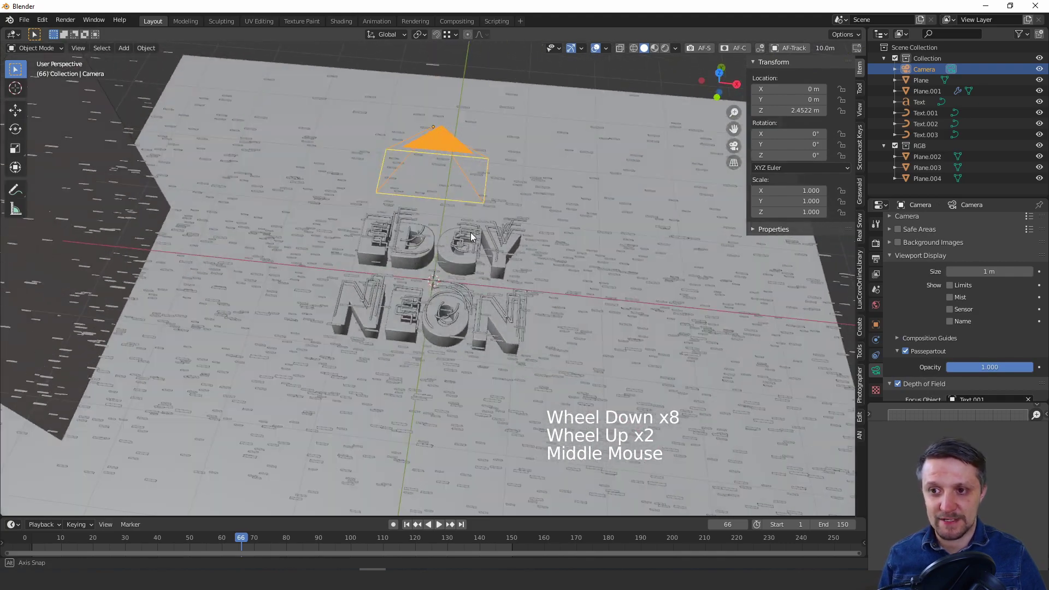
middle_click(489, 206)
scroll("up", 3)
left_click(529, 83)
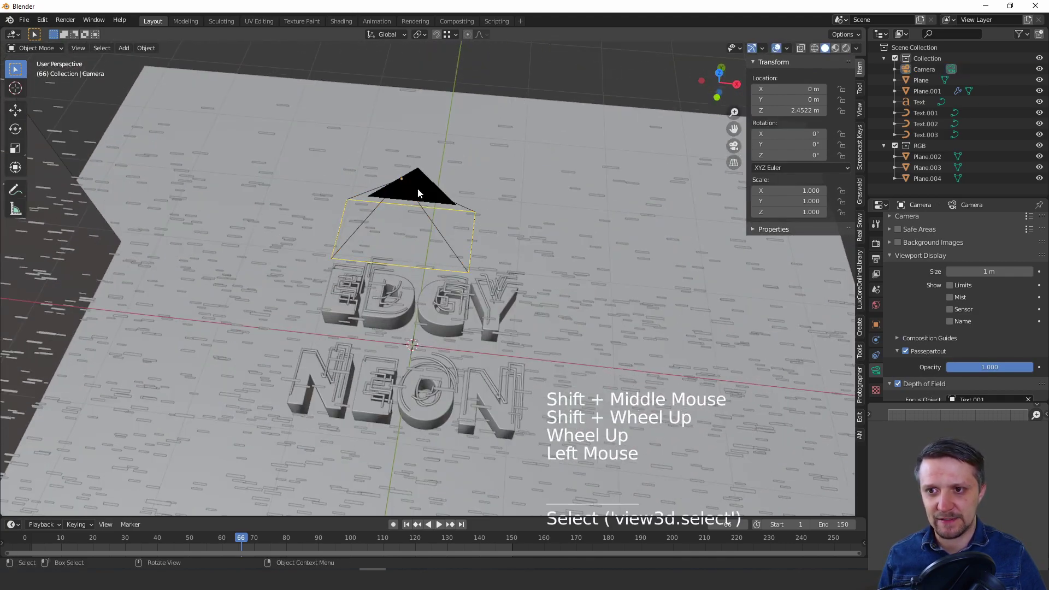
Step: Add a Plain Axes empty at the origin and begin renaming it to camTARGET
key("shift+a")
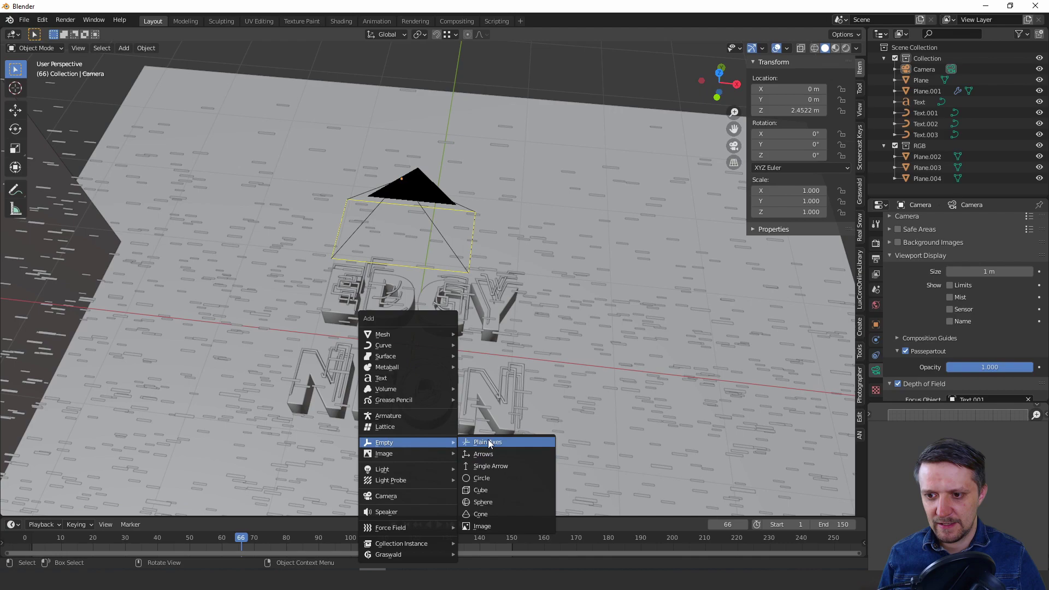
middle_click(461, 366)
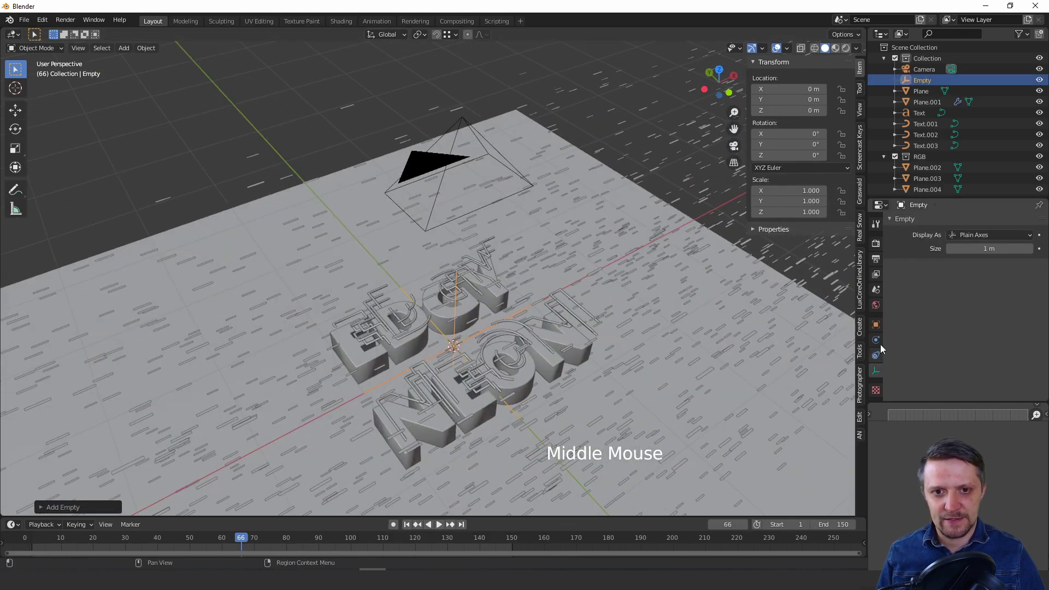
left_click(884, 329)
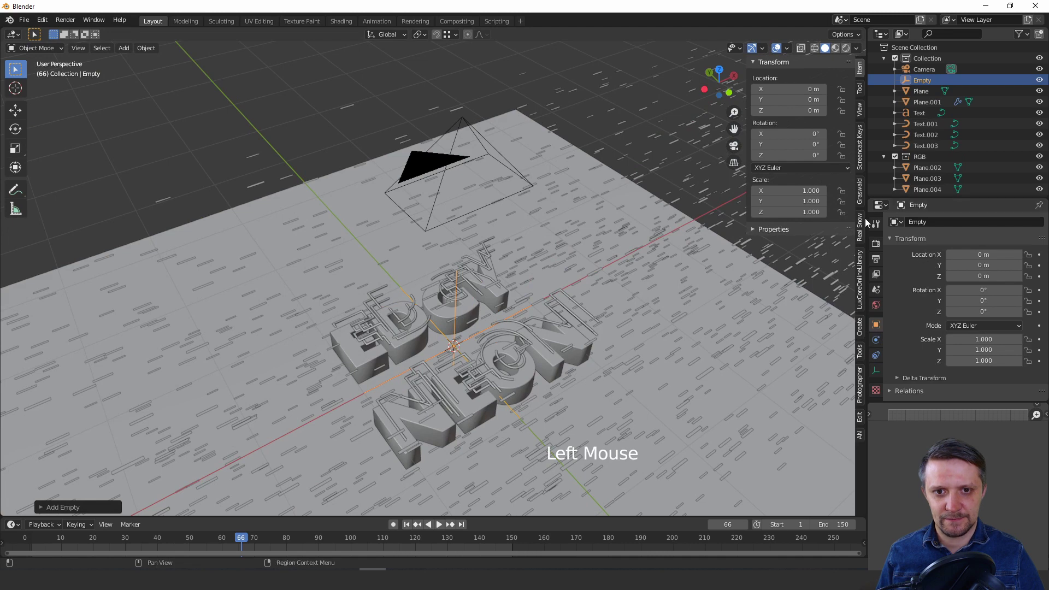
left_click(943, 228)
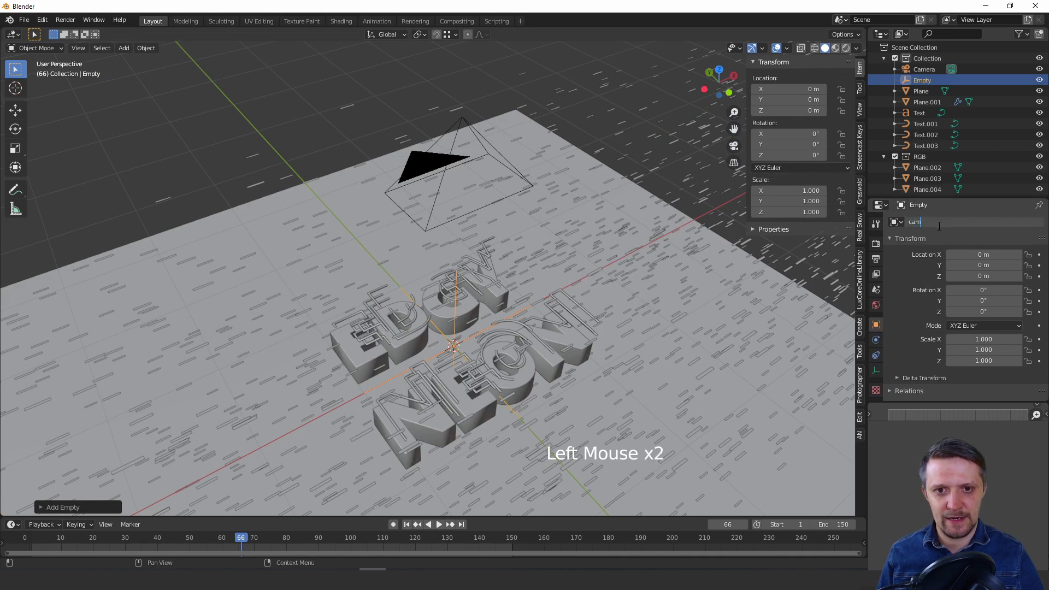
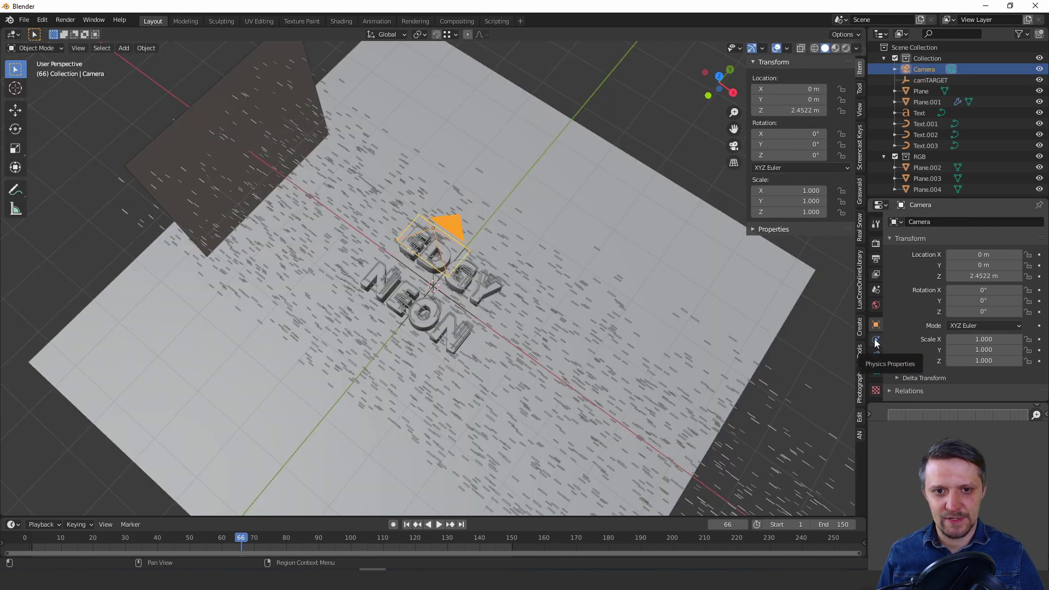
Step: Give the camera a Track To constraint targeting camTARGET with track axis -Z and up Y
left_click(877, 341)
left_click(881, 355)
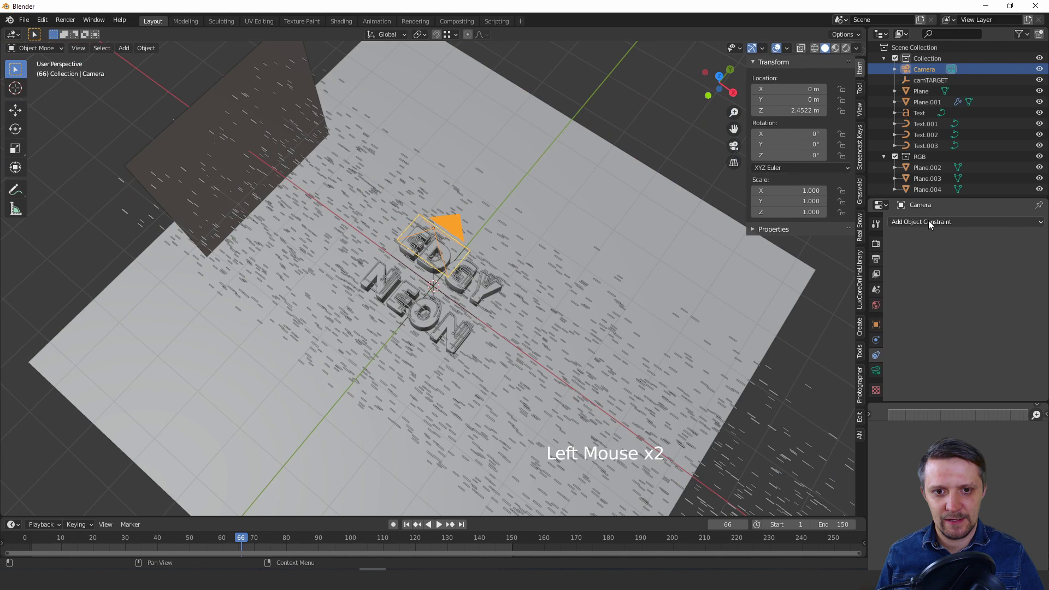
left_click(932, 224)
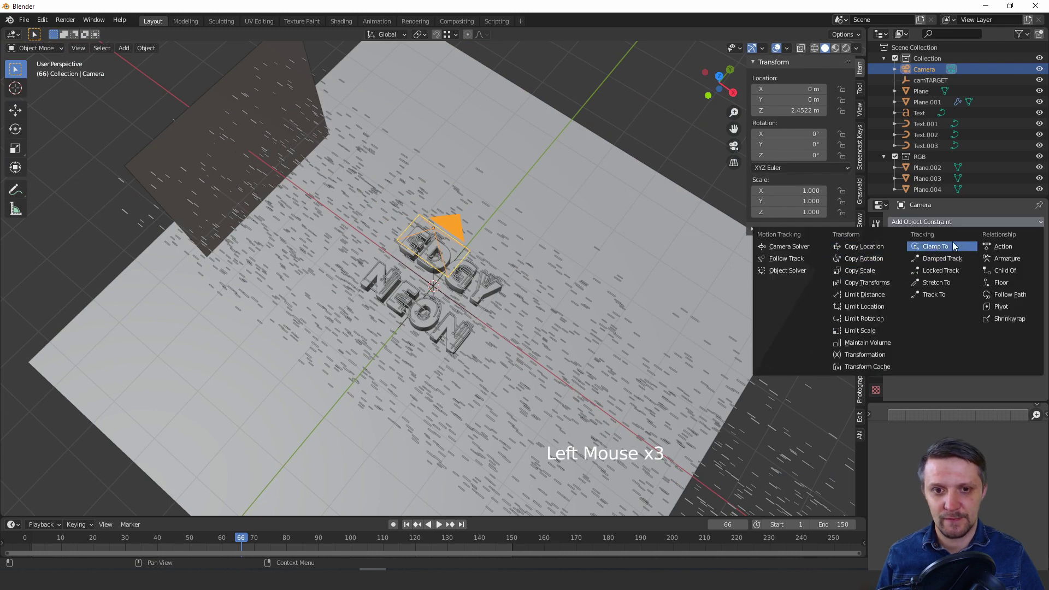
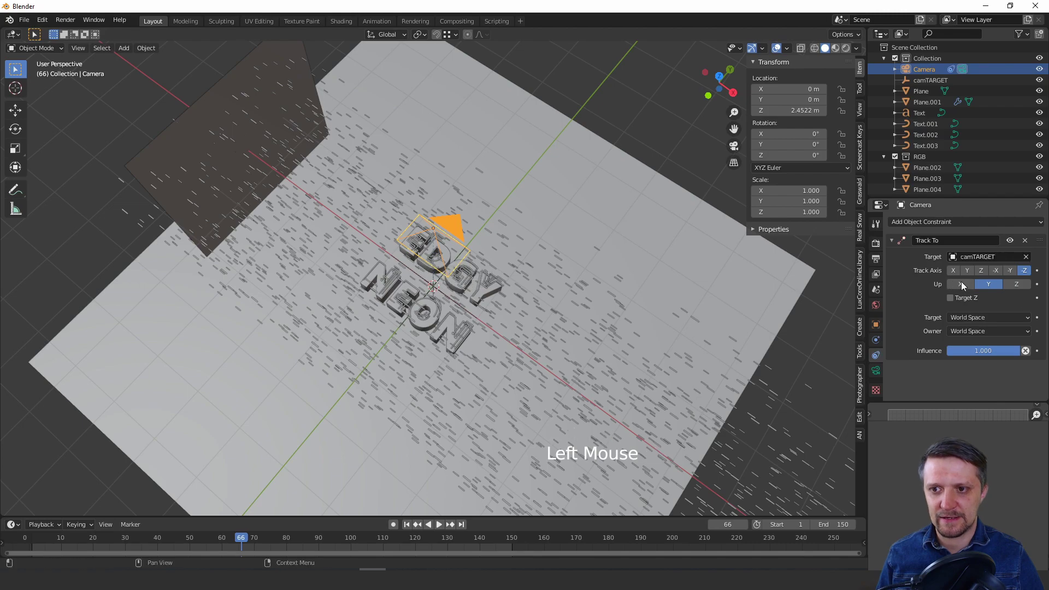
scroll("up", 3)
scroll("down", 3)
left_click(612, 139)
middle_click(555, 212)
scroll("up", 3)
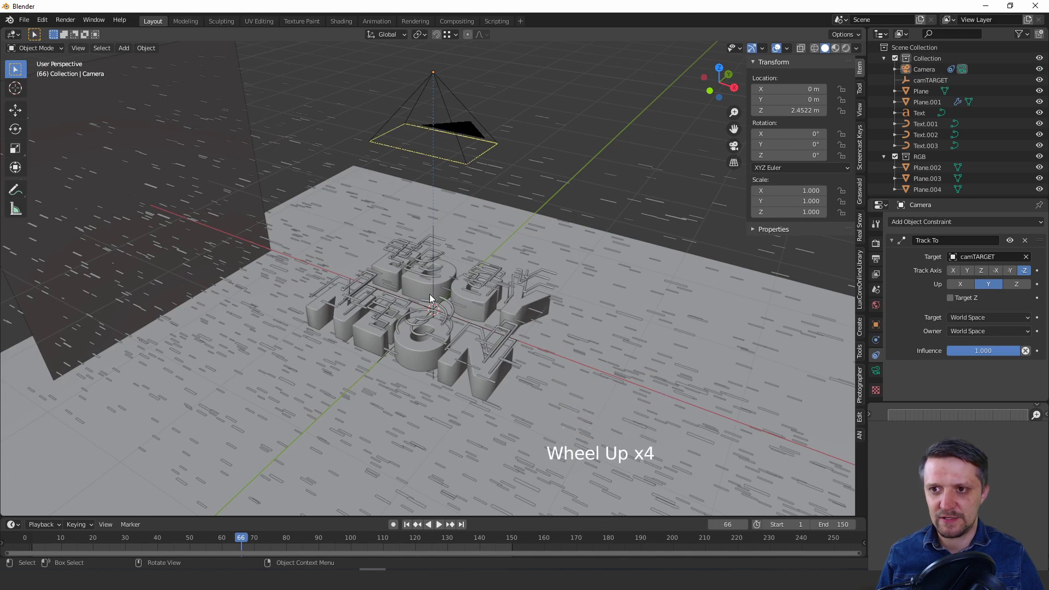
Step: Look through the camera with Numpad 0 in rendered shading and slide it along Y, text staying centred
left_click(434, 87)
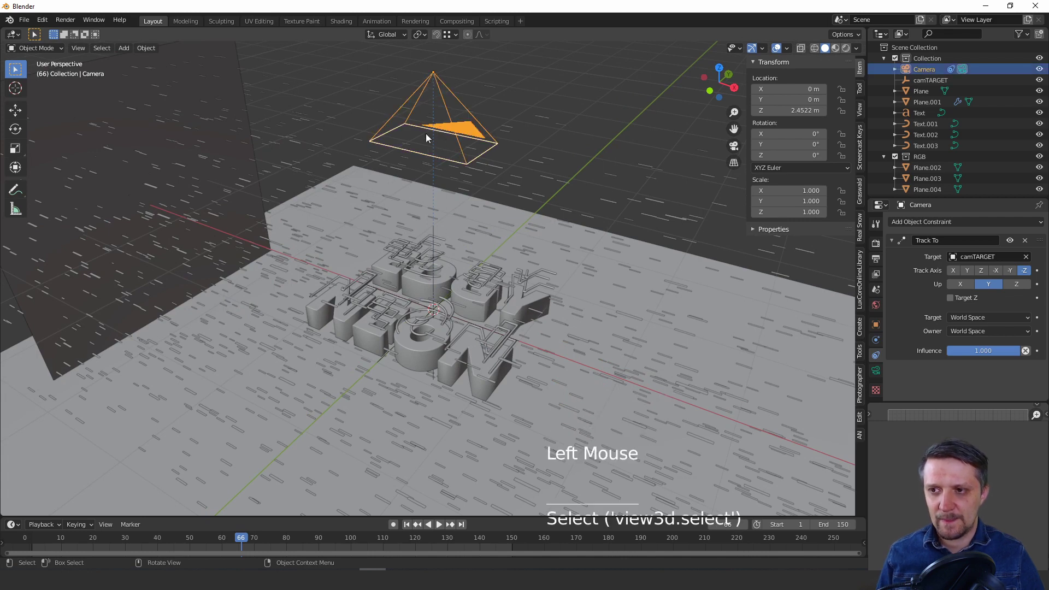
key("g")
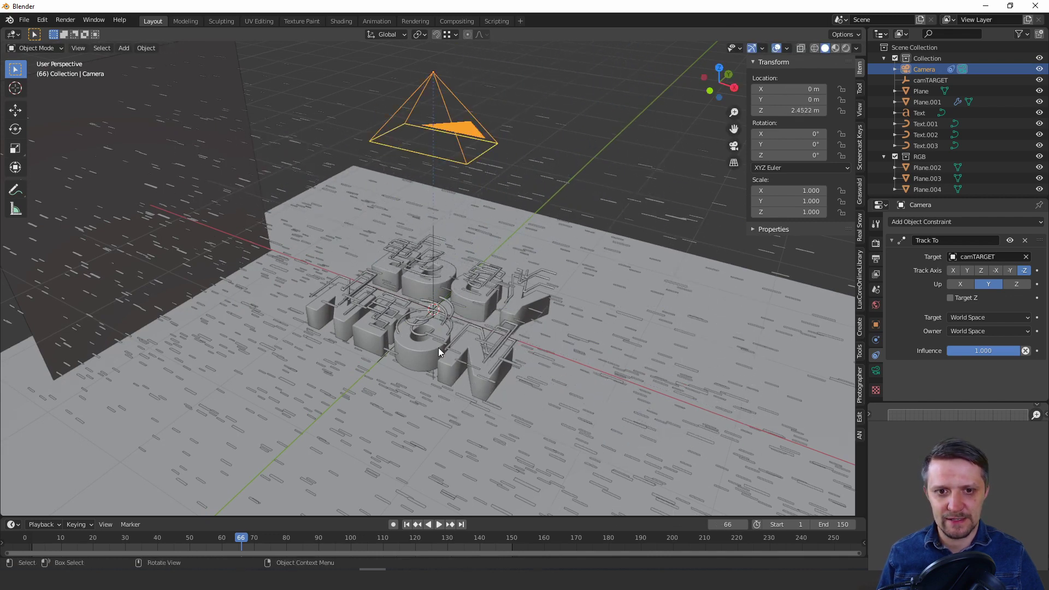
key("KP_0")
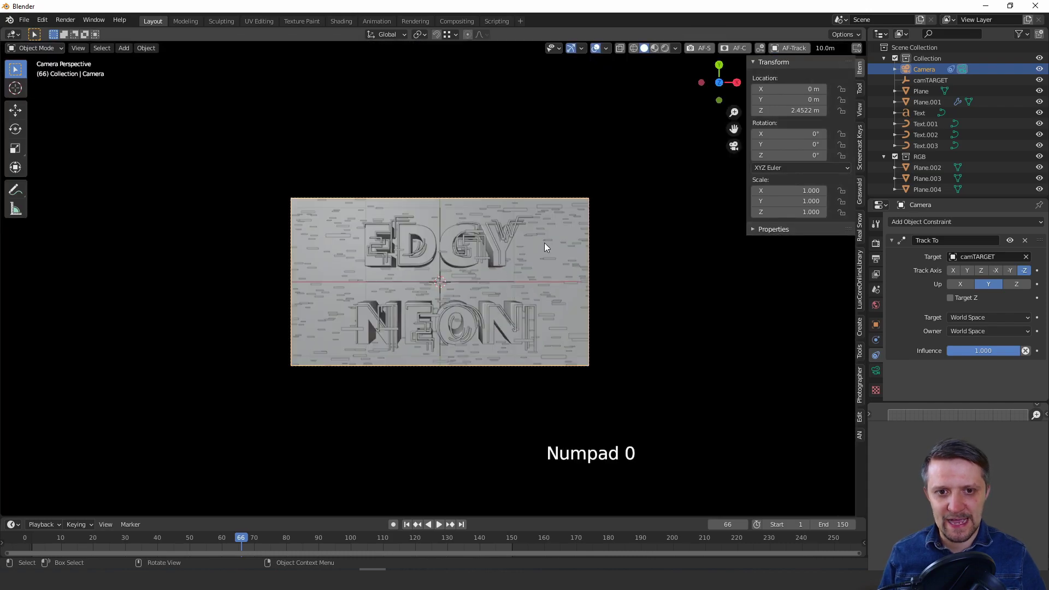
key("g")
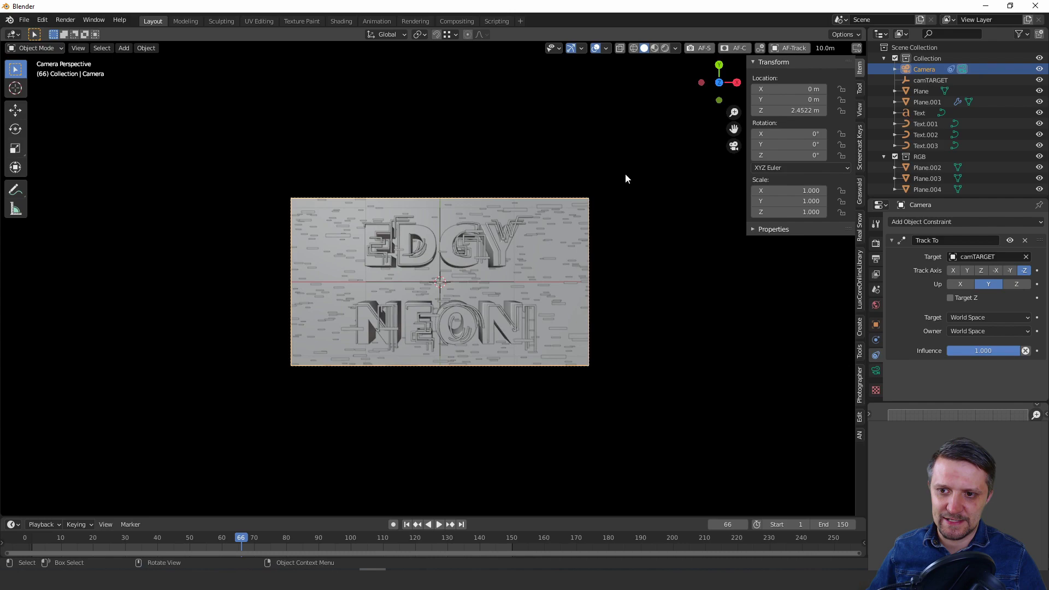
key("g")
scroll("down", 3)
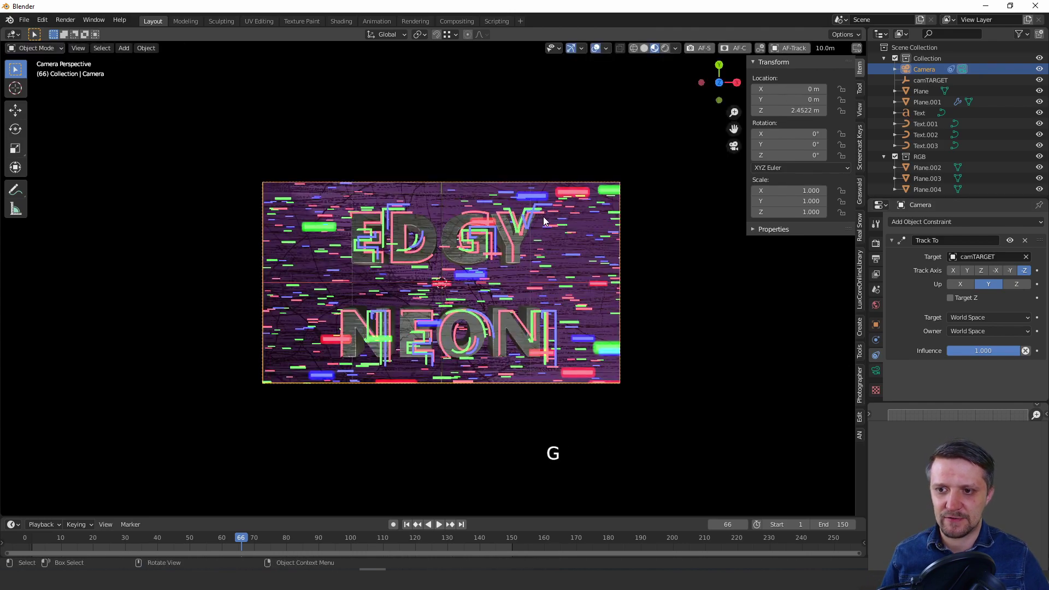
key("g")
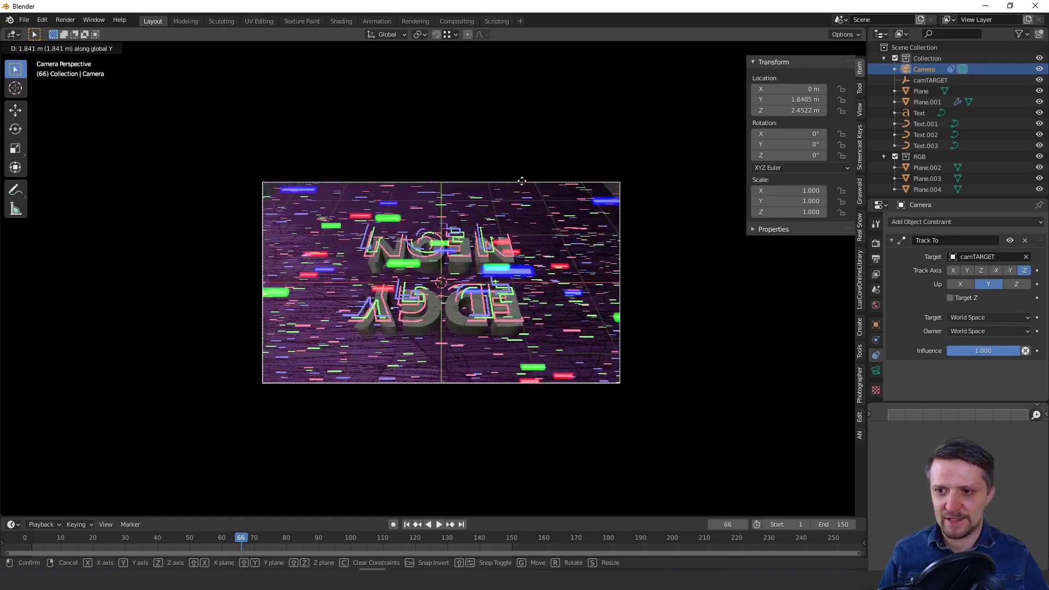
Step: Swing the camera around the text and insert camera keyframes for two poses
double_click(800, 195)
middle_click(533, 329)
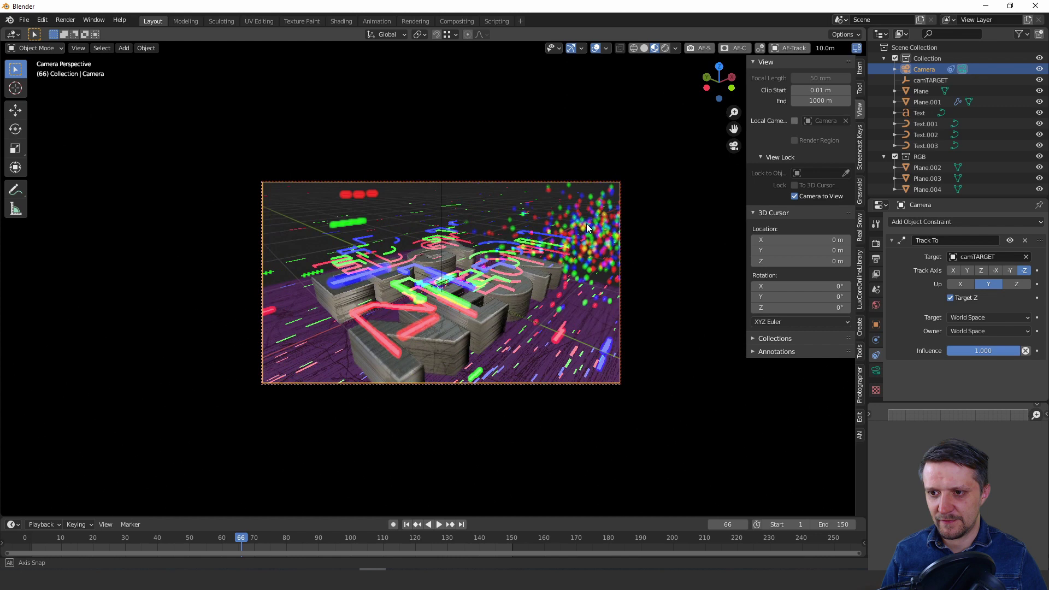
key("i")
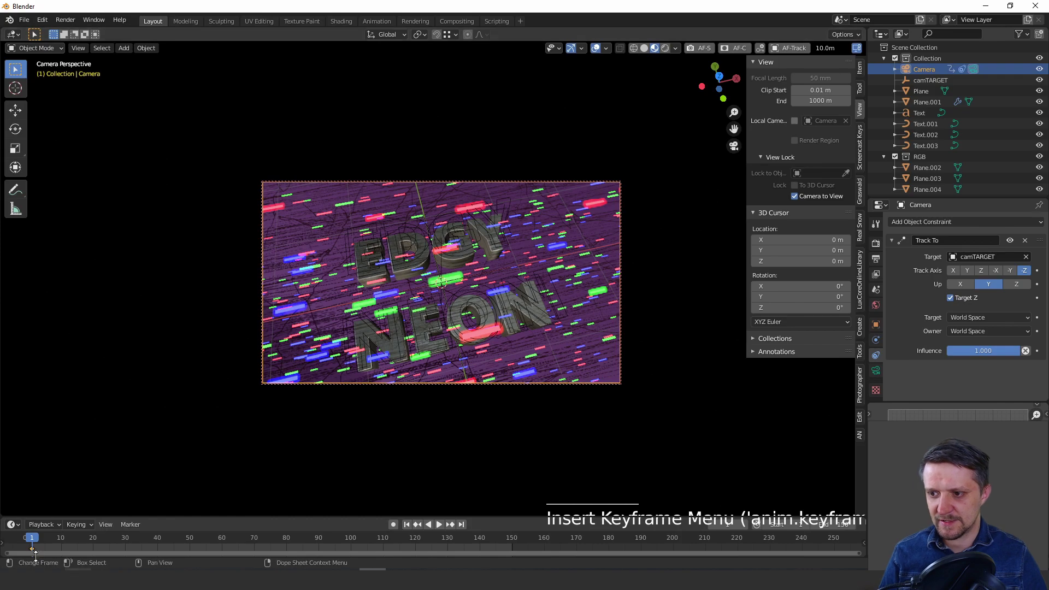
key("space")
key("space")
middle_click(508, 300)
key("g")
key("i")
Step: Move along the timeline, reposition the camera again and keyframe the next pose
left_click(289, 538)
middle_click(475, 338)
key("space")
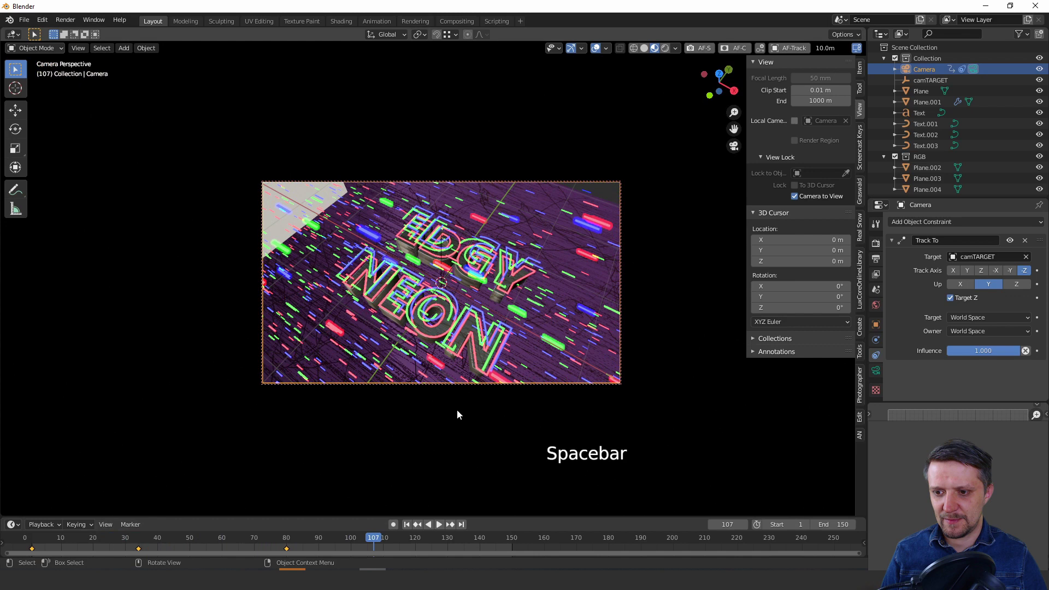
left_click(519, 542)
left_click(512, 545)
left_click(516, 544)
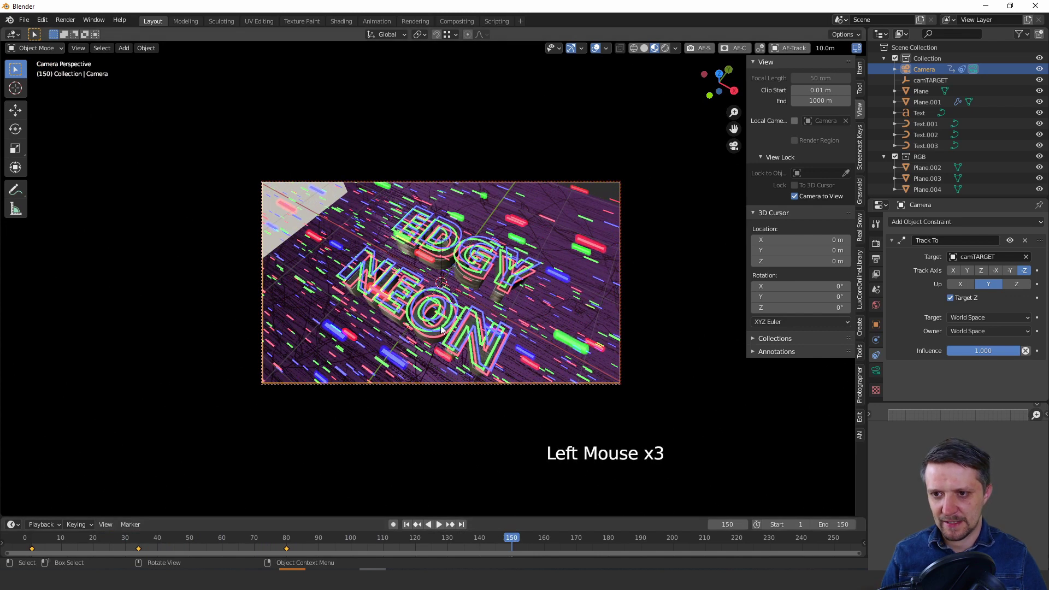
Step: Copy the first camera keyframe and paste it flipped at frame 150 for a mirrored angle
left_click(34, 553)
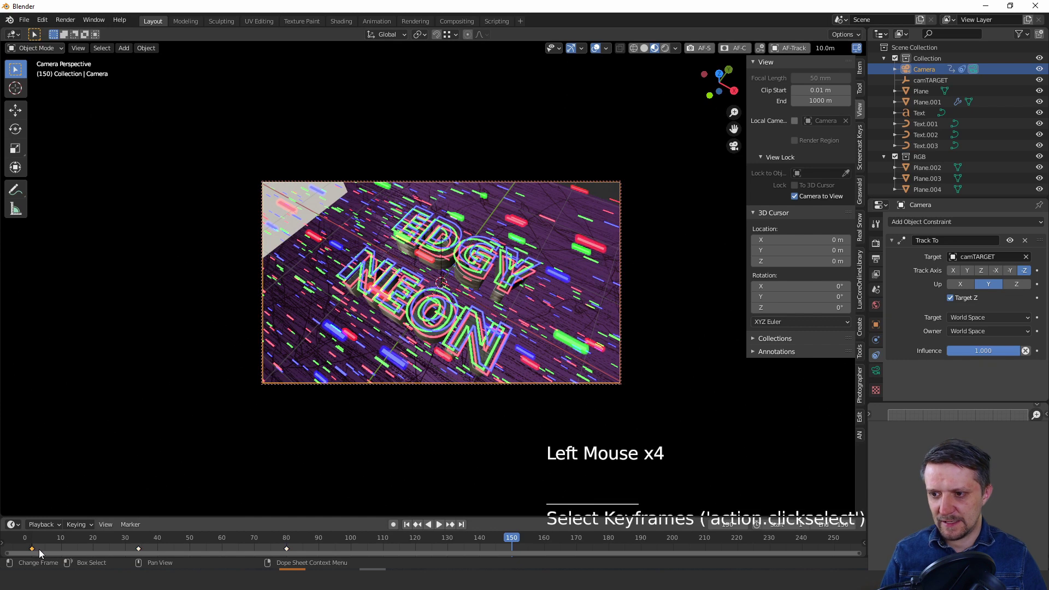
right_click(35, 551)
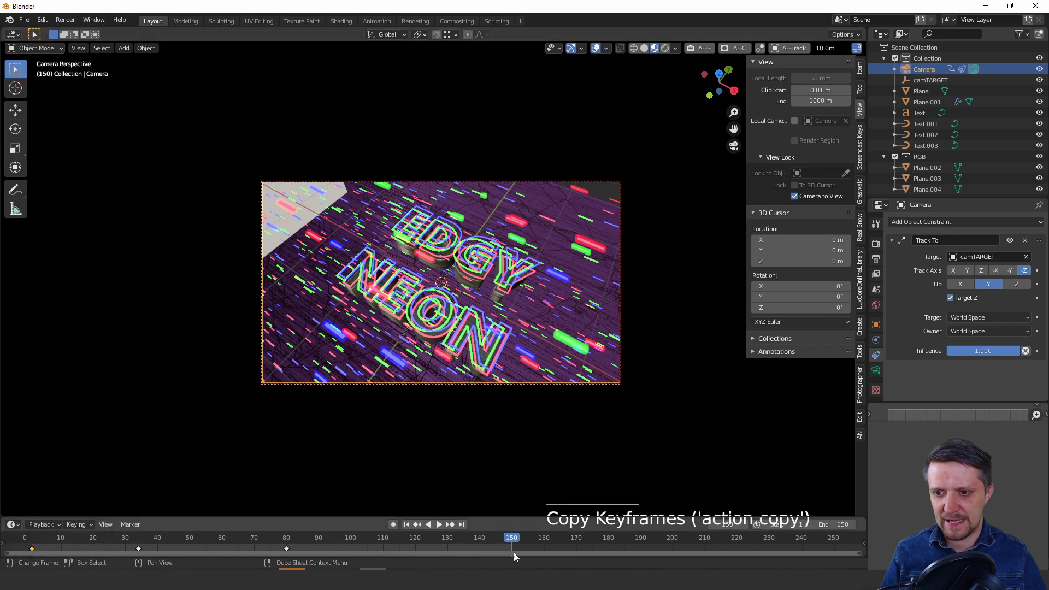
right_click(512, 546)
right_click(513, 547)
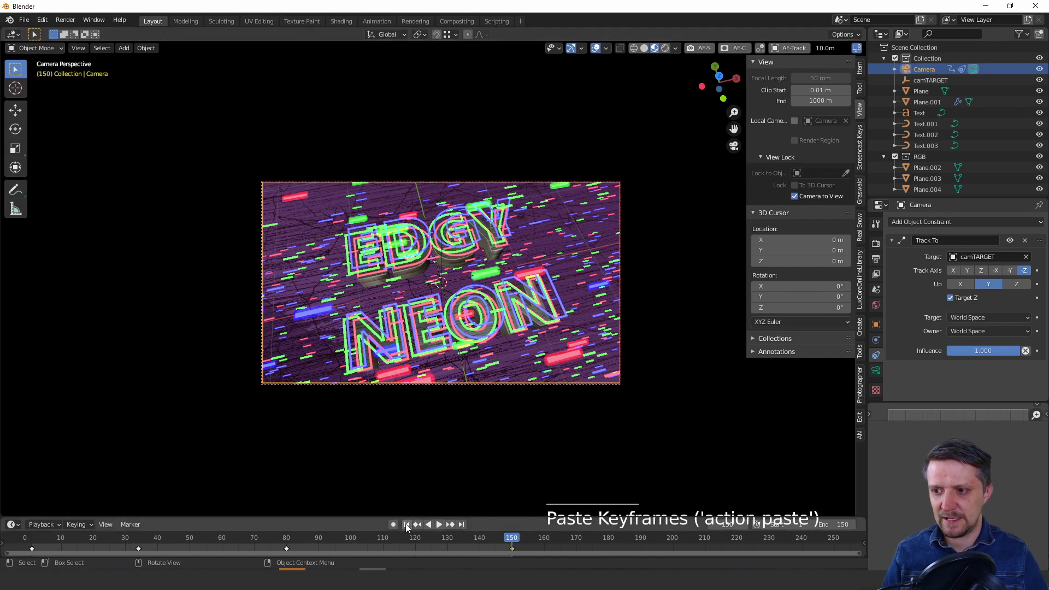
Step: Play the camera animation and try an interpolation change with T, then review playback
left_click(406, 532)
key("space")
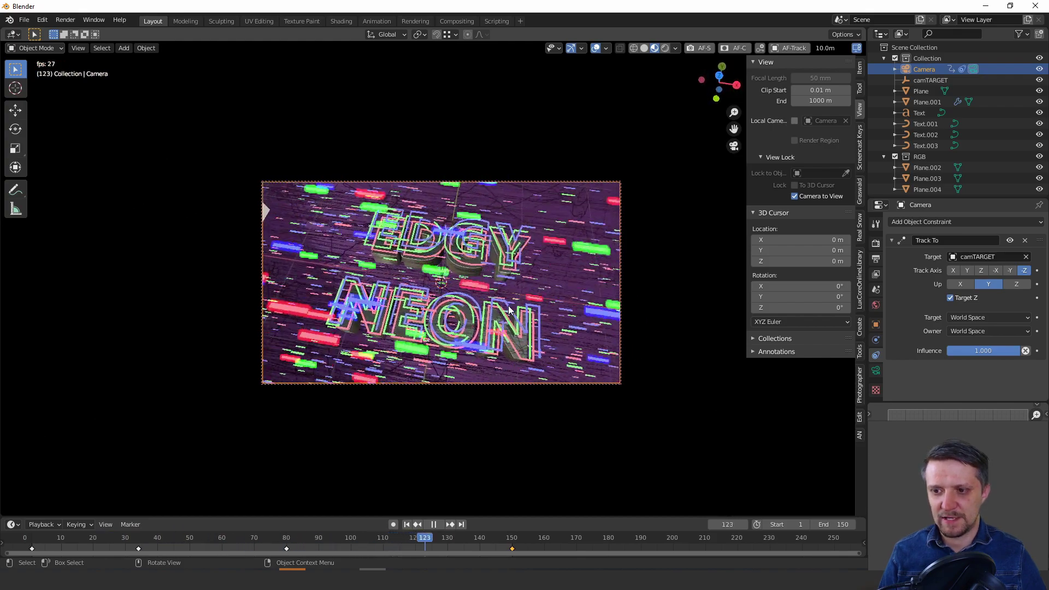
key("space")
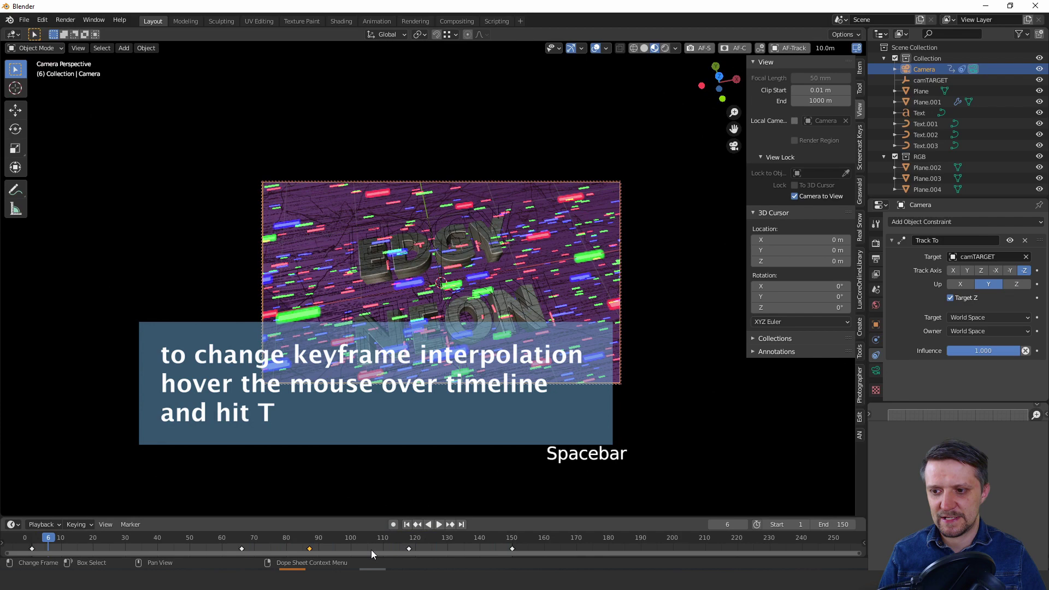
key("t")
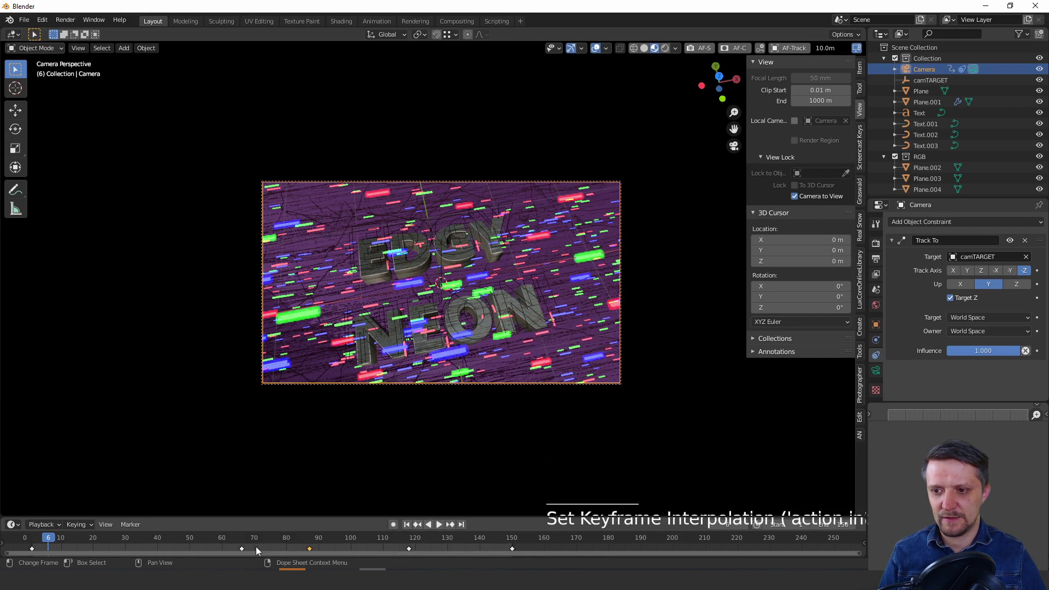
key("space")
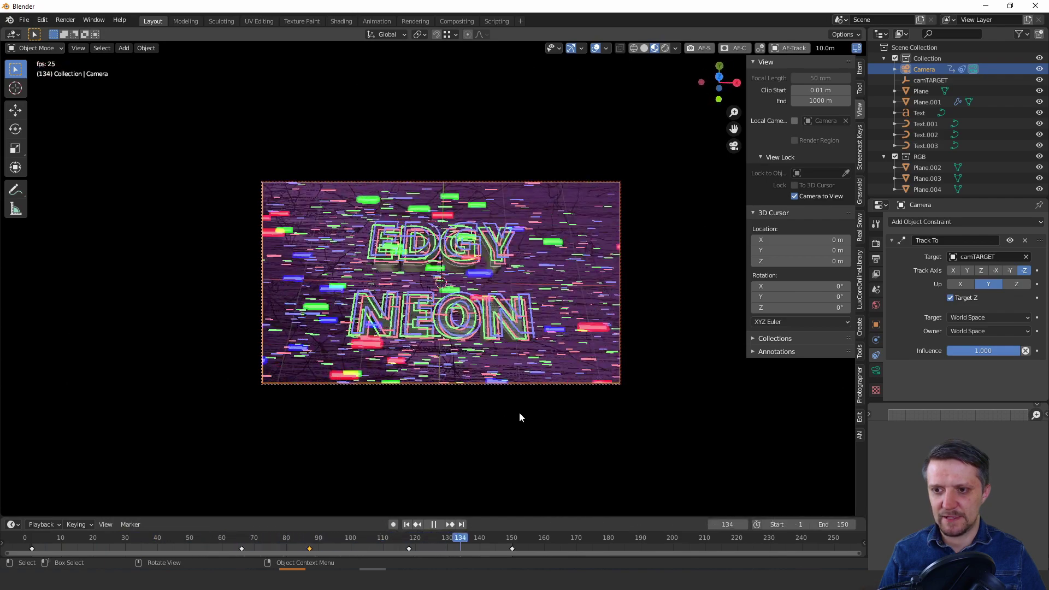
key("space")
Step: Select the camera keyframes, choose an interpolation via T and play back the new motion
key("t")
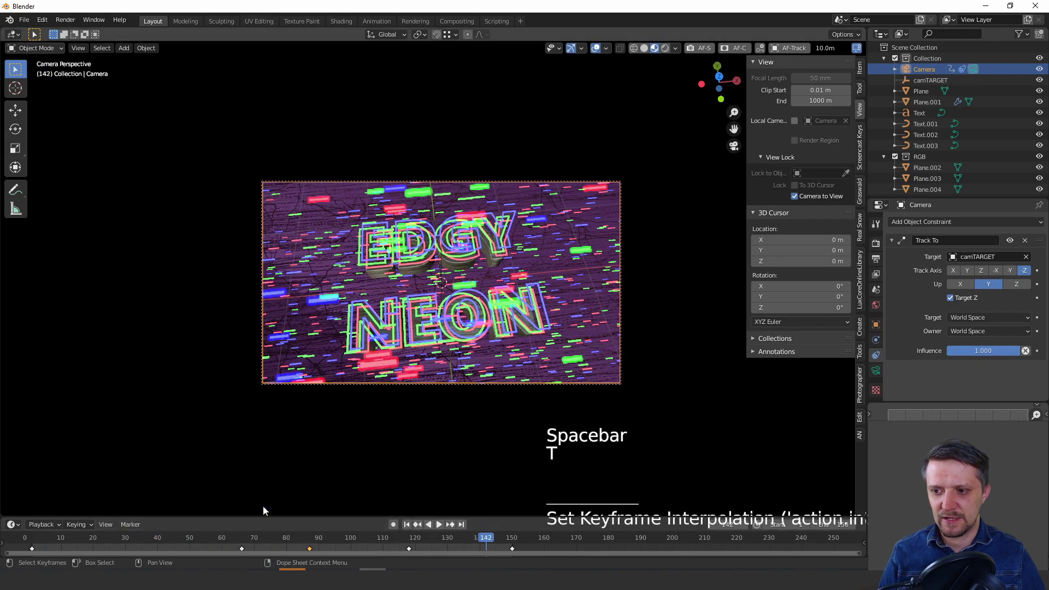
left_click(410, 526)
left_click(545, 552)
key("t")
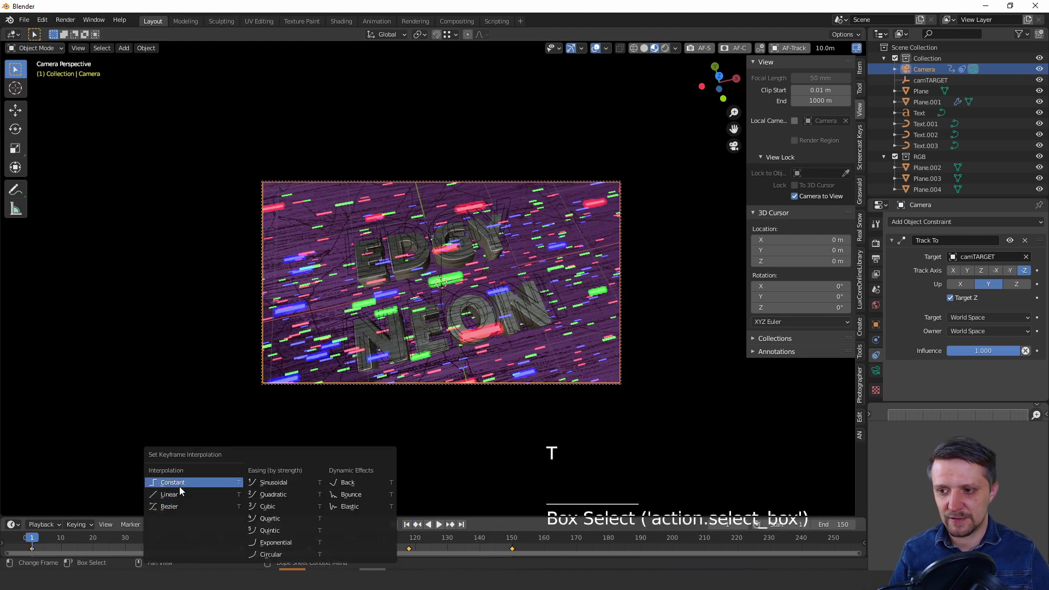
key("space")
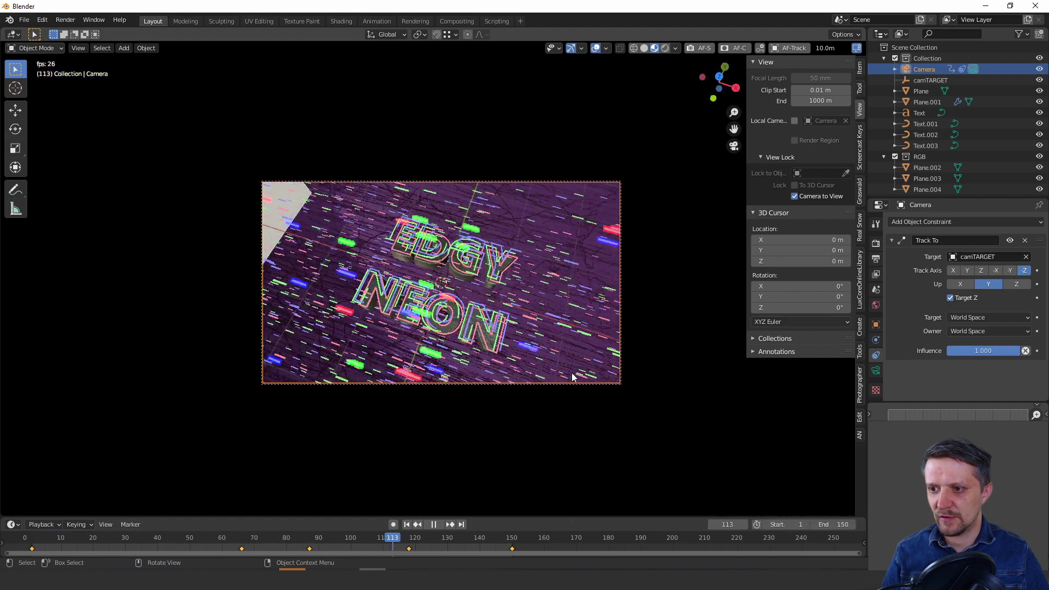
Step: Split the viewport and show the camera's animation curves in a Graph Editor area
right_click(573, 376)
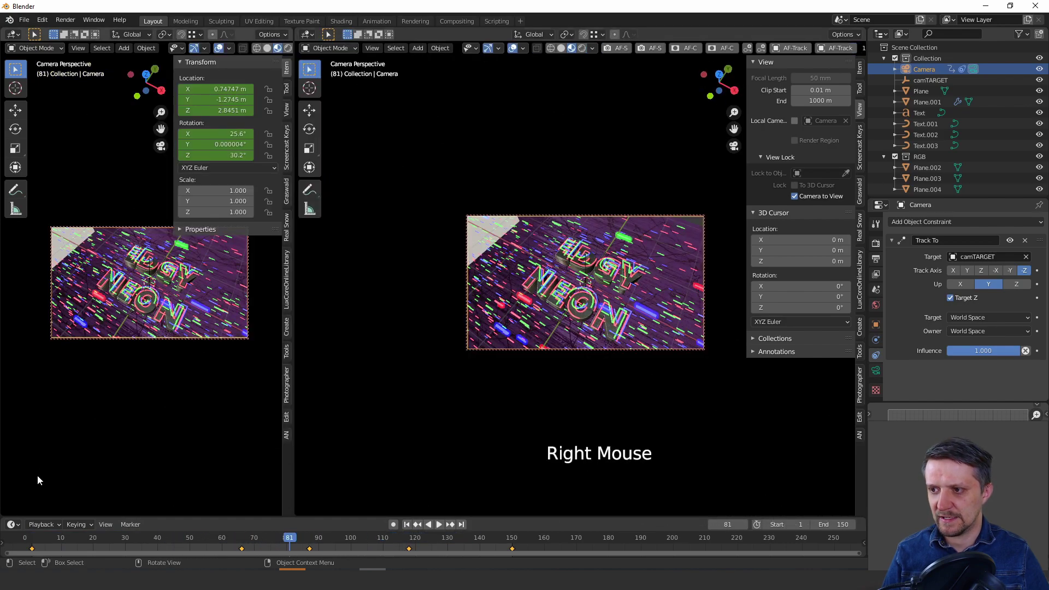
left_click(7, 35)
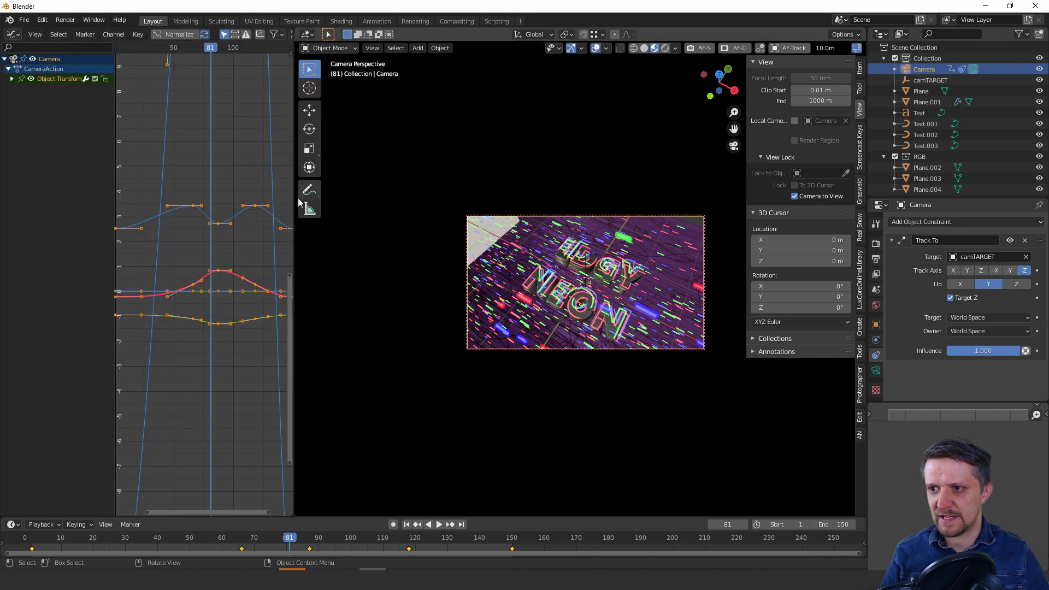
scroll("up", 3)
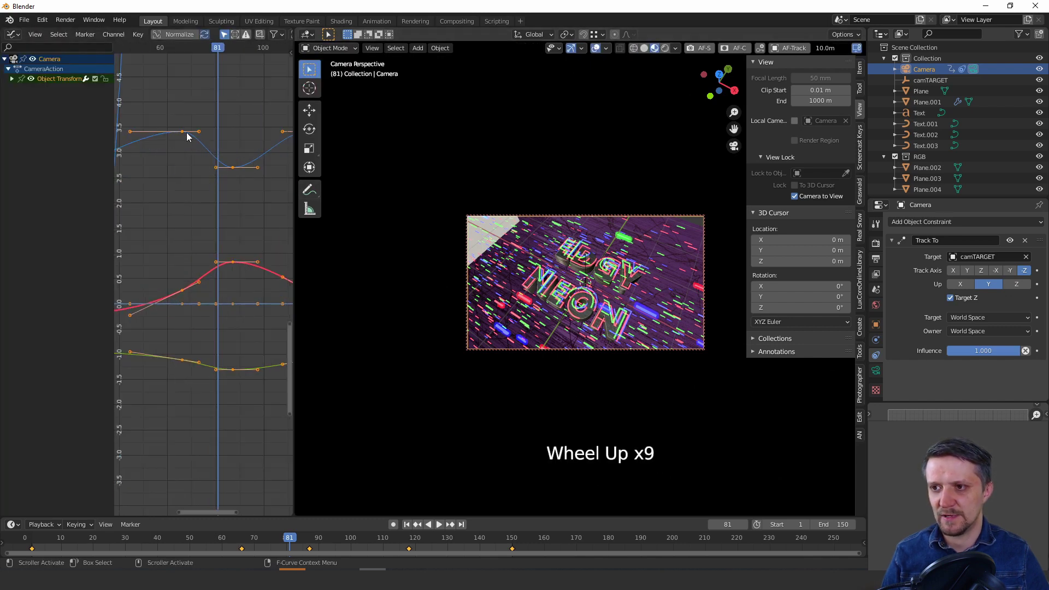
scroll("down", 3)
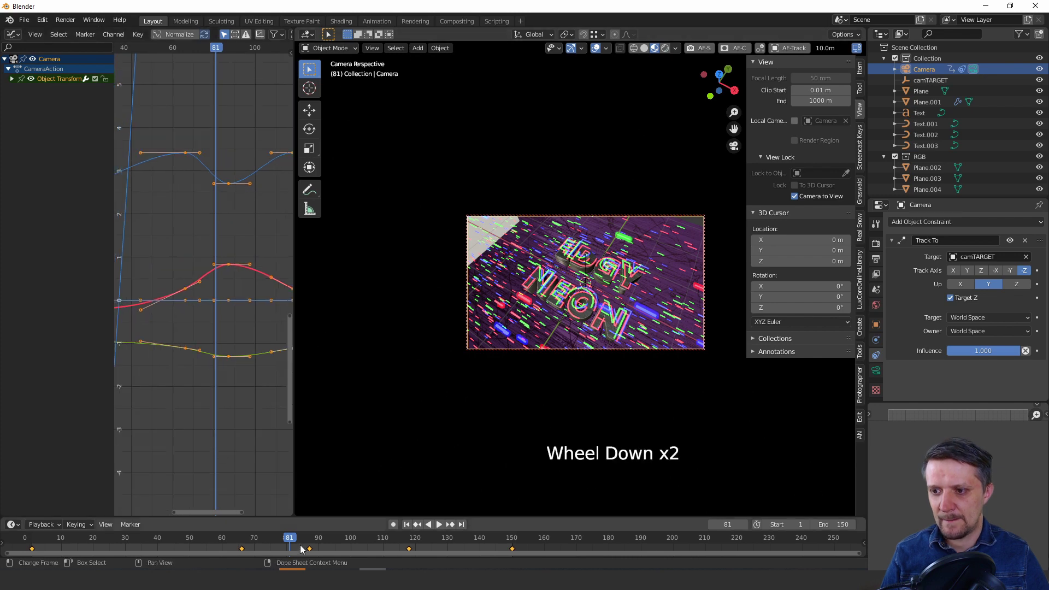
Step: Try Linear, Constant and Elastic interpolation on the keyframes, previewing each in playback
key("t")
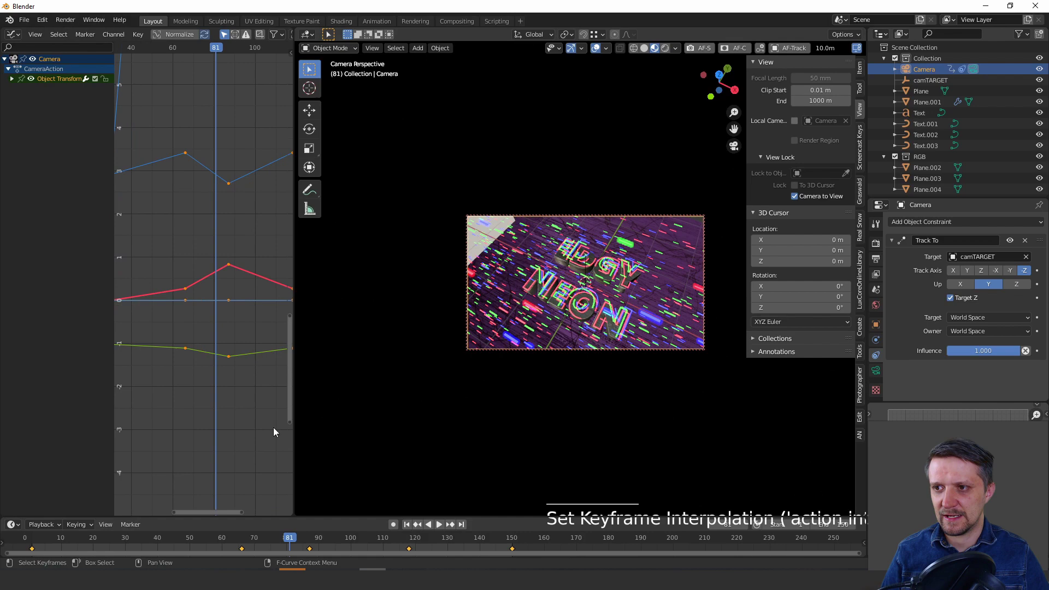
key("t")
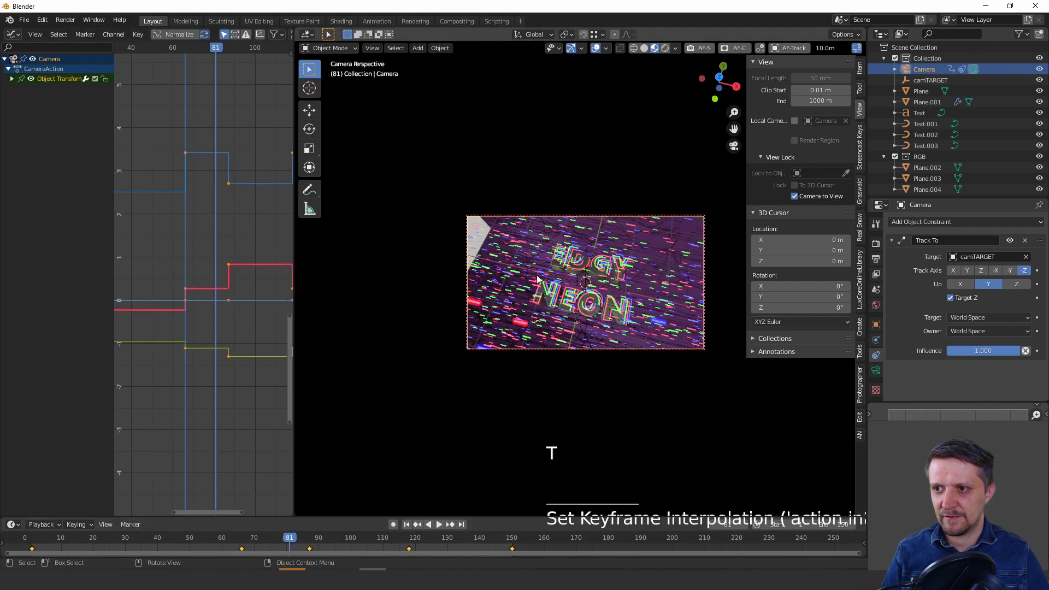
key("space")
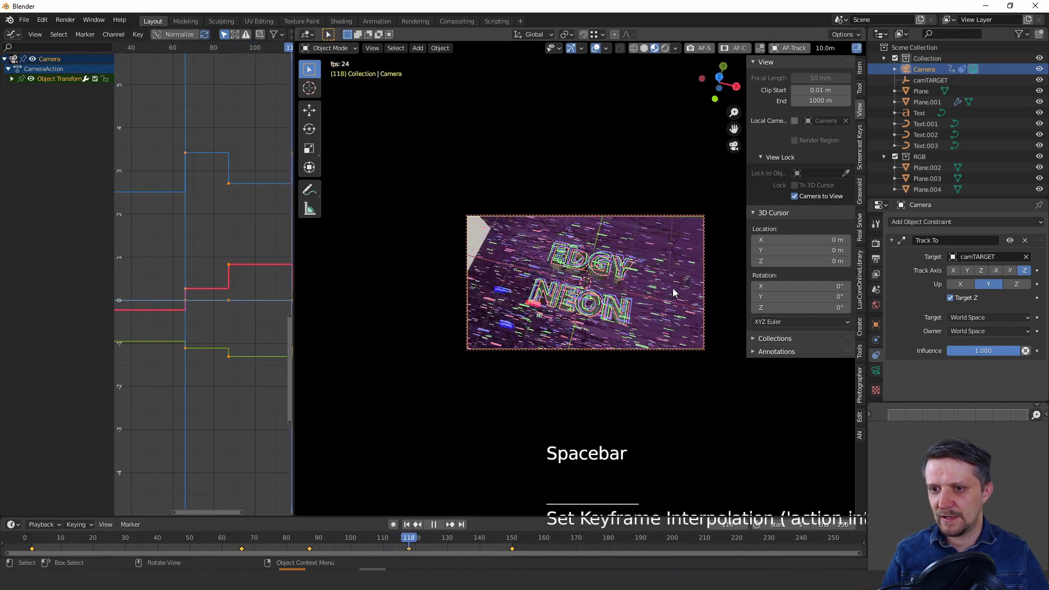
key("space")
key("t")
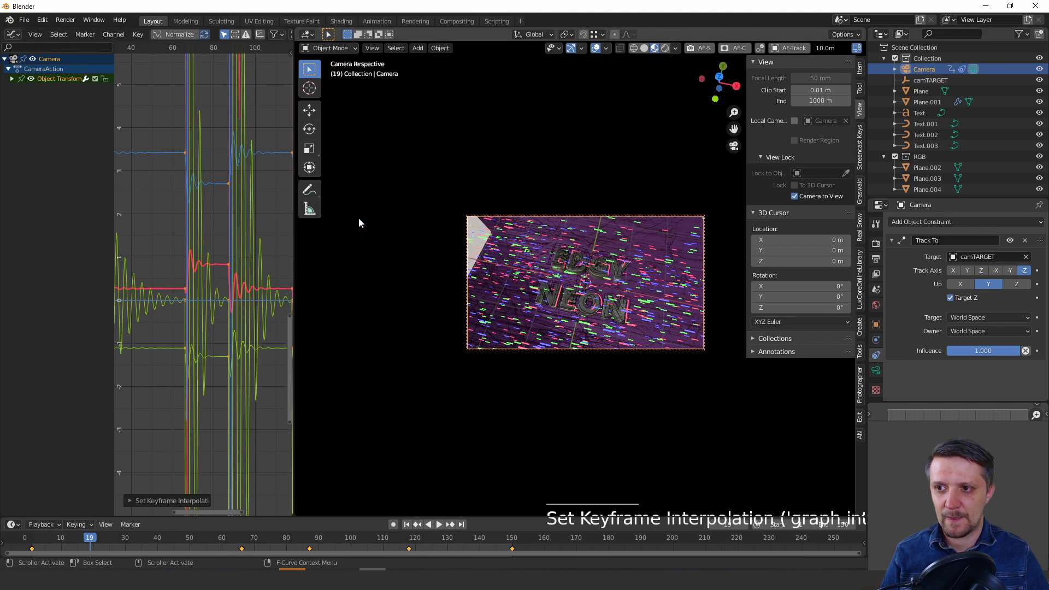
key("space")
key("space")
key("space")
key("space")
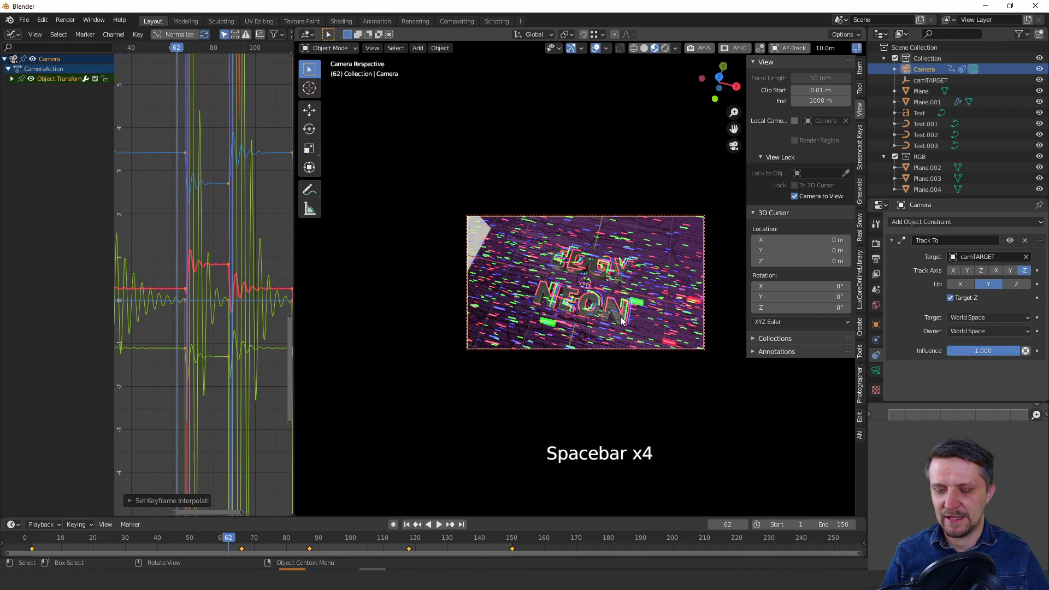
key("space")
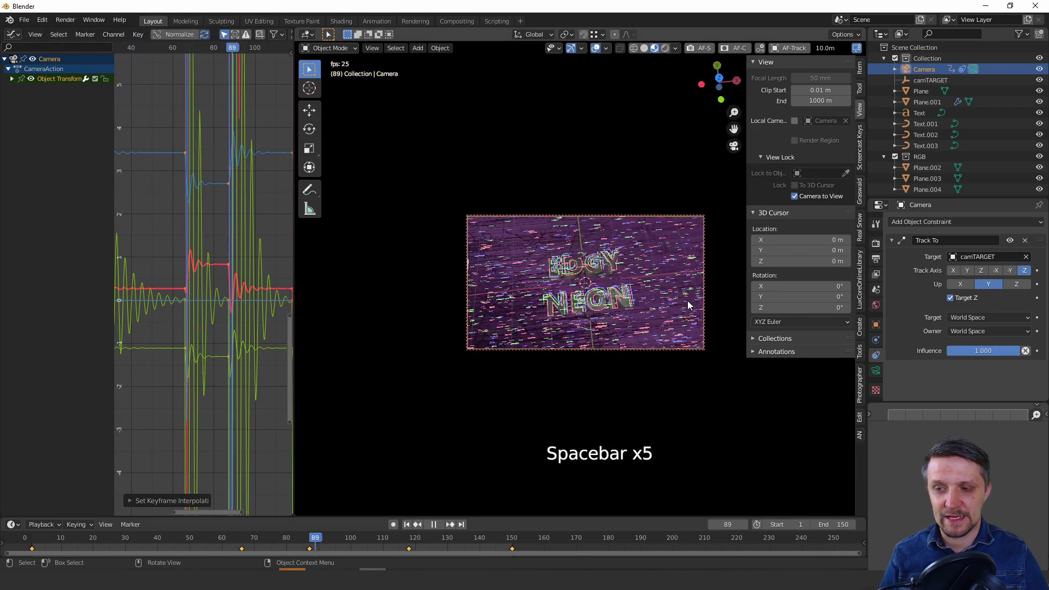
Step: Leave the camera keyframes on Bounce interpolation and play back the wobbly motion
scroll("up", 3)
key("space")
key("t")
right_click(384, 230)
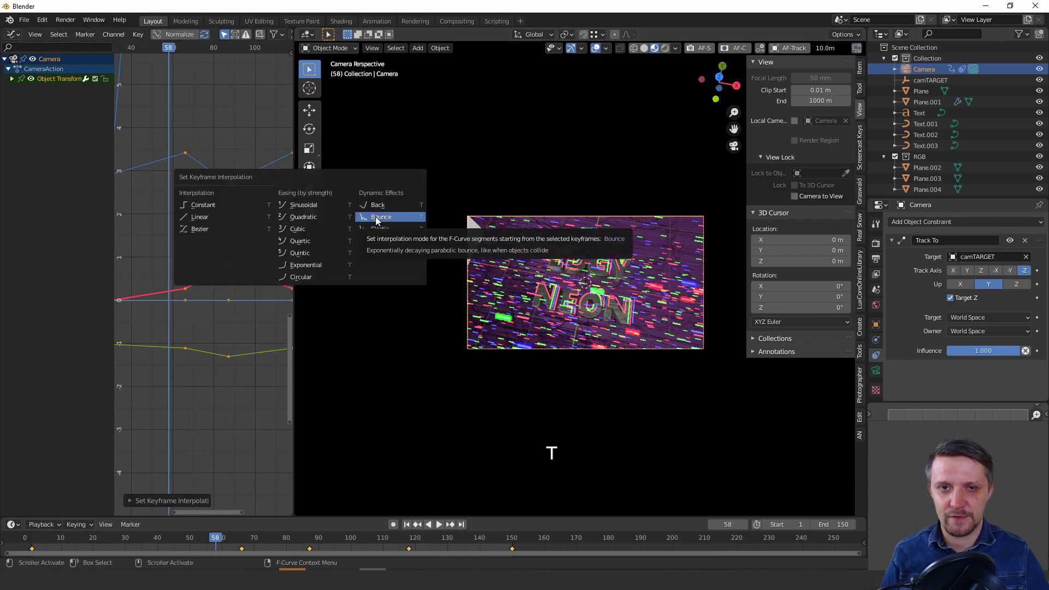
key("space")
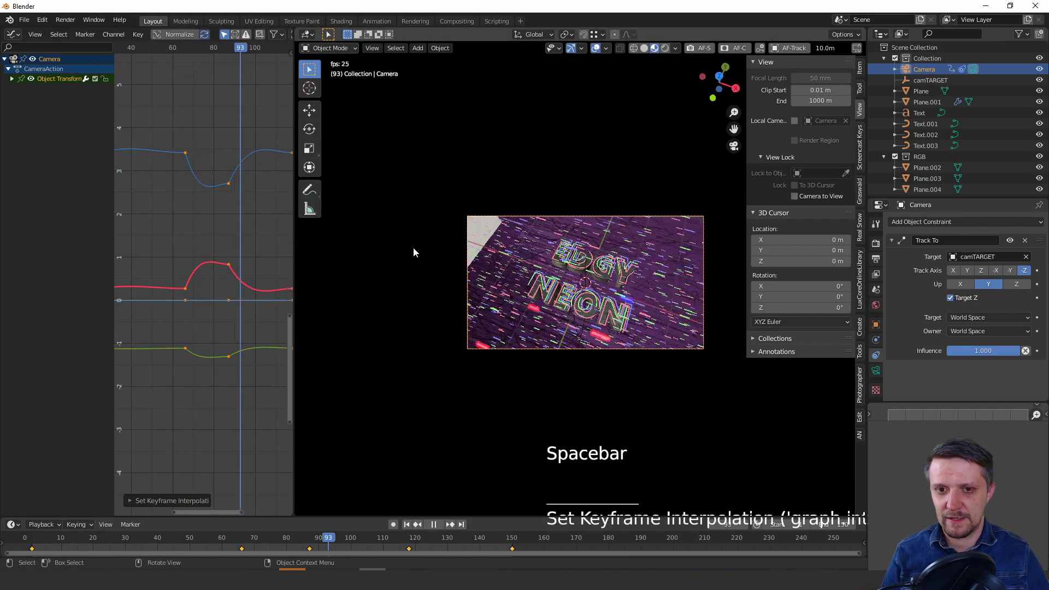
key("t")
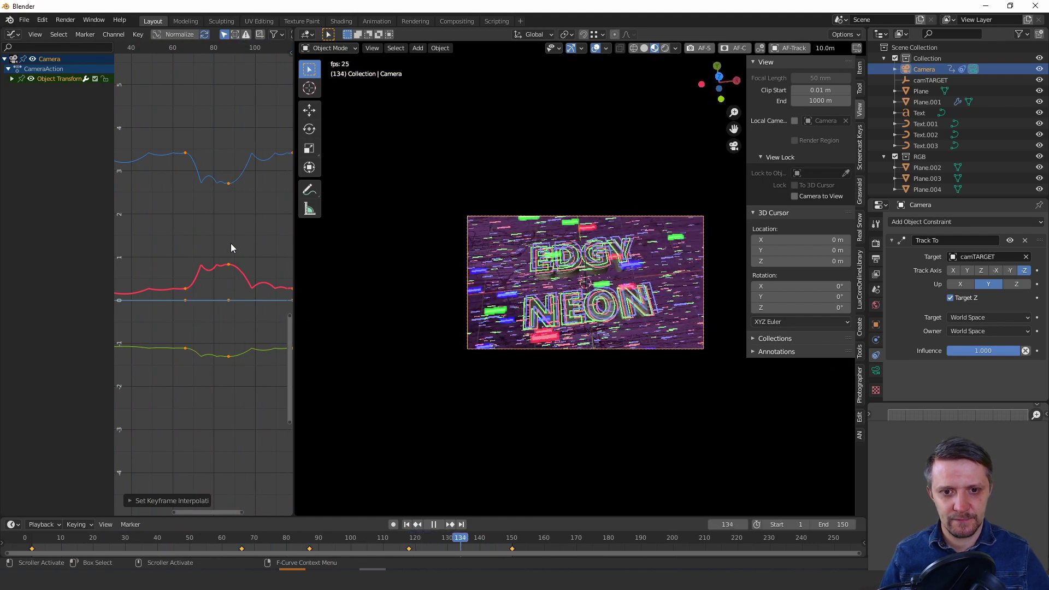
Step: In Cycles Render Properties, expand Light Paths and adjust the render sample count
left_click(938, 290)
scroll("down", 3)
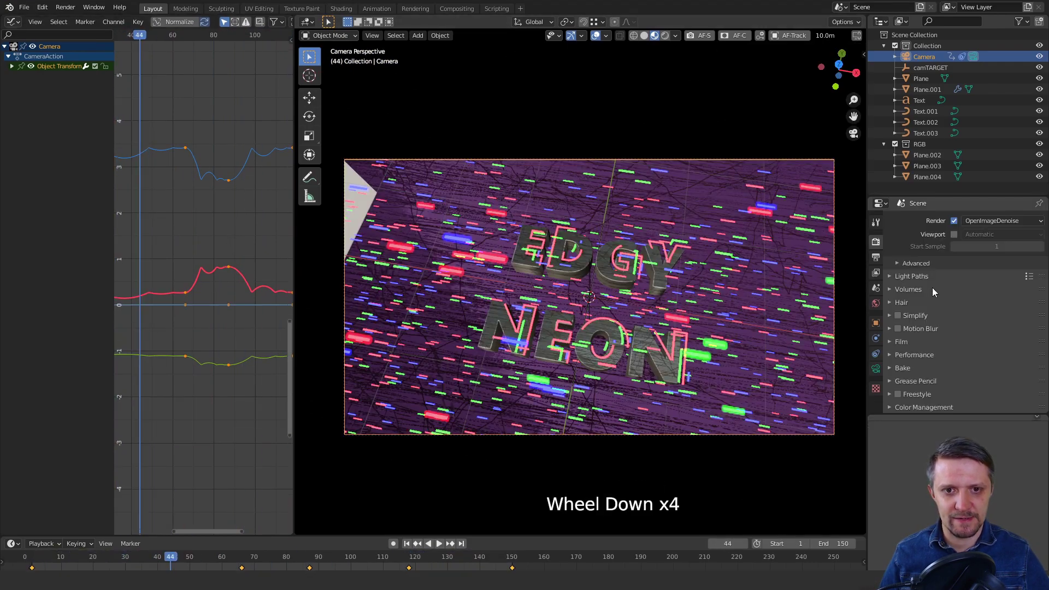
left_click(894, 278)
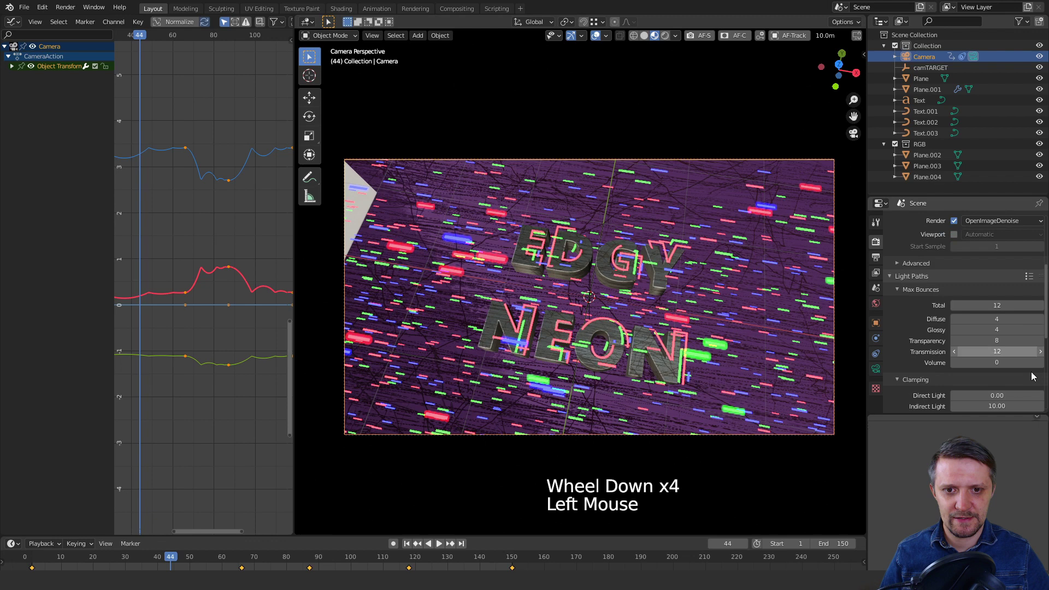
scroll("down", 3)
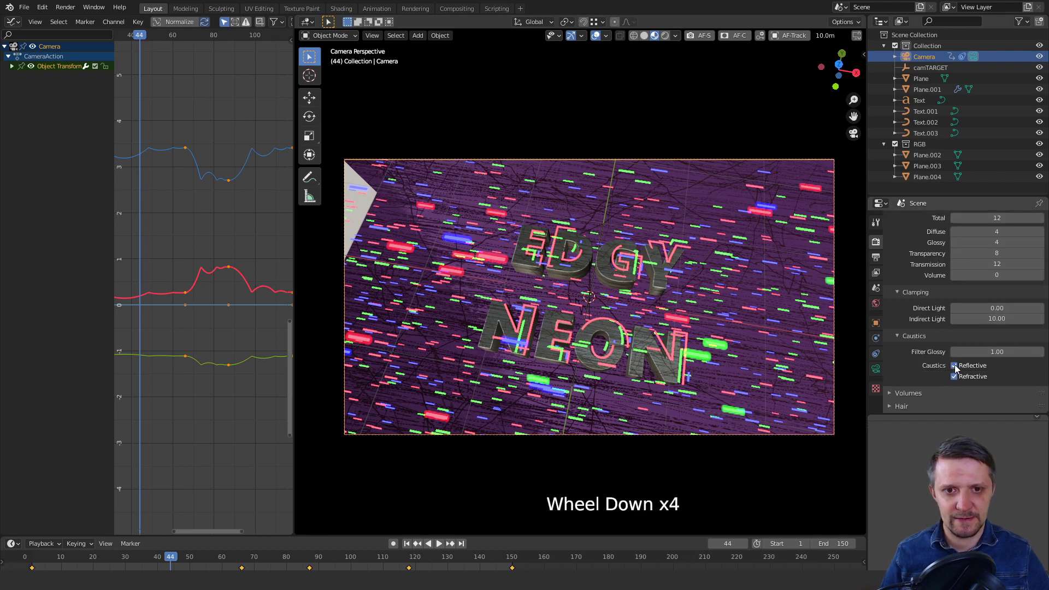
left_click(960, 369)
left_click(960, 382)
Step: Set output to 1920×1080 at 200% and run a test render of frame 44
scroll("up", 3)
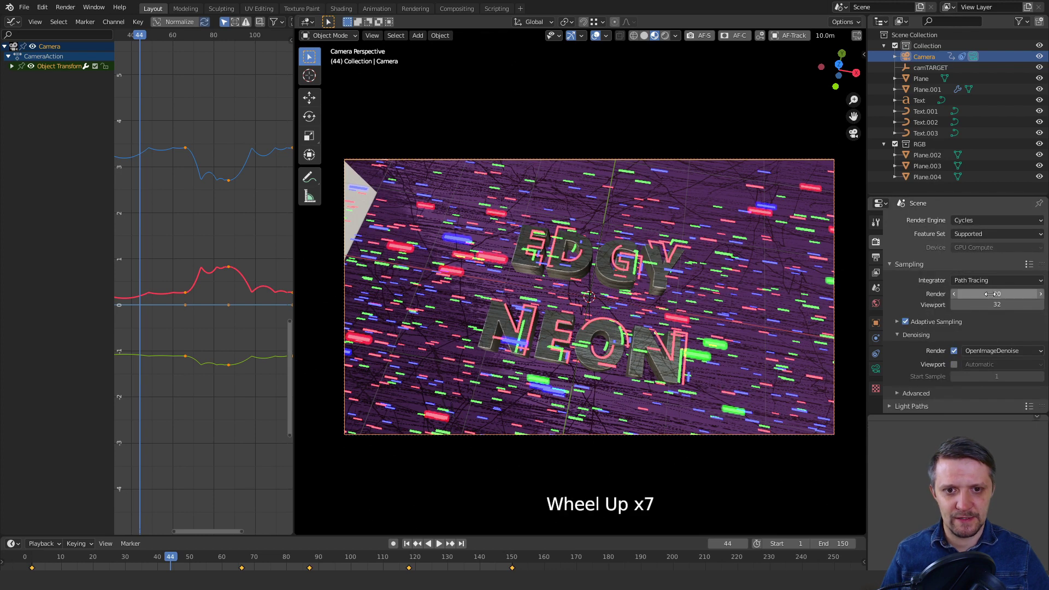
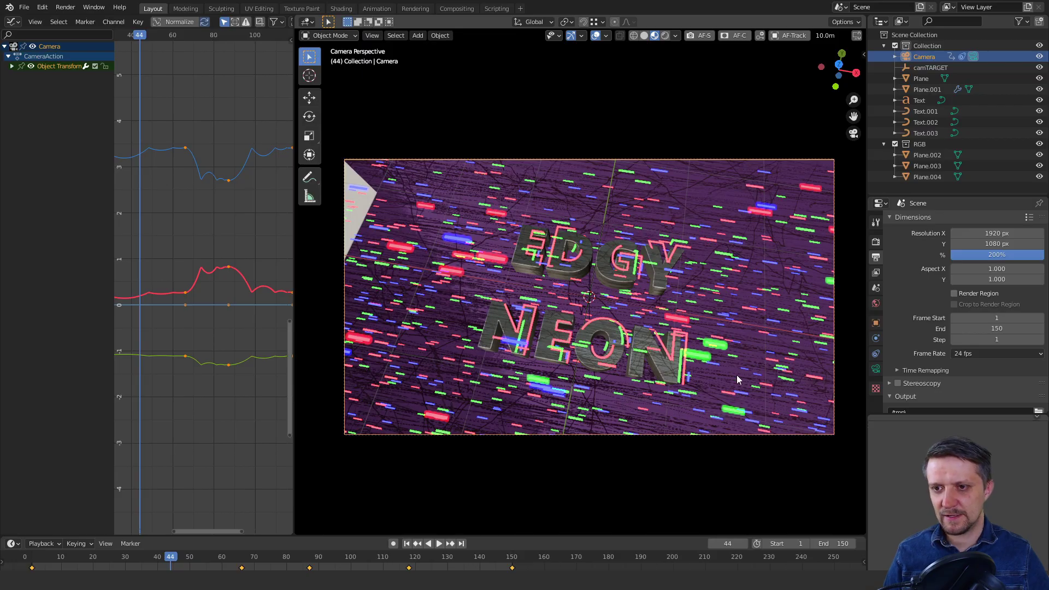
key("space")
scroll("down", 3)
Step: Leave camera view, orbit freely and scrub playback to inspect the emitter's glitch bars
middle_click(563, 241)
key("g")
key("space")
key("space")
key("KP_7")
key("g")
key("space")
key("space")
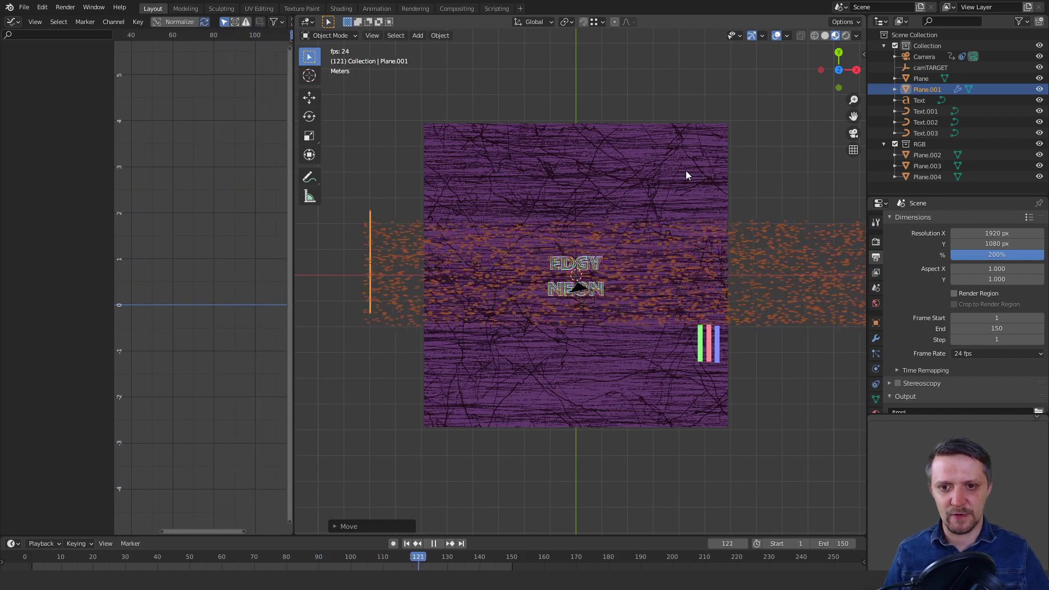
key("space")
Step: Check the camera view again, play a few frames and scroll to Plane.001's particle Cache panel
key("KP_0")
scroll("up", 3)
key("space")
key("space")
key("space")
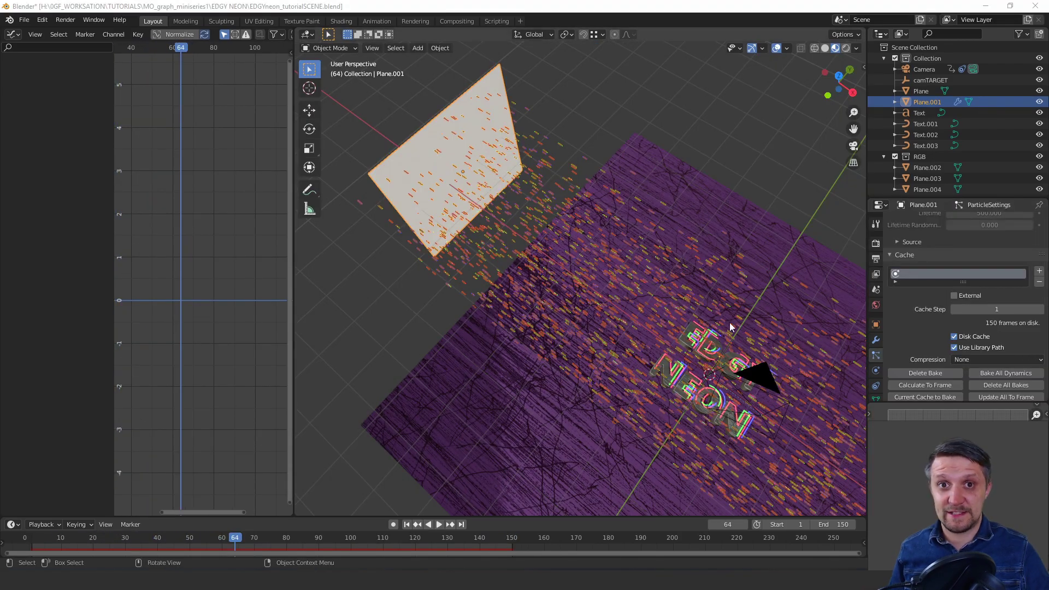
scroll("down", 3)
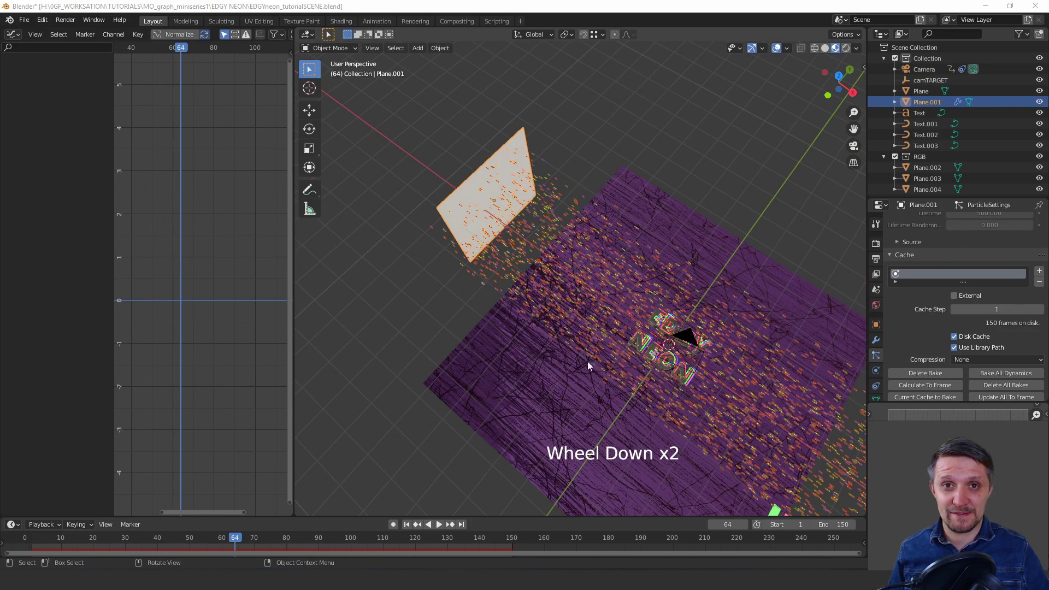